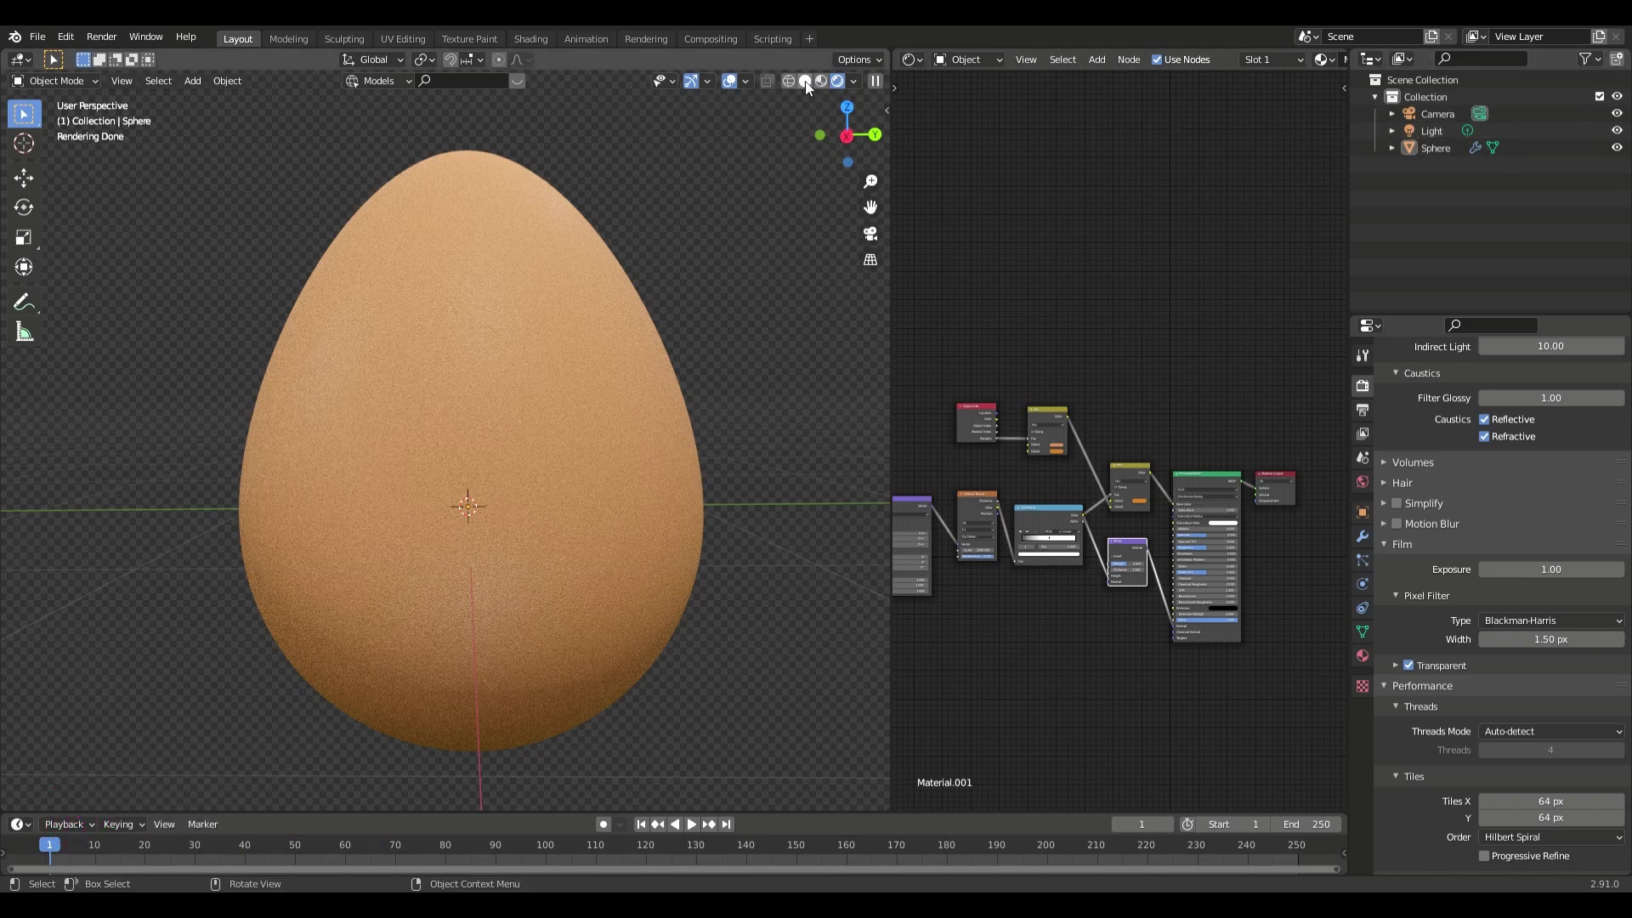
Switch the egg preview out of rendered shading and open a new General default scene
click(822, 87)
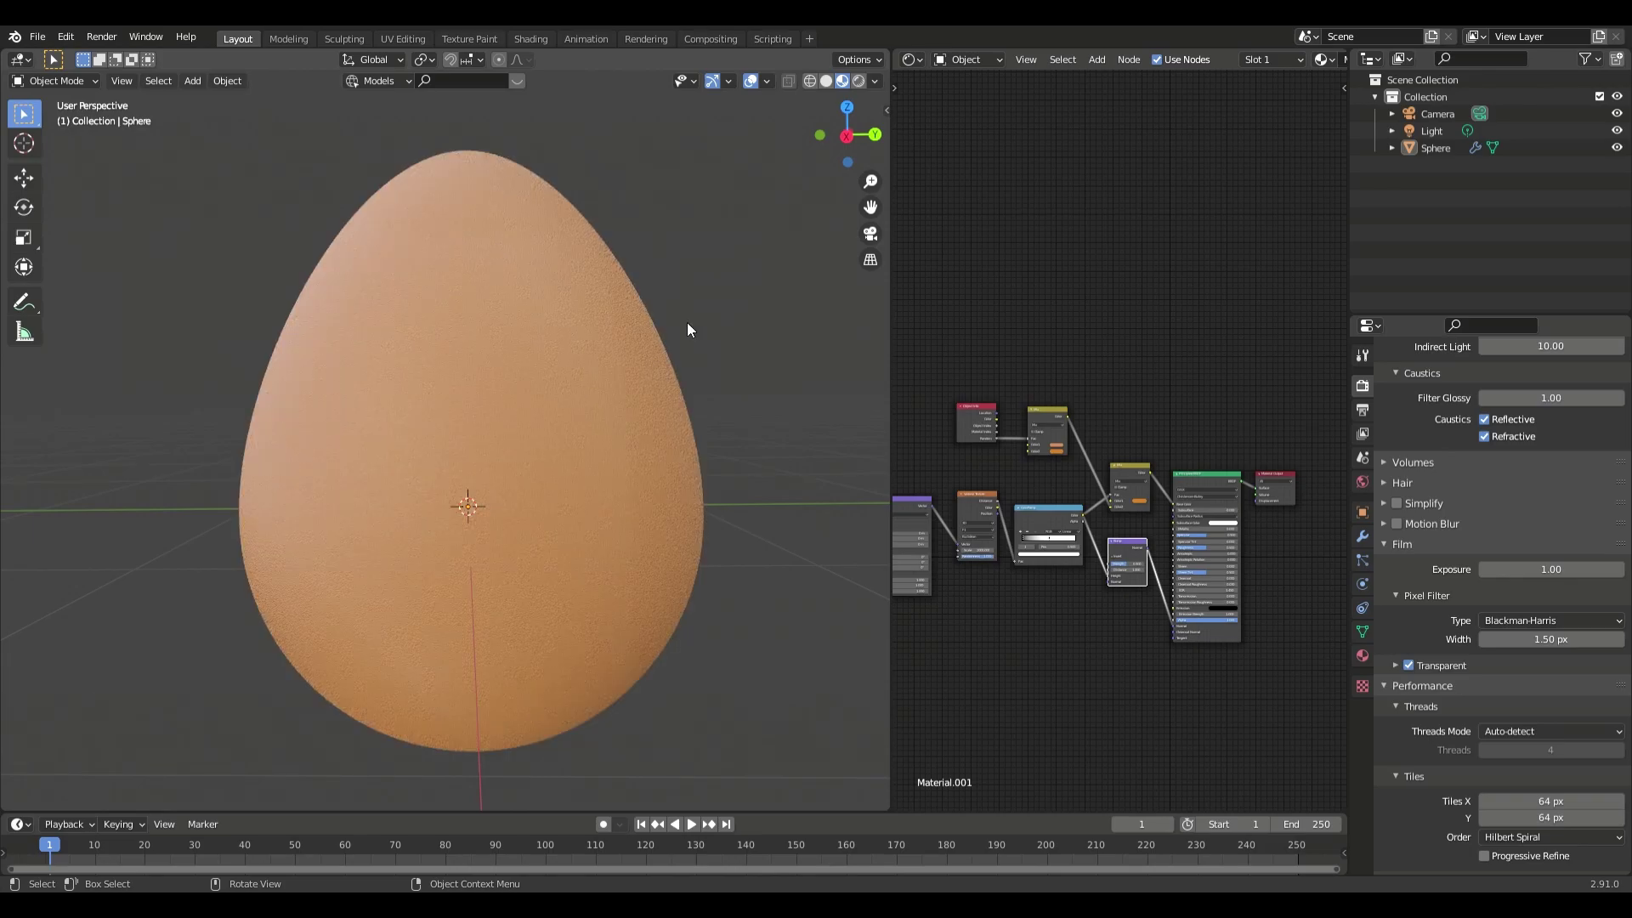
scroll(up, 3)
click(756, 88)
middle_click(714, 339)
scroll(up, 3)
scroll(down, 3)
middle_click(662, 333)
middle_click(718, 333)
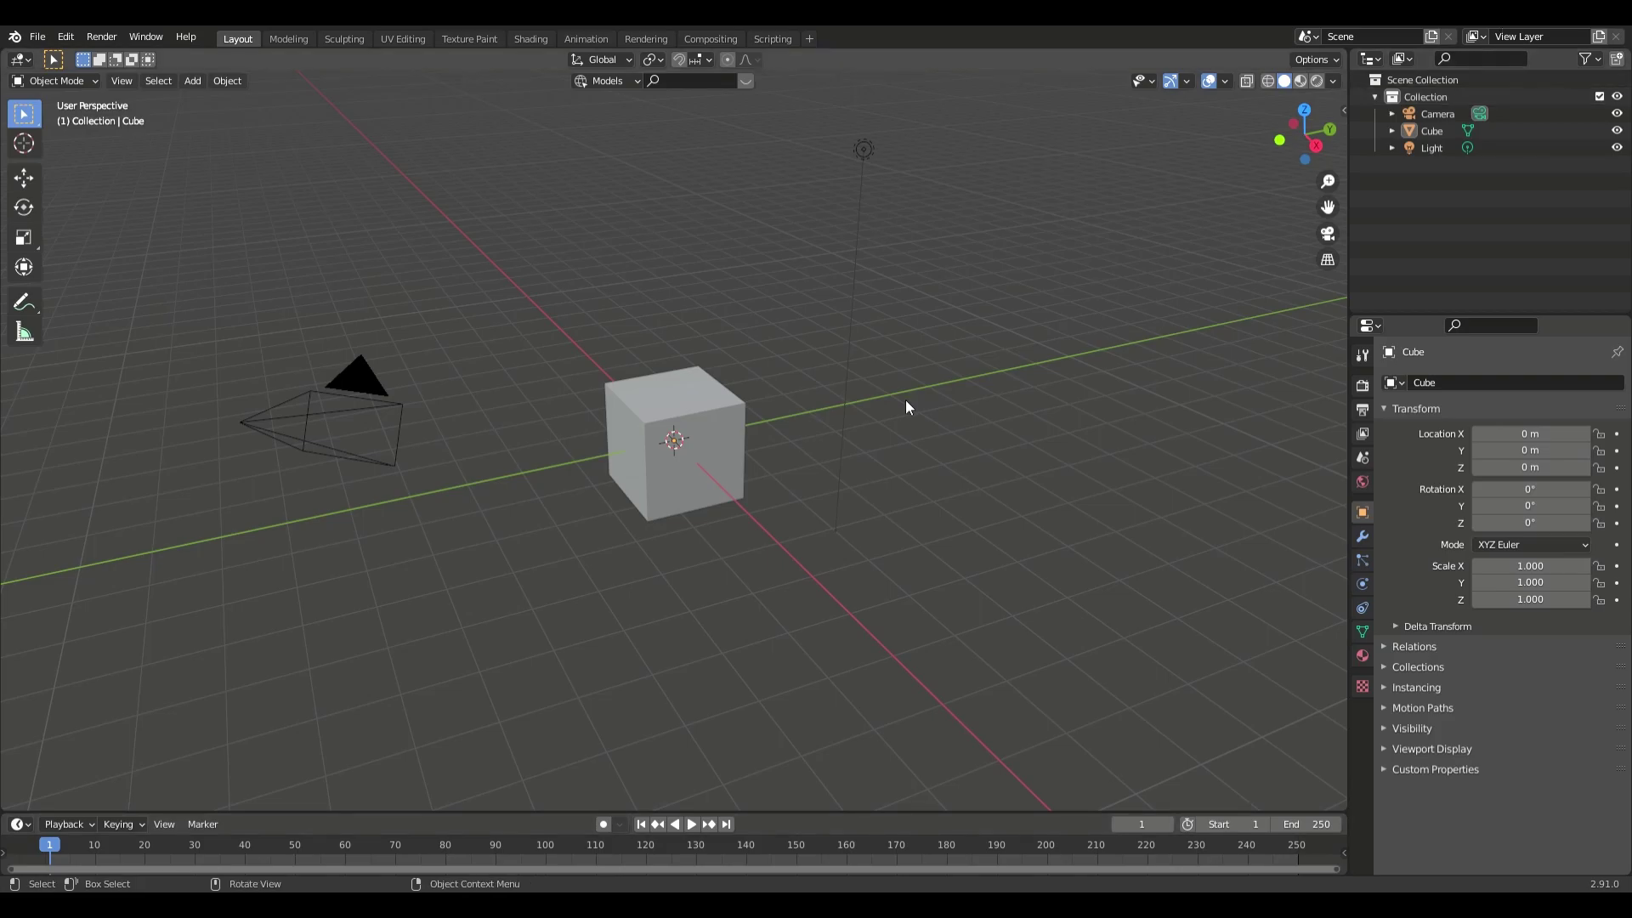
Select and delete the default cube
click(918, 393)
click(680, 419)
key(x)
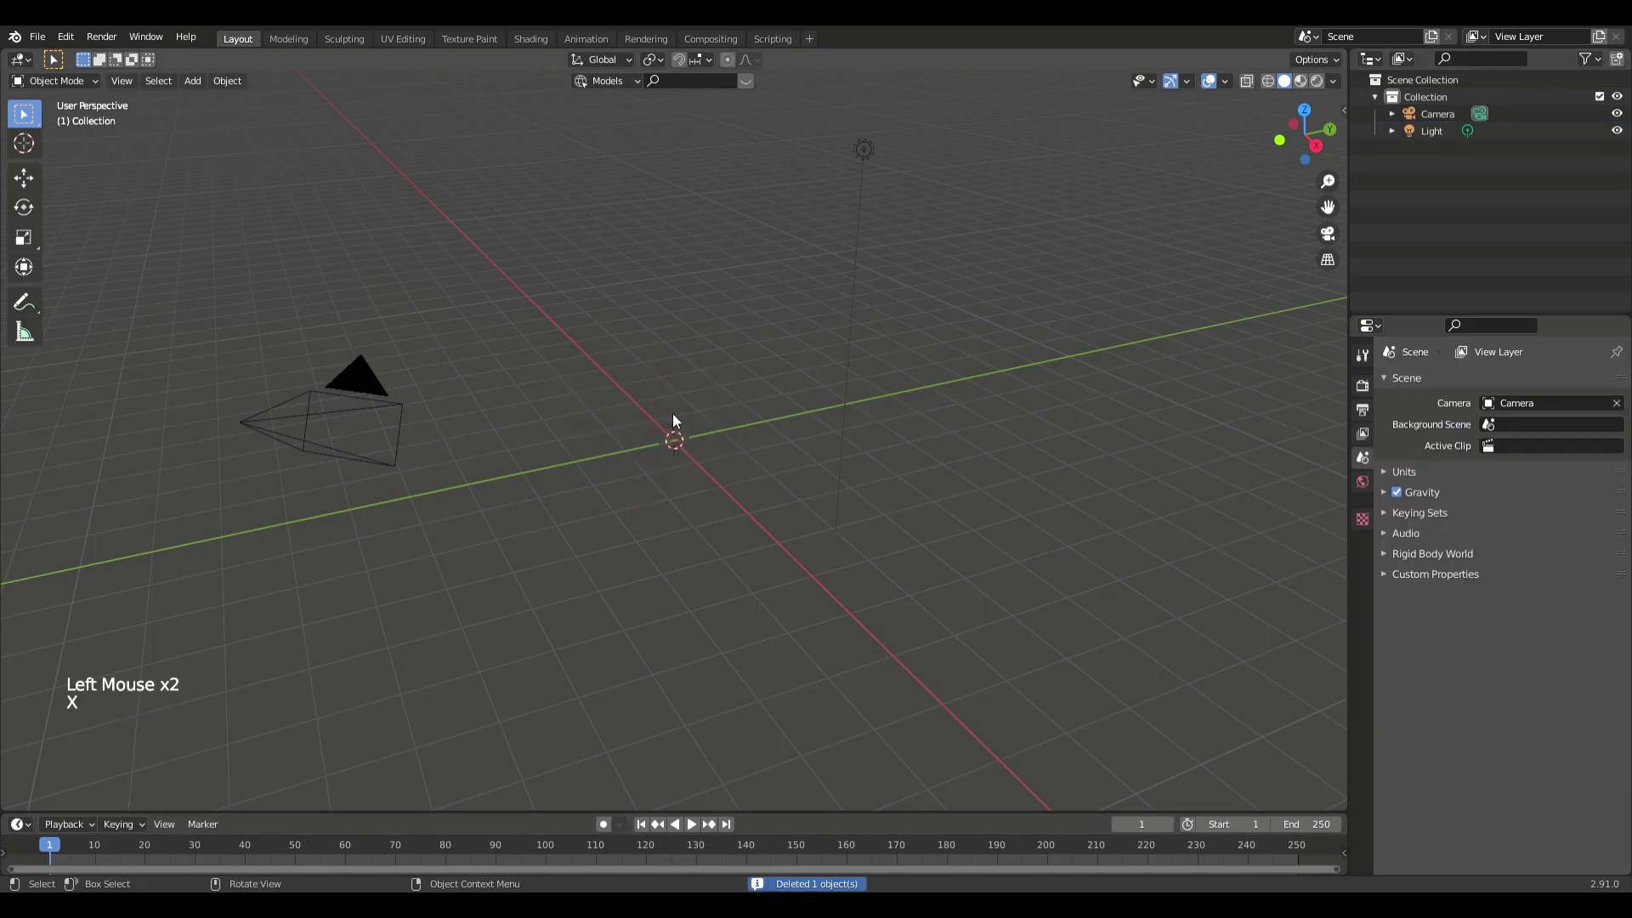
Add a UV sphere mesh at the scene origin via Shift+A
key(shift+a)
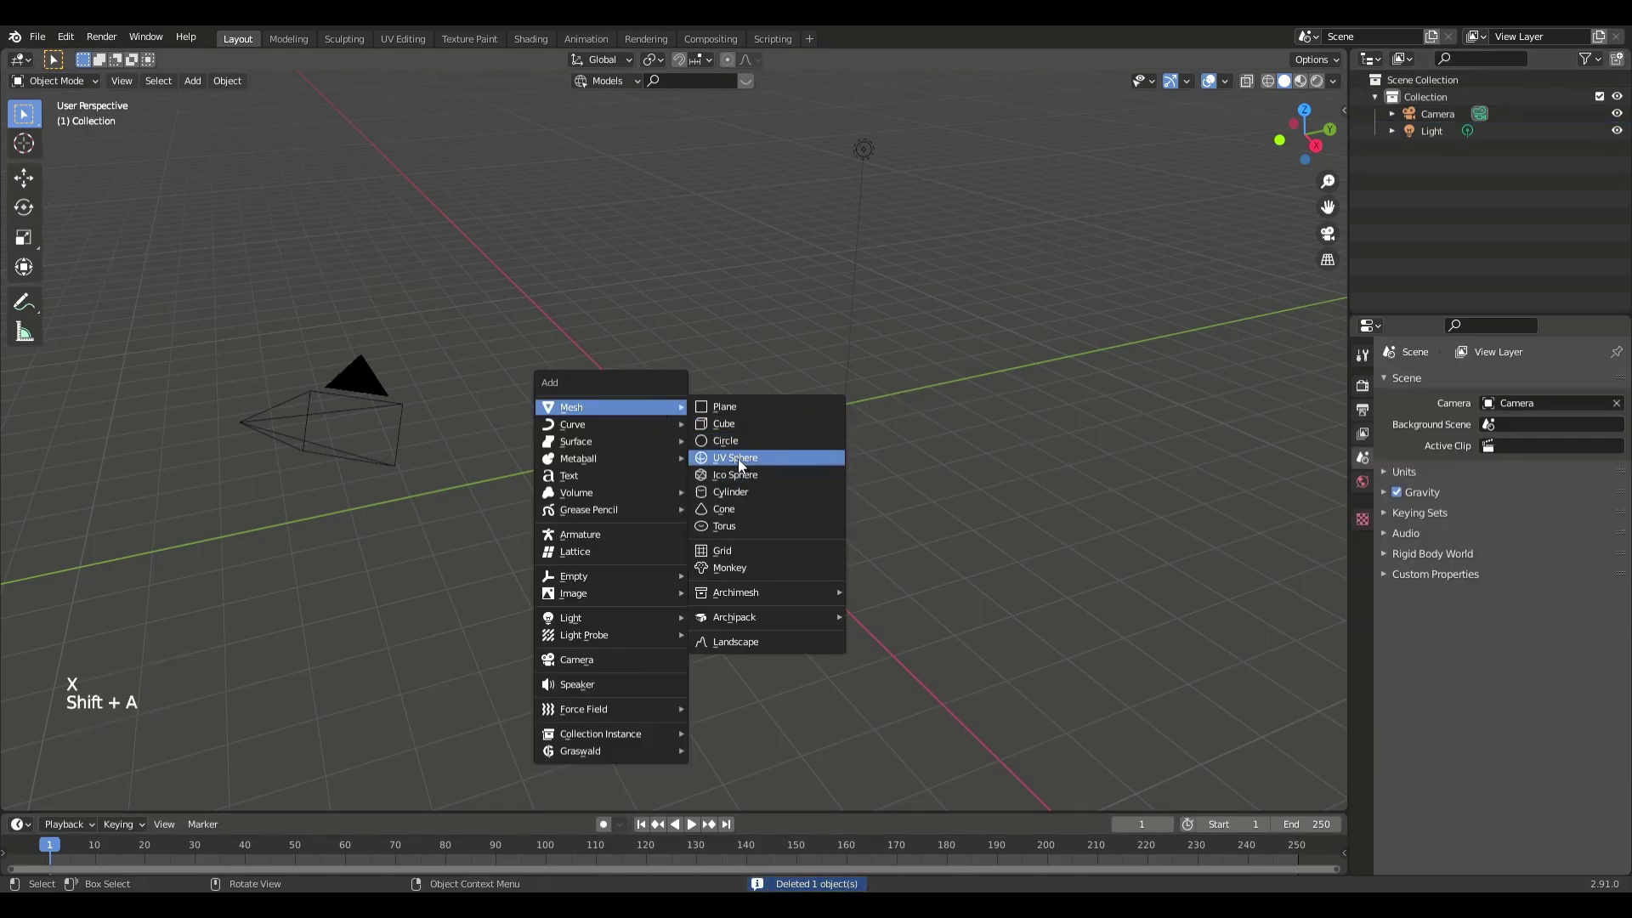
scroll(up, 3)
middle_click(827, 505)
scroll(up, 3)
scroll(down, 3)
middle_click(837, 512)
scroll(up, 3)
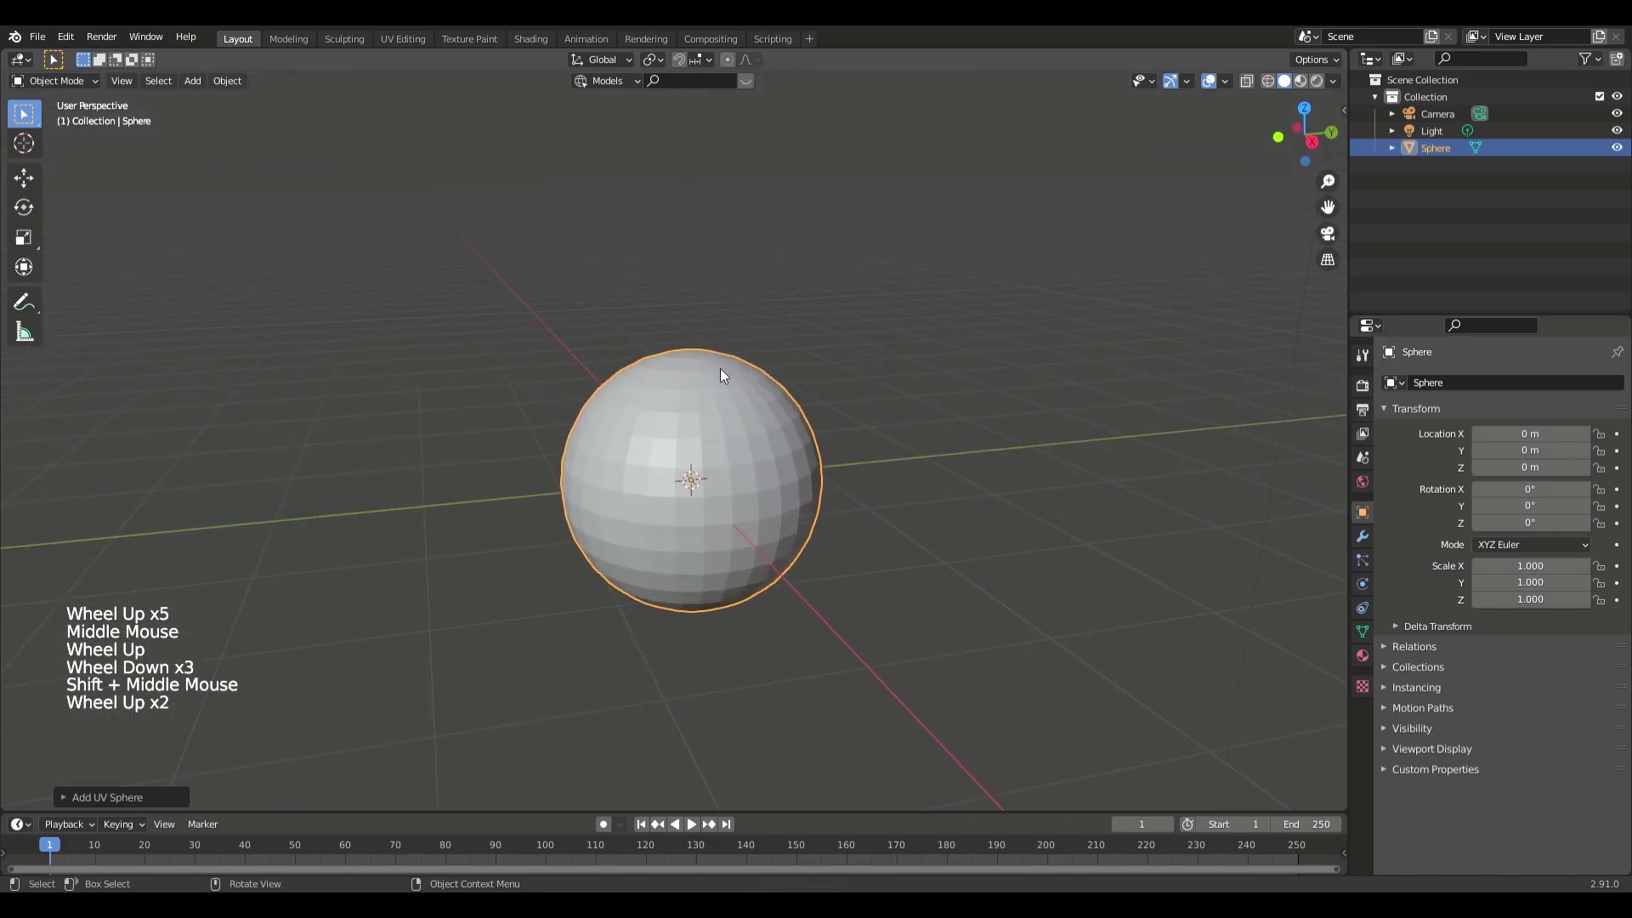
In Edit Mode pull the sphere's top vertex up along Z with proportional falloff, then return to Object Mode
key(Tab)
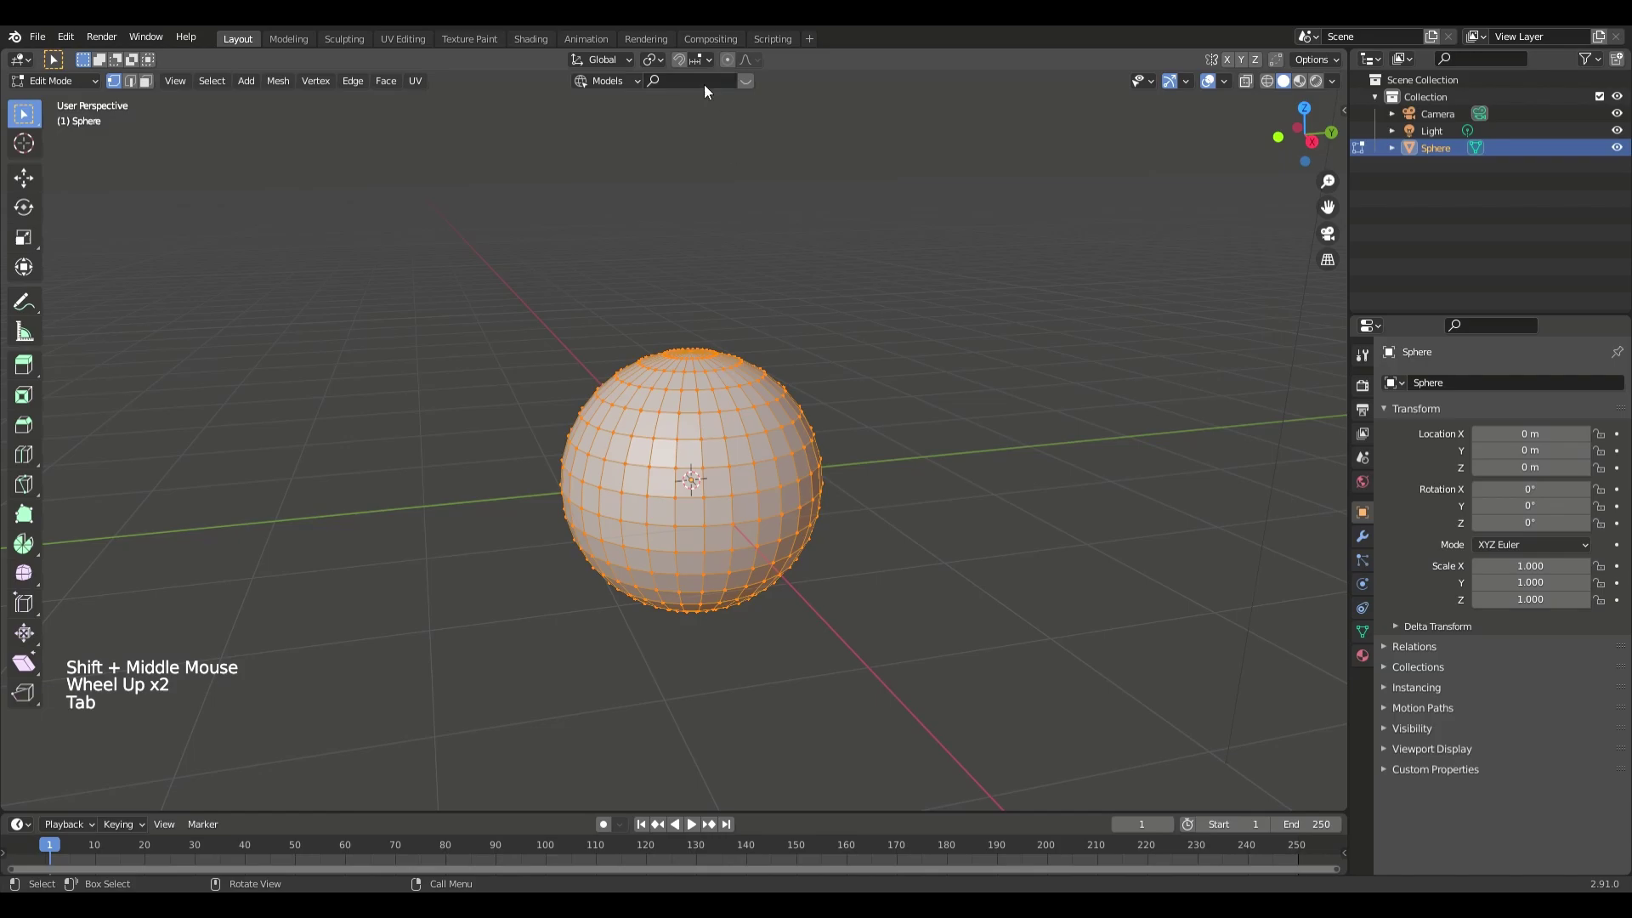
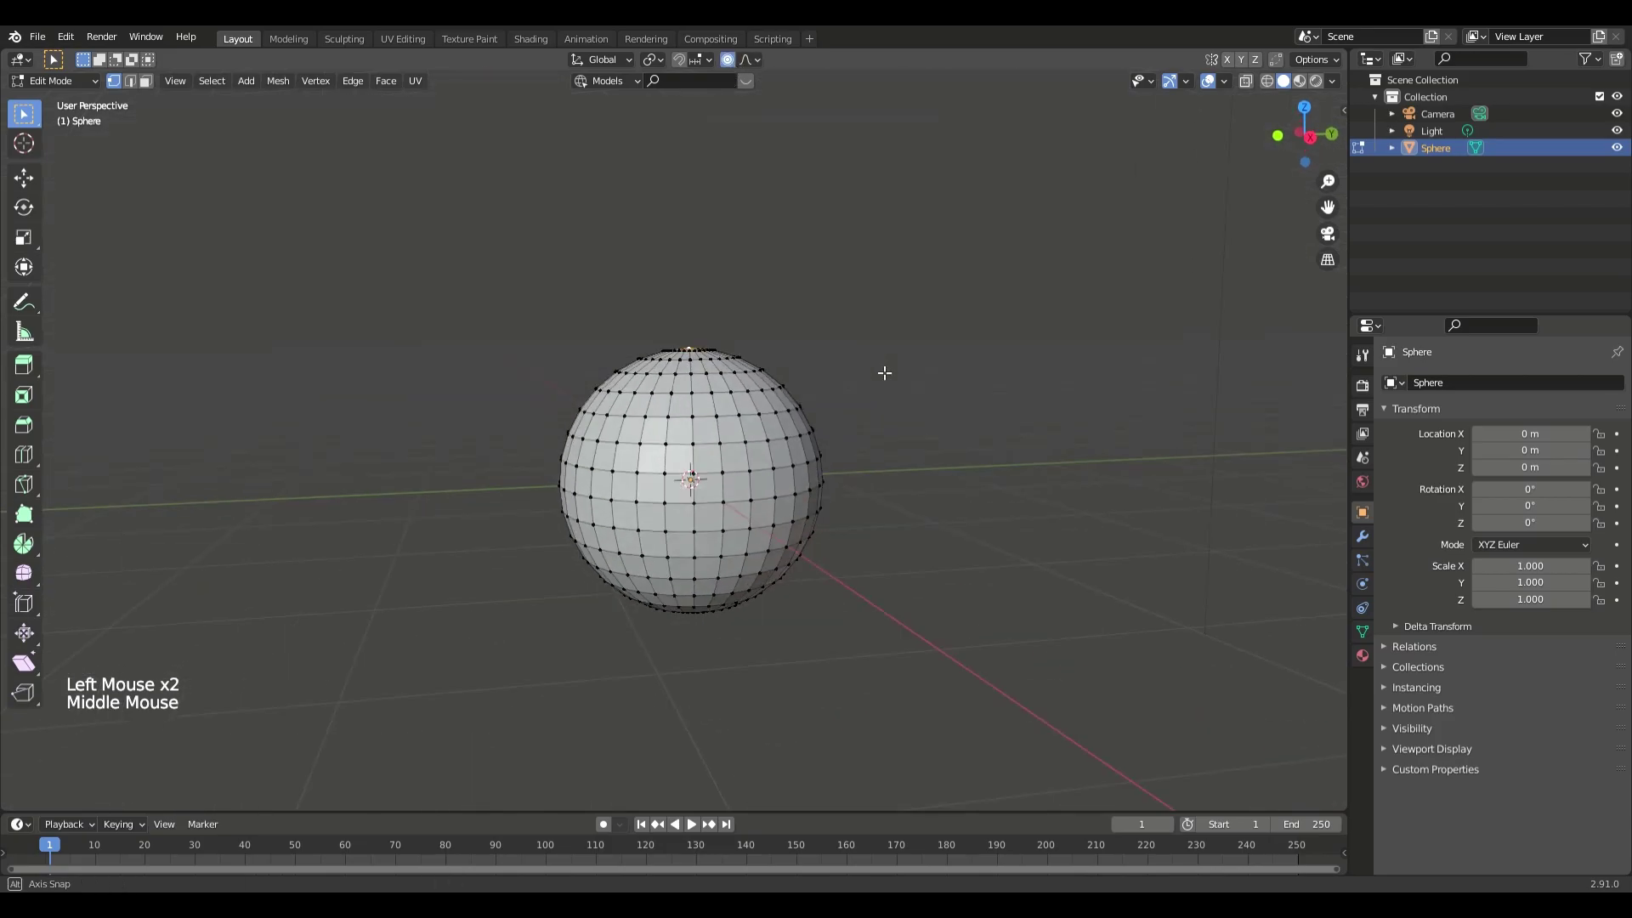
key(g)
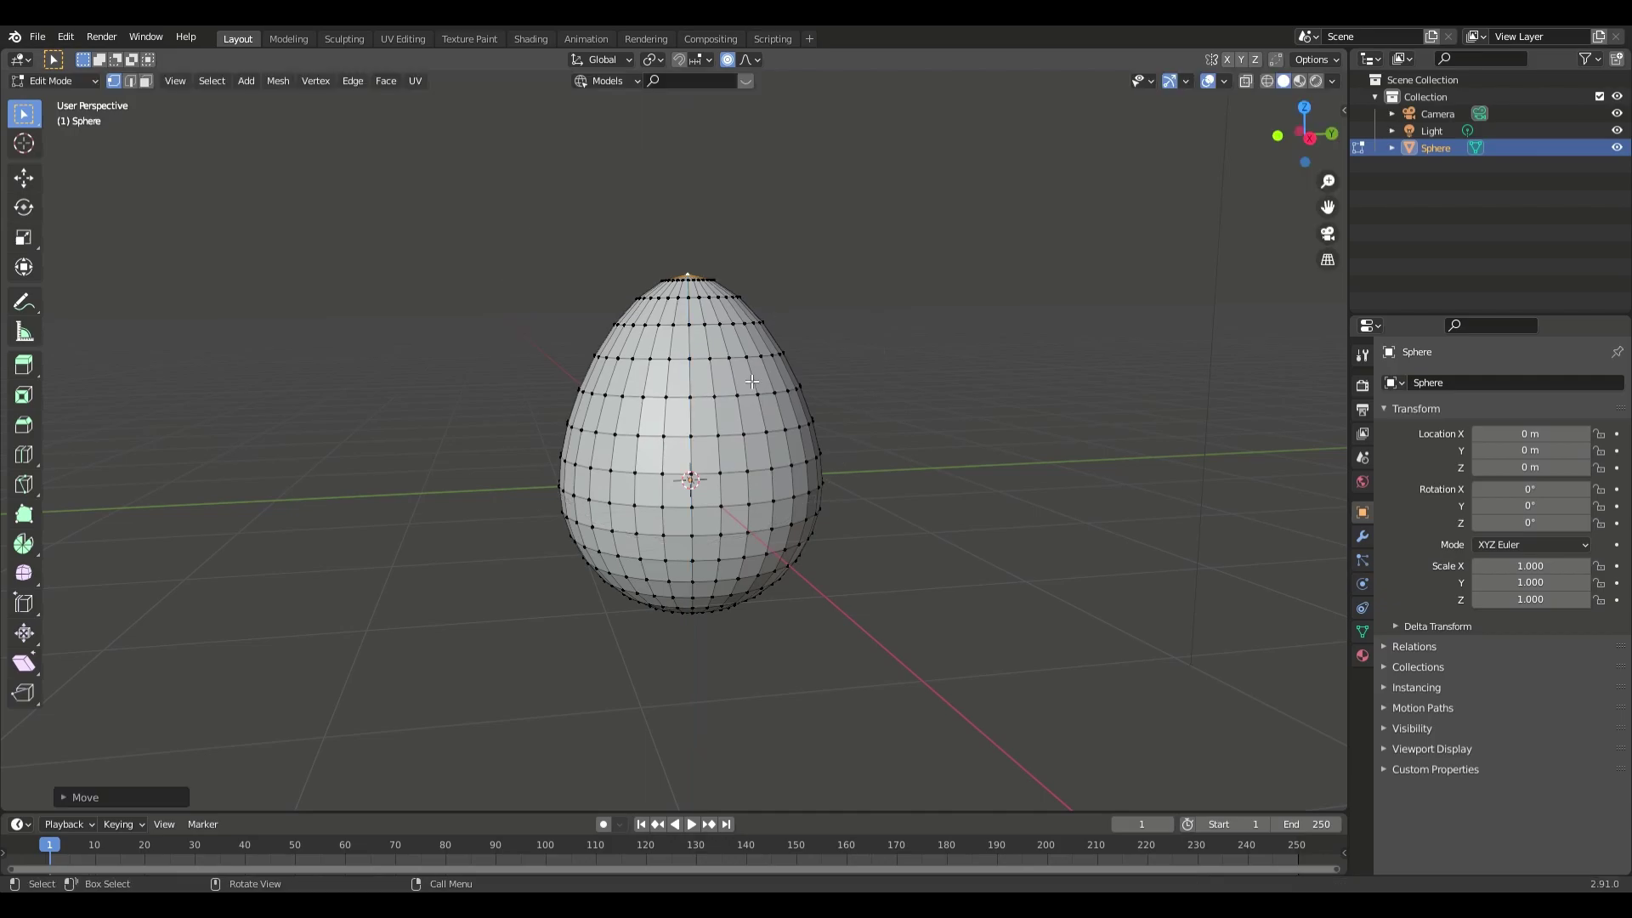
key(Tab)
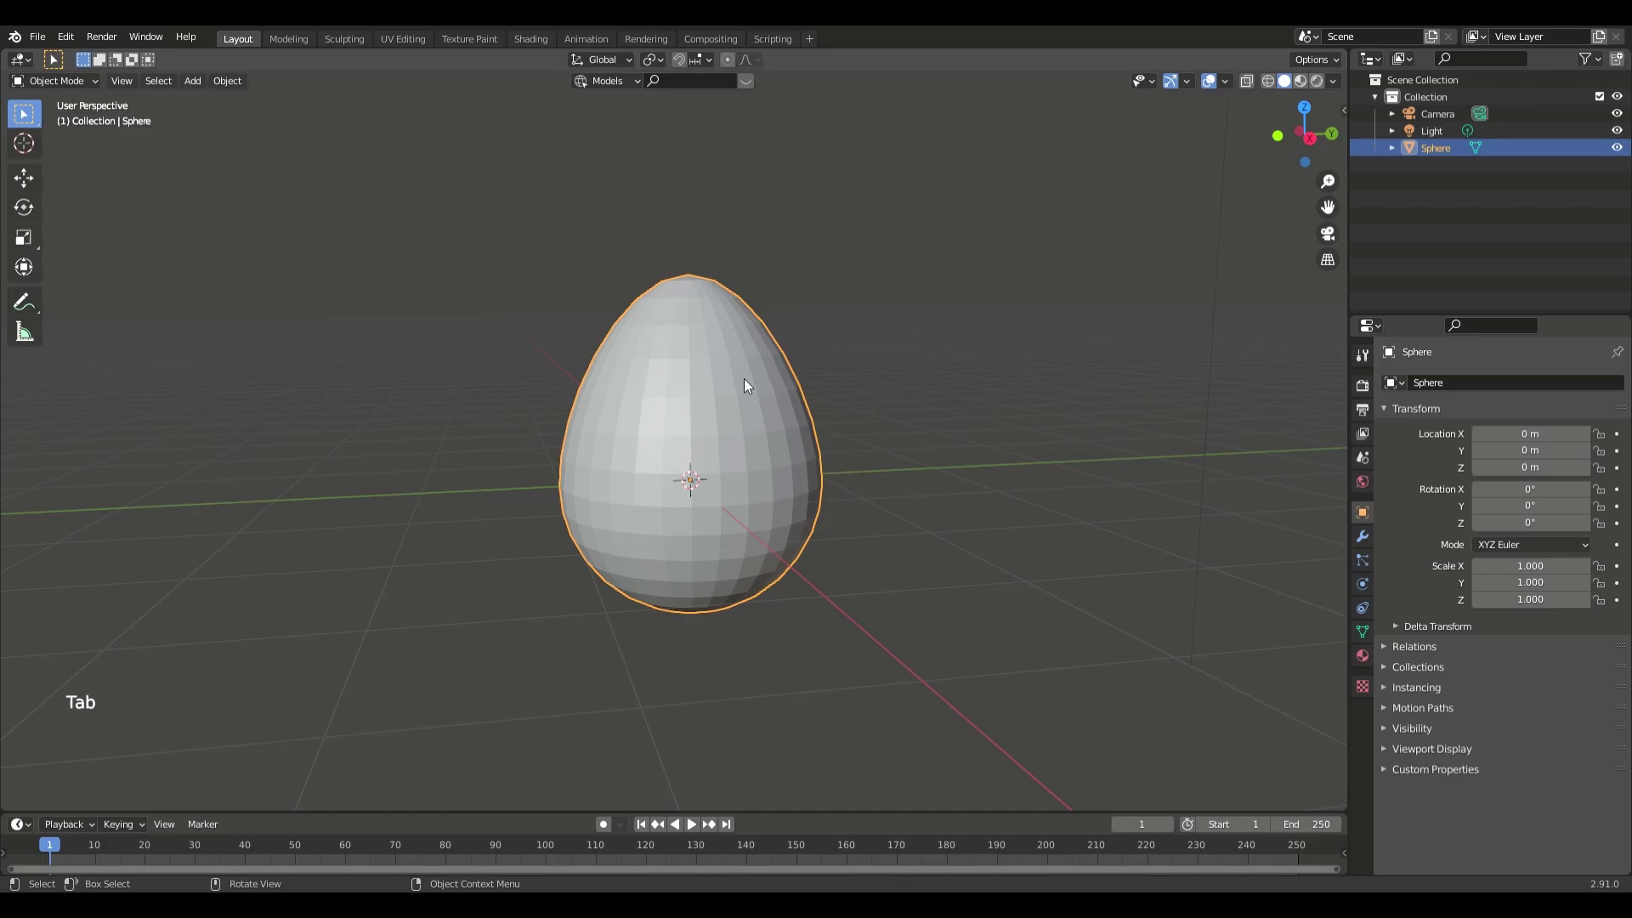
Apply Shade Smooth to the egg from its context menu
right_click(745, 382)
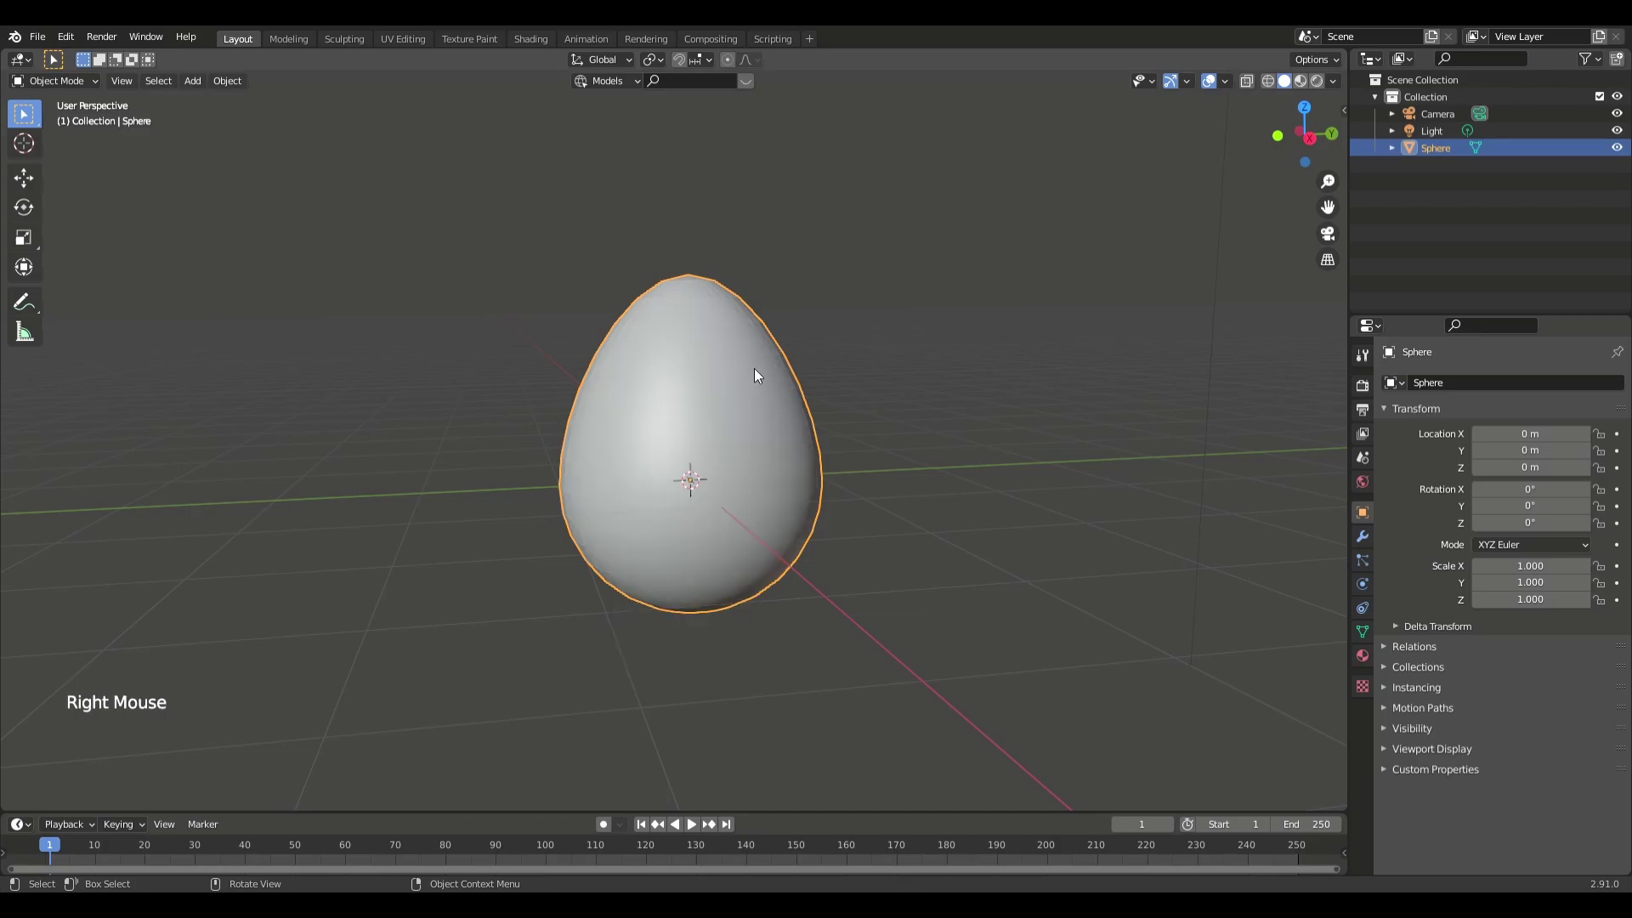
middle_click(753, 414)
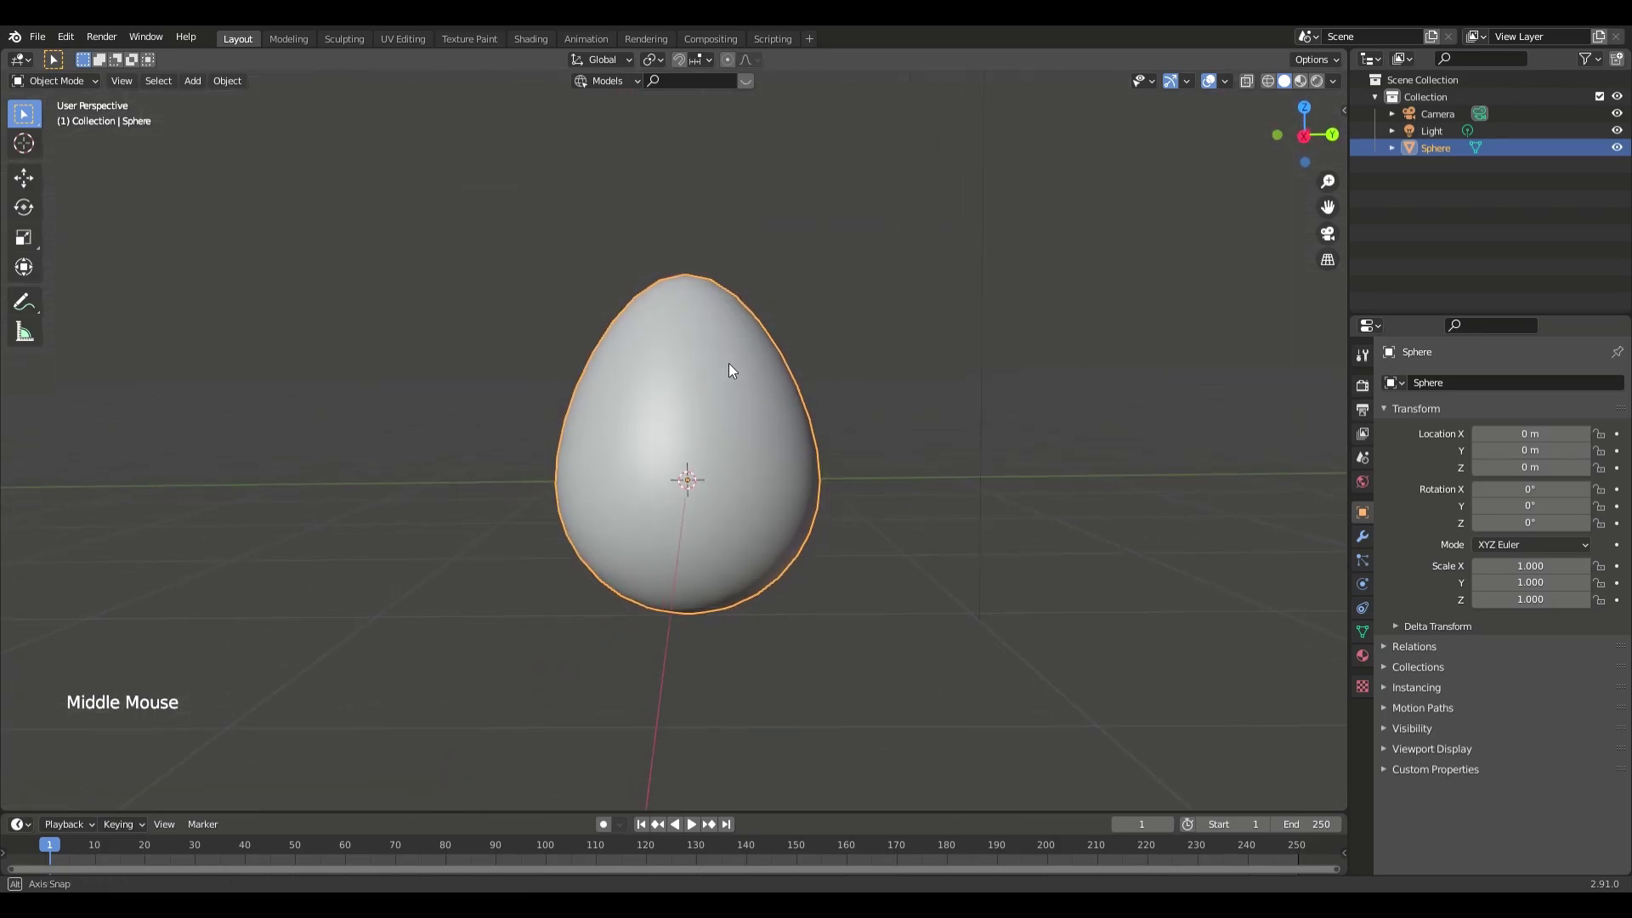
Add a Subdivision Surface modifier with viewport level 2 and deselect the egg
click(1365, 537)
click(1462, 393)
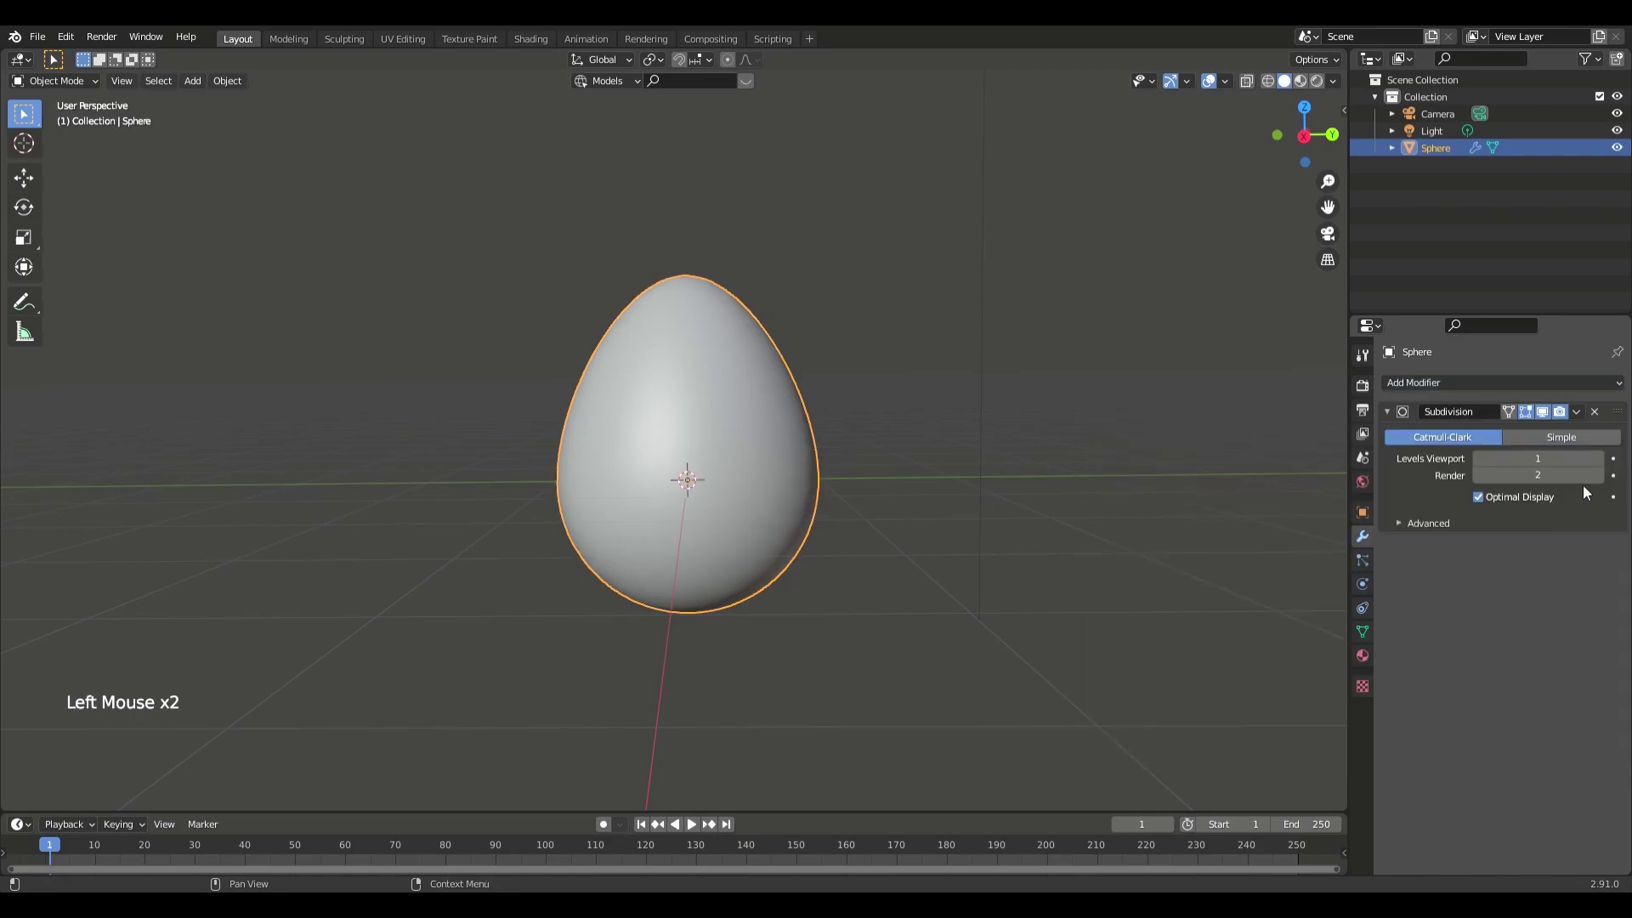
click(1605, 462)
click(1090, 468)
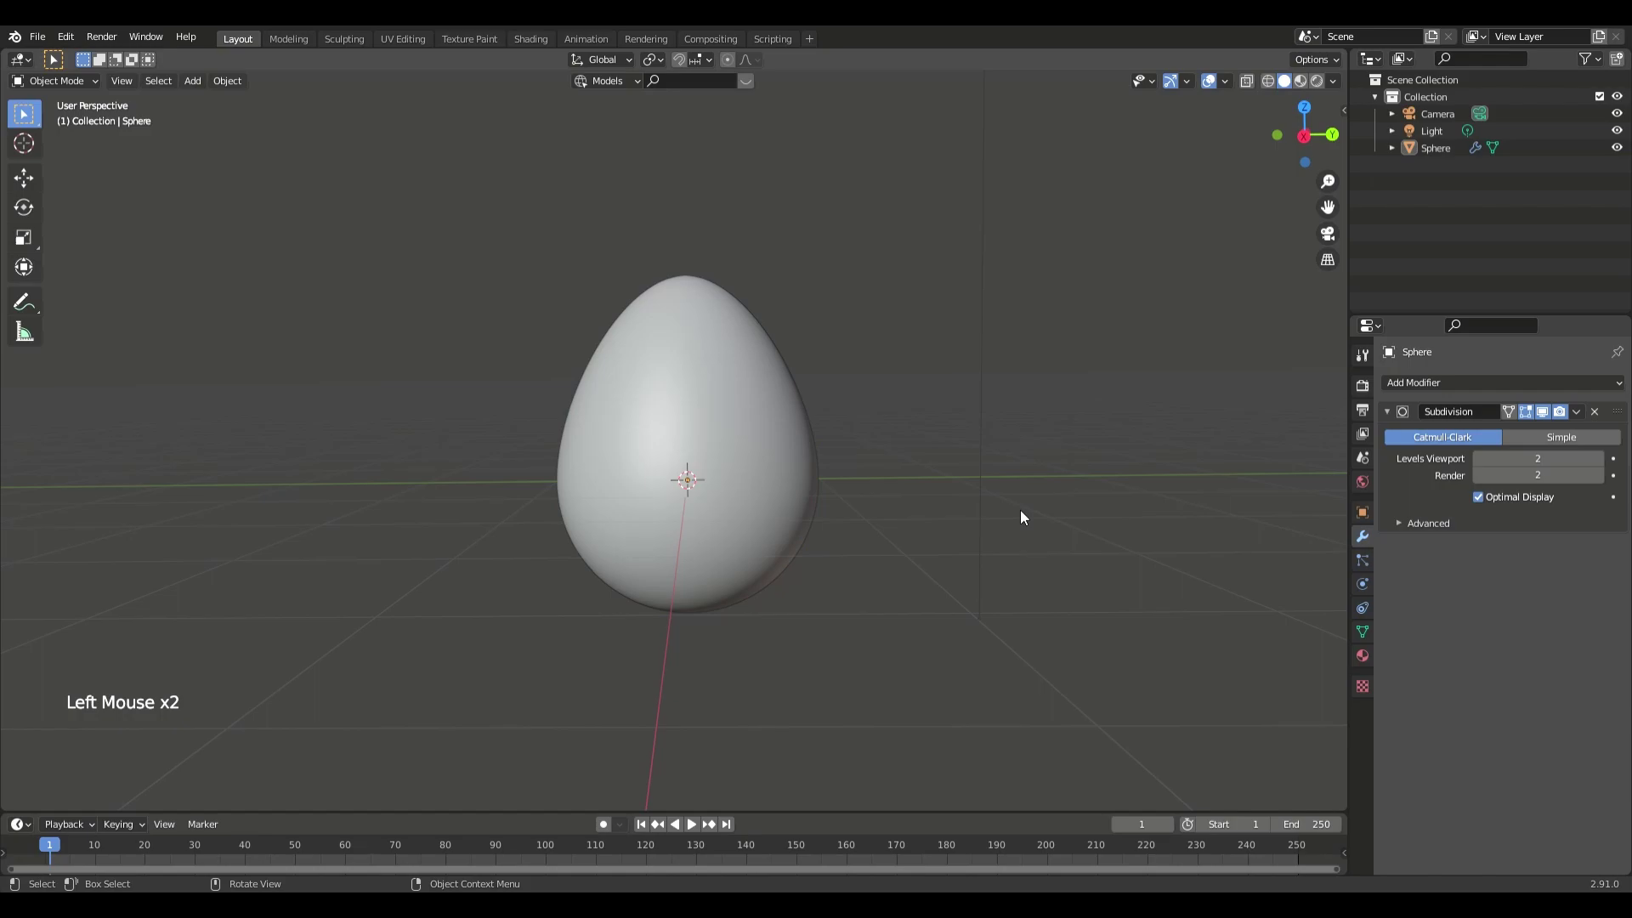
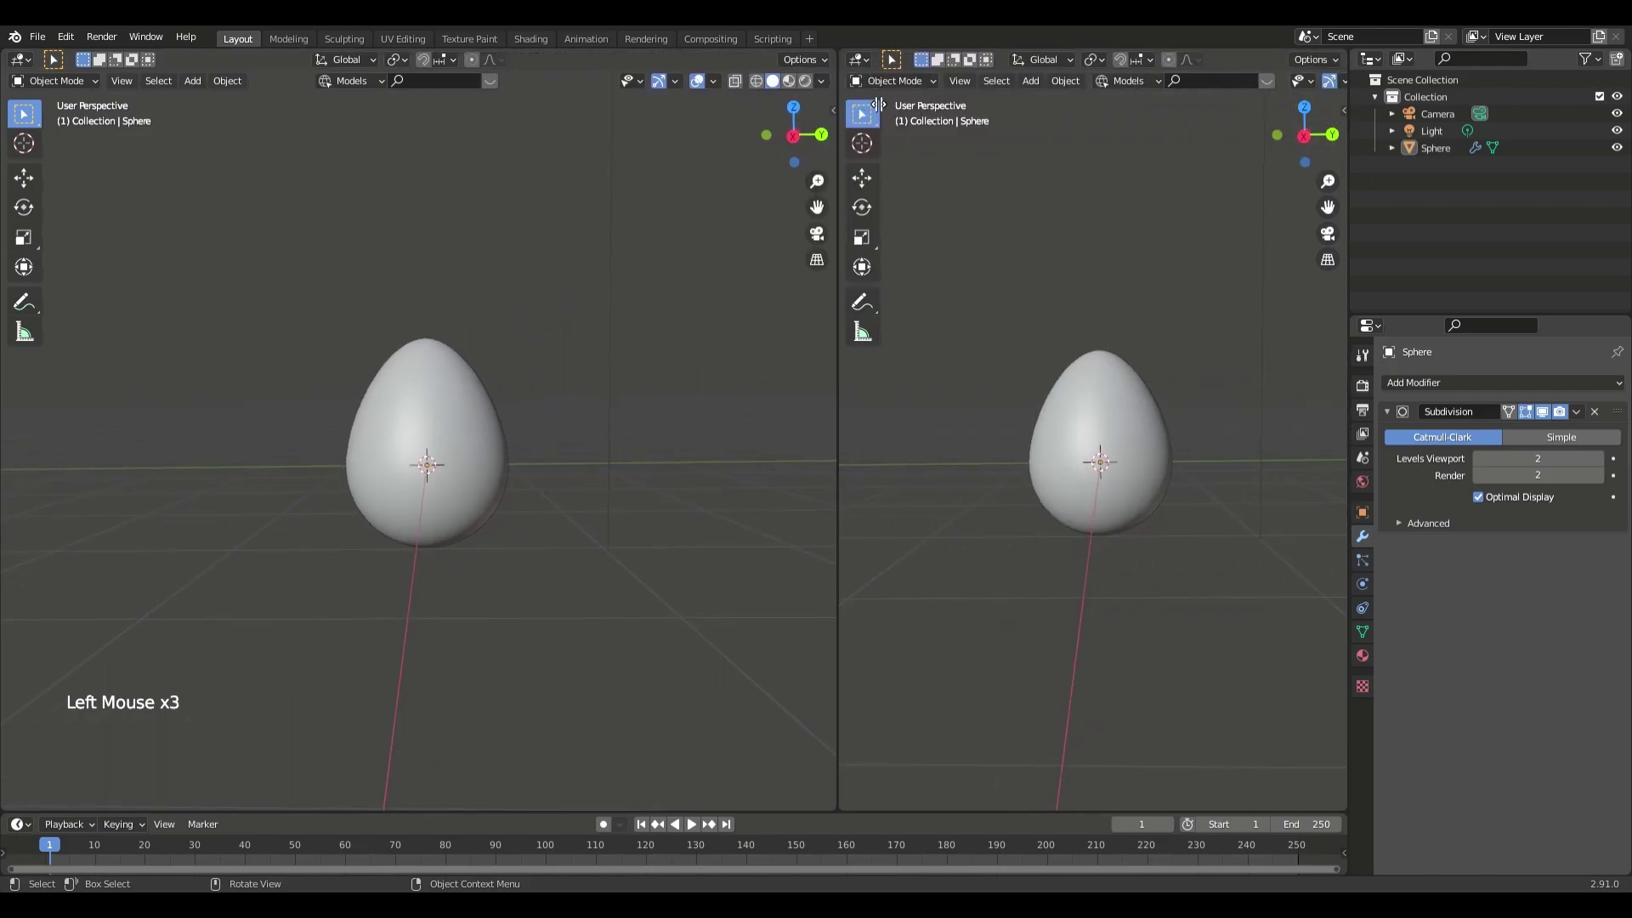
Turn the right view into a Shader Editor with its side panel hidden
click(919, 67)
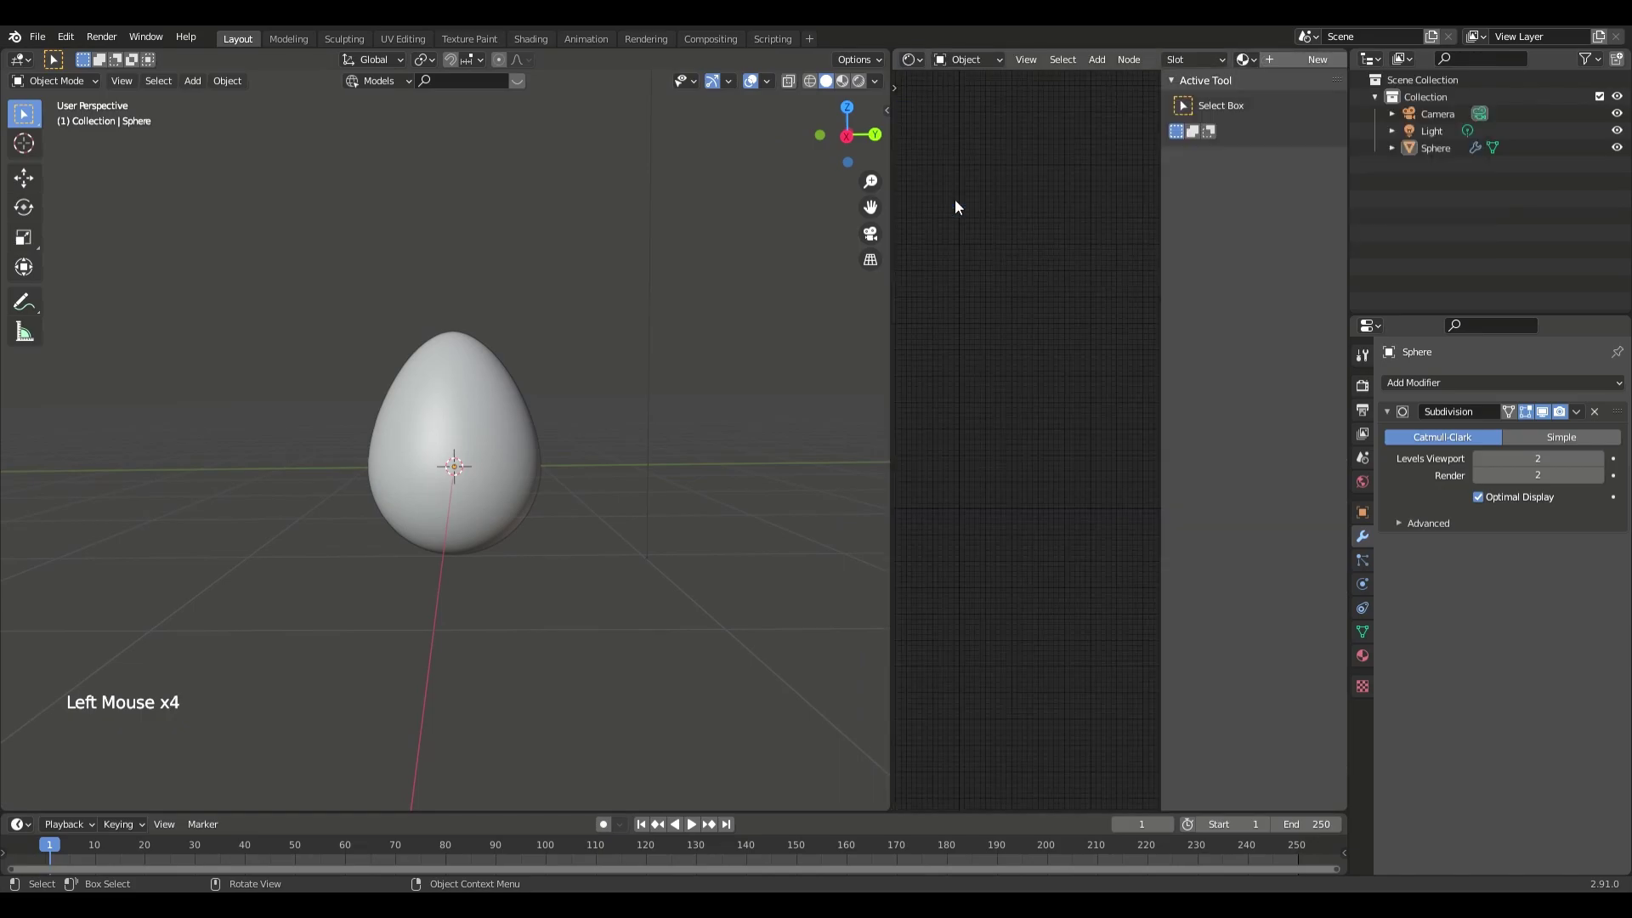
key(n)
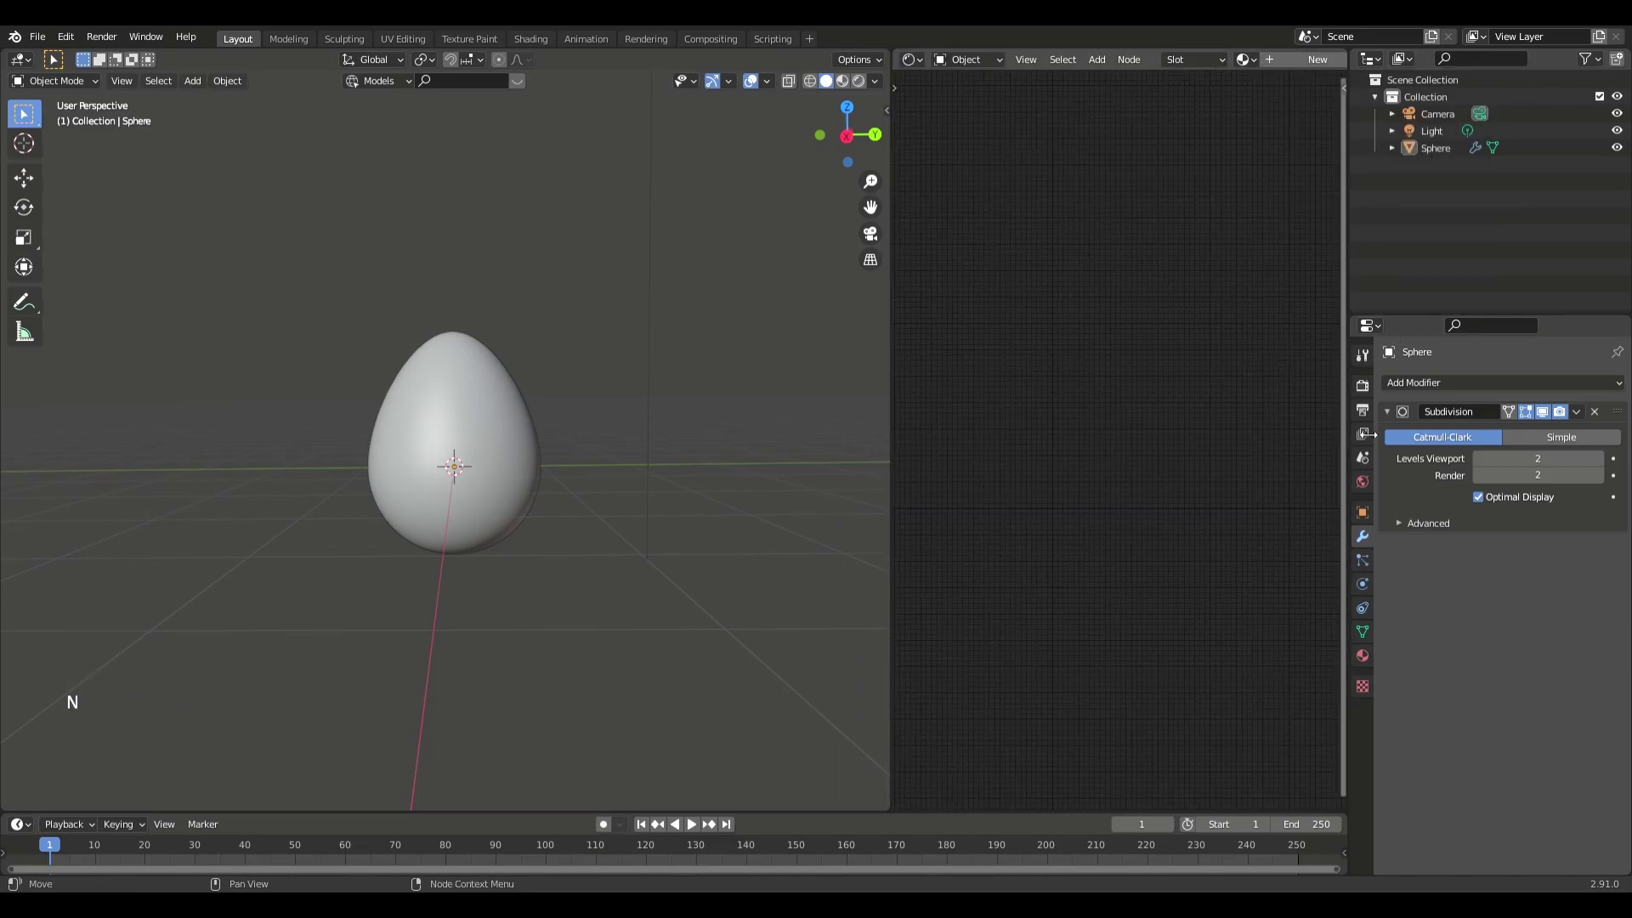
Set the world colour to an Environment Texture using the Chocofur_HDR_05_LR.hdr image
click(1365, 487)
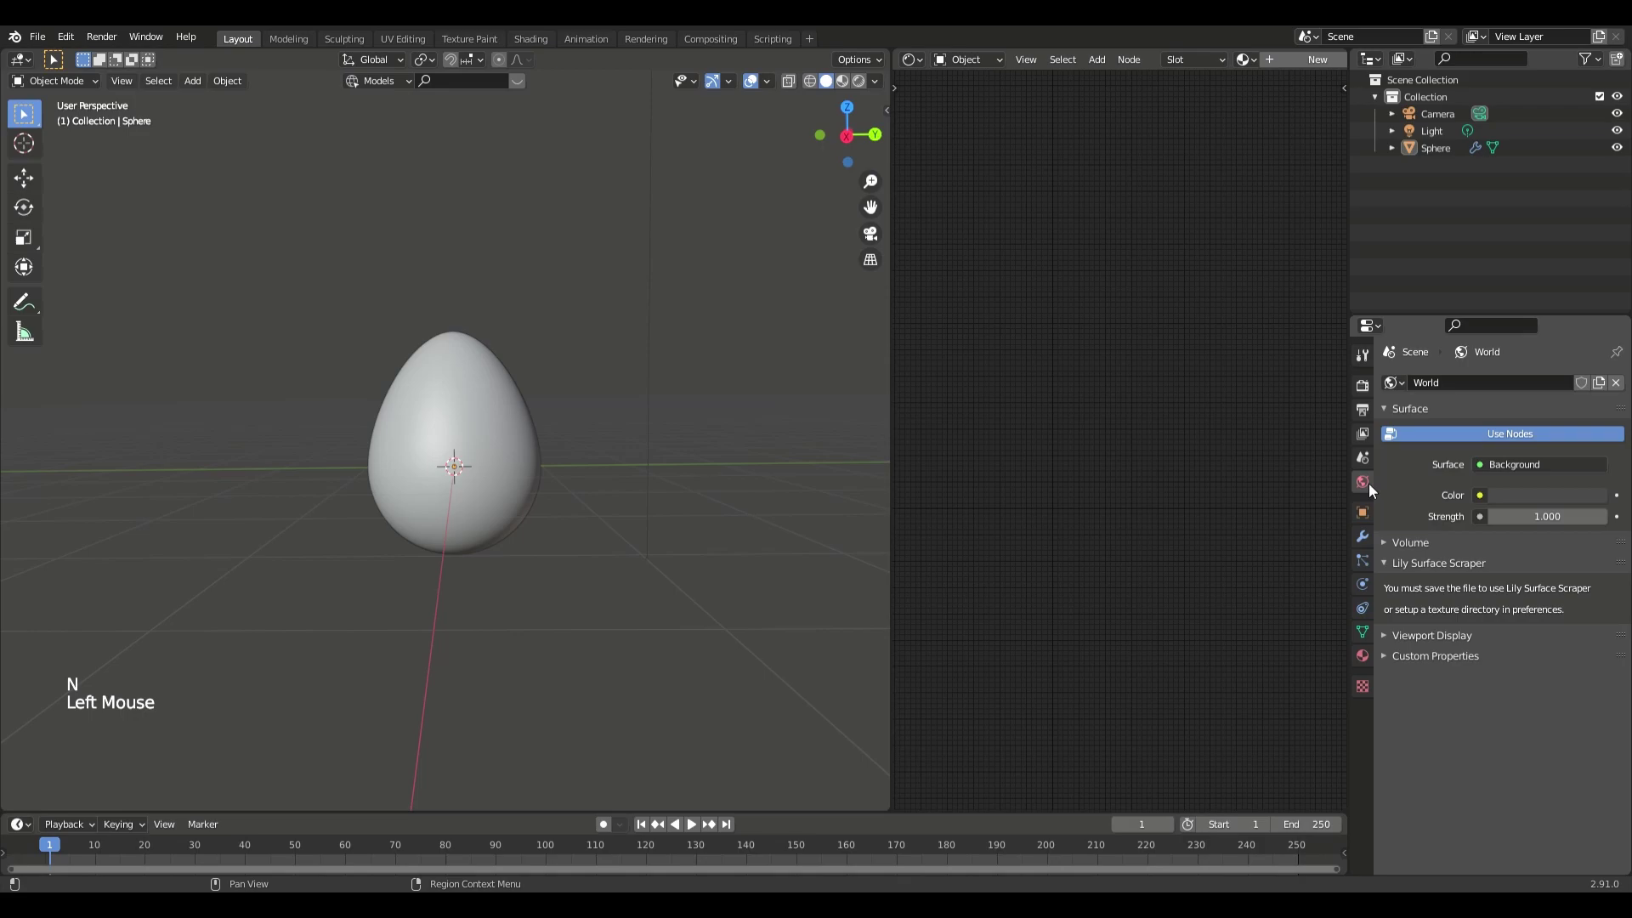
click(1489, 503)
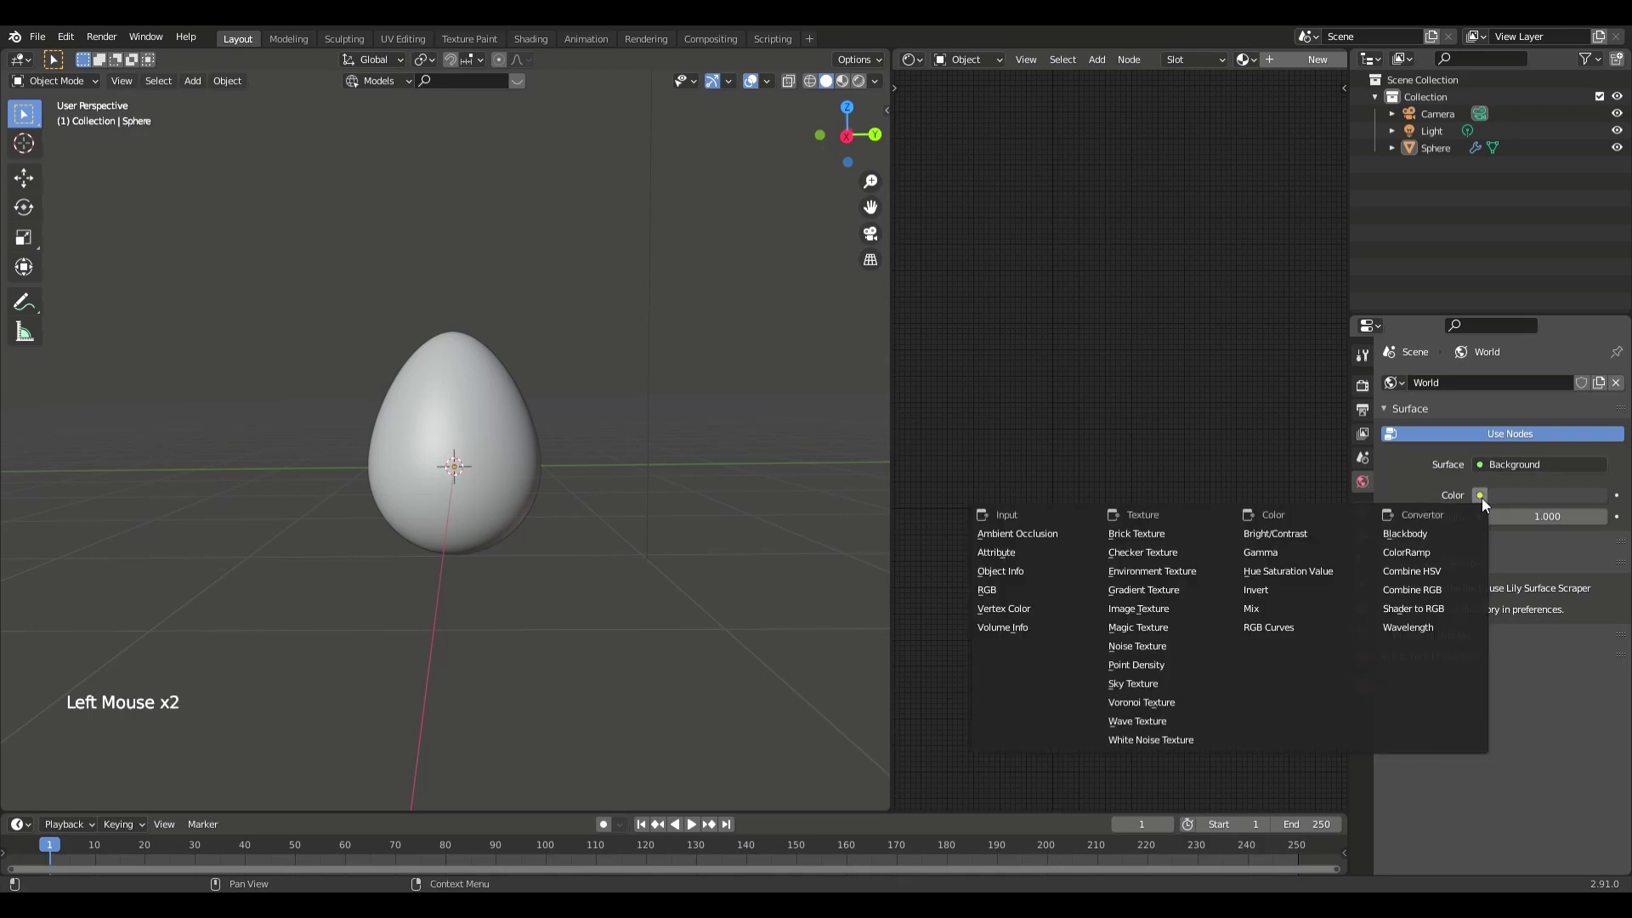
click(1574, 516)
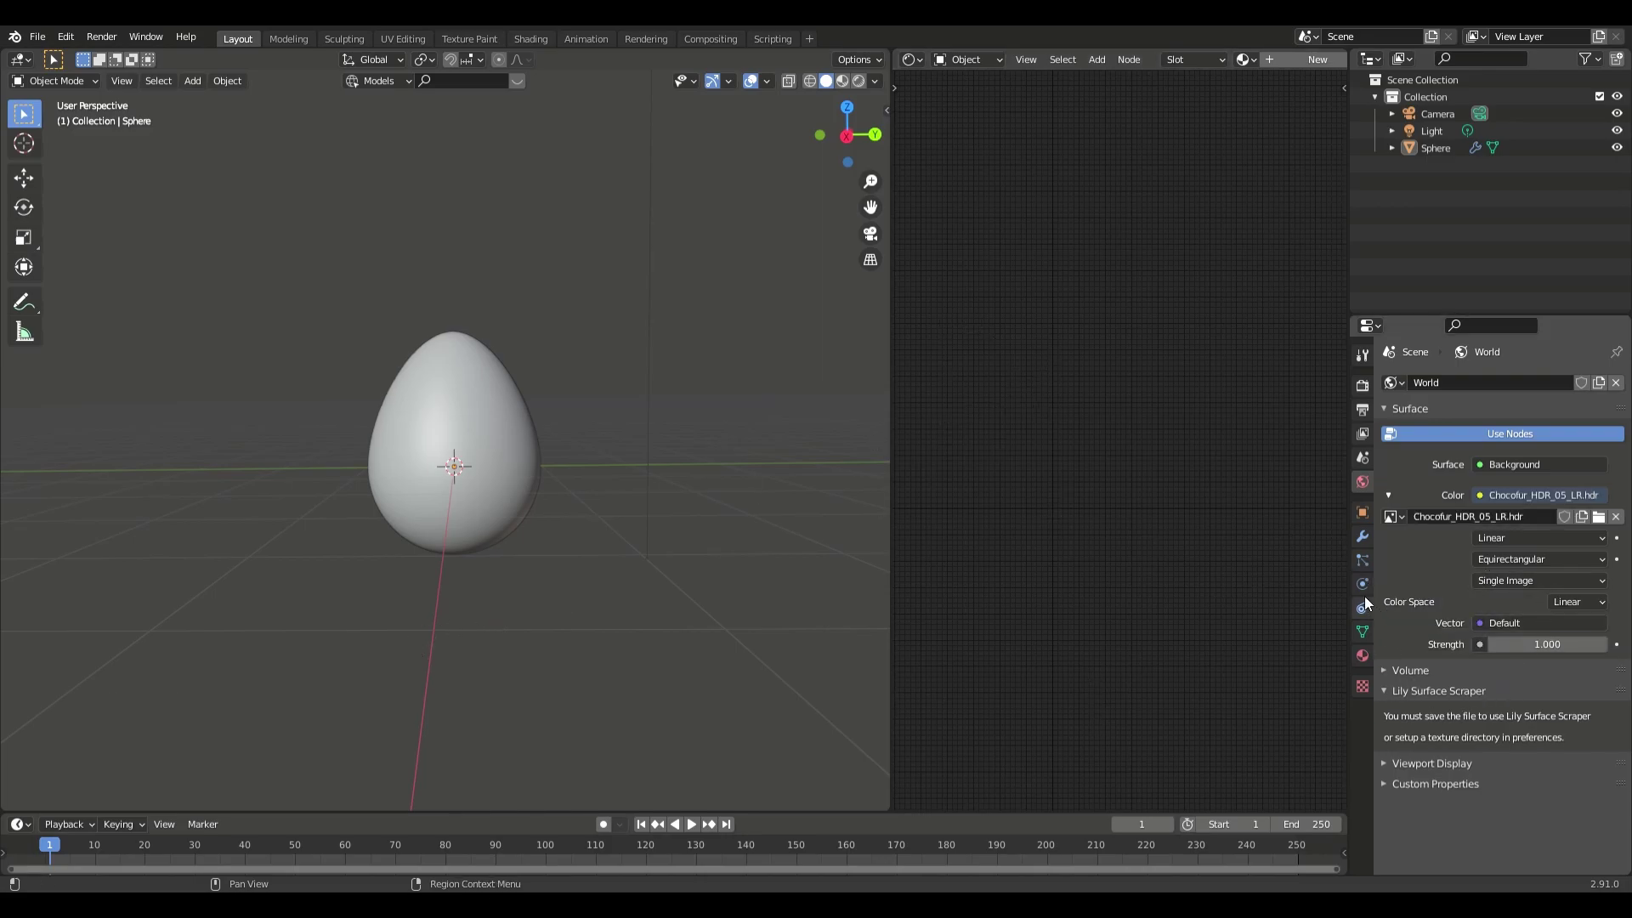
click(1365, 517)
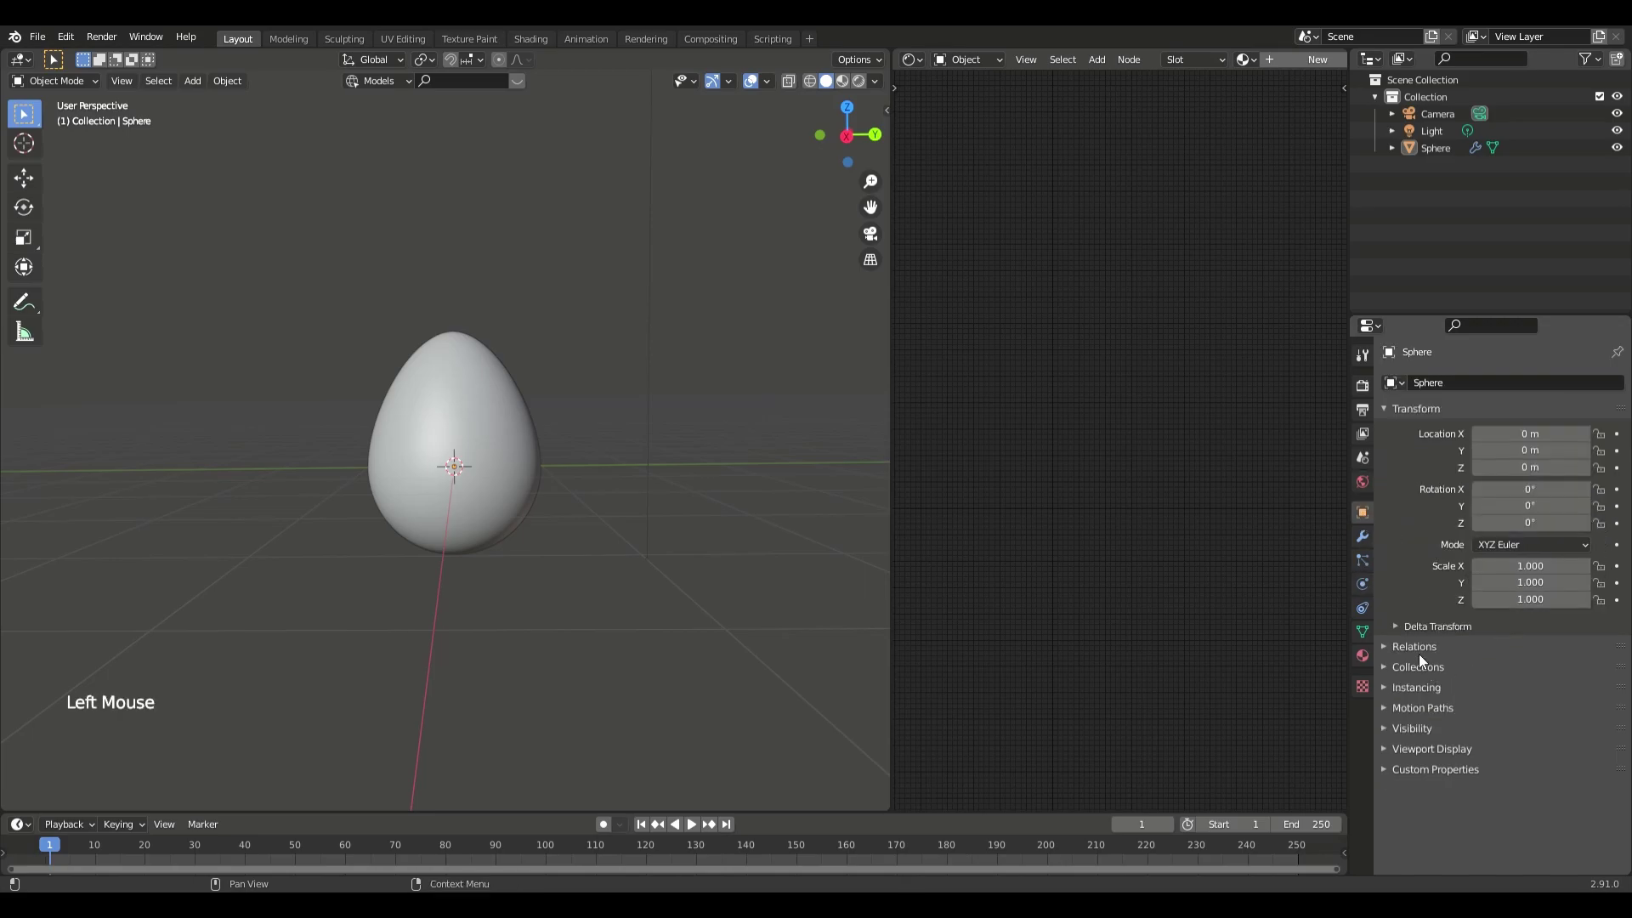
Preview the egg in Rendered shading, enable Film > Transparent, and select the sphere
scroll(down, 3)
click(1446, 671)
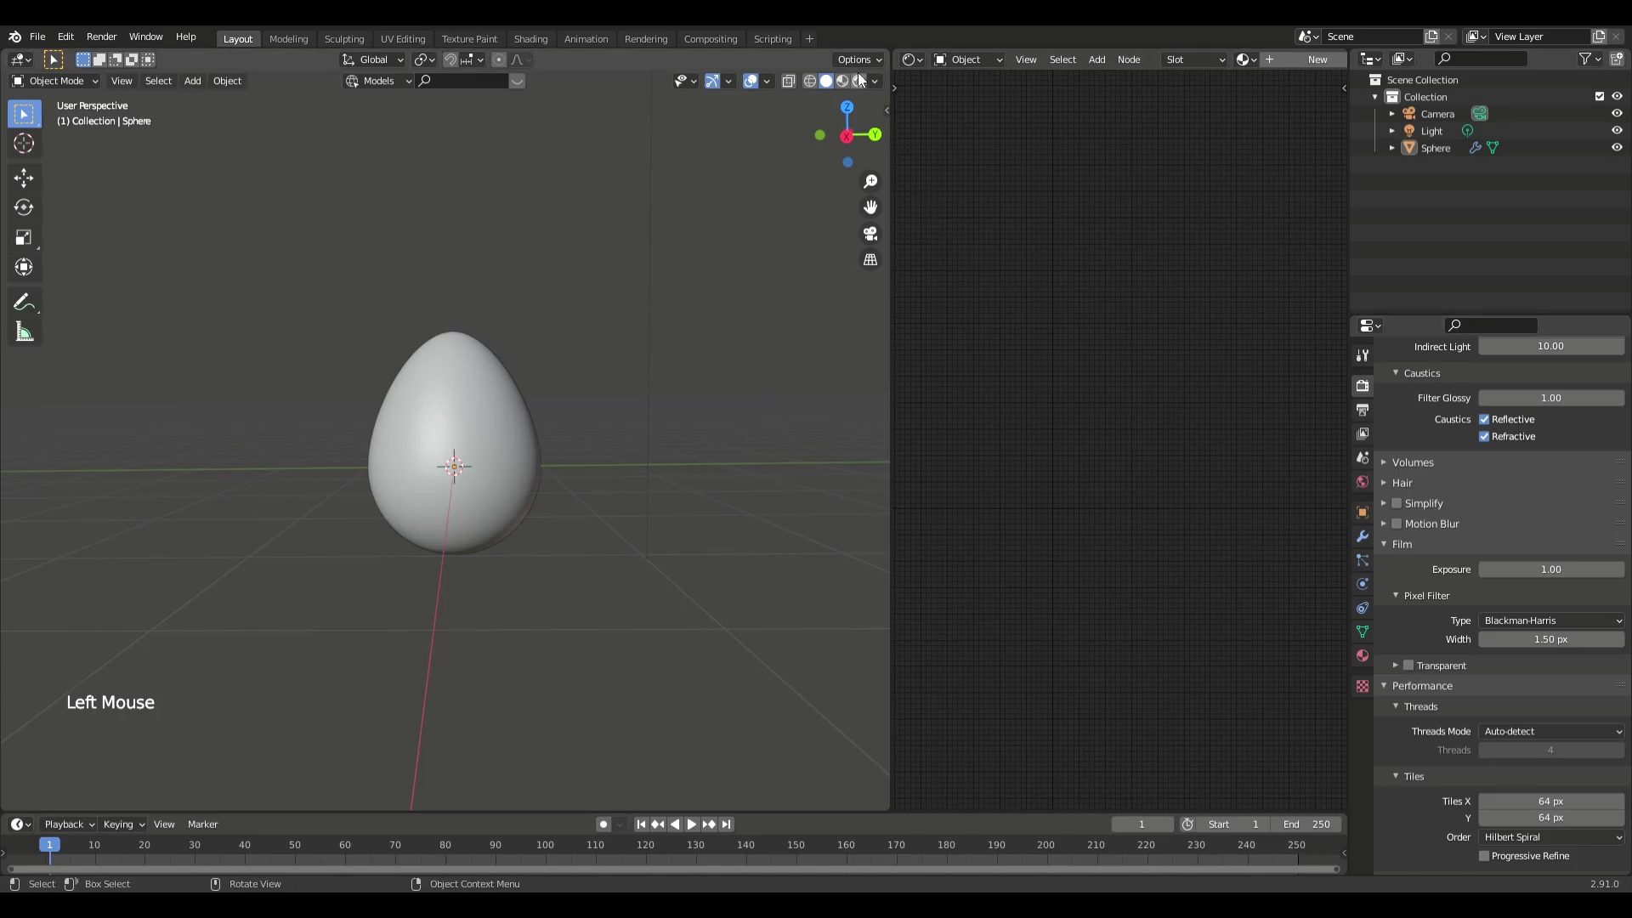
click(862, 88)
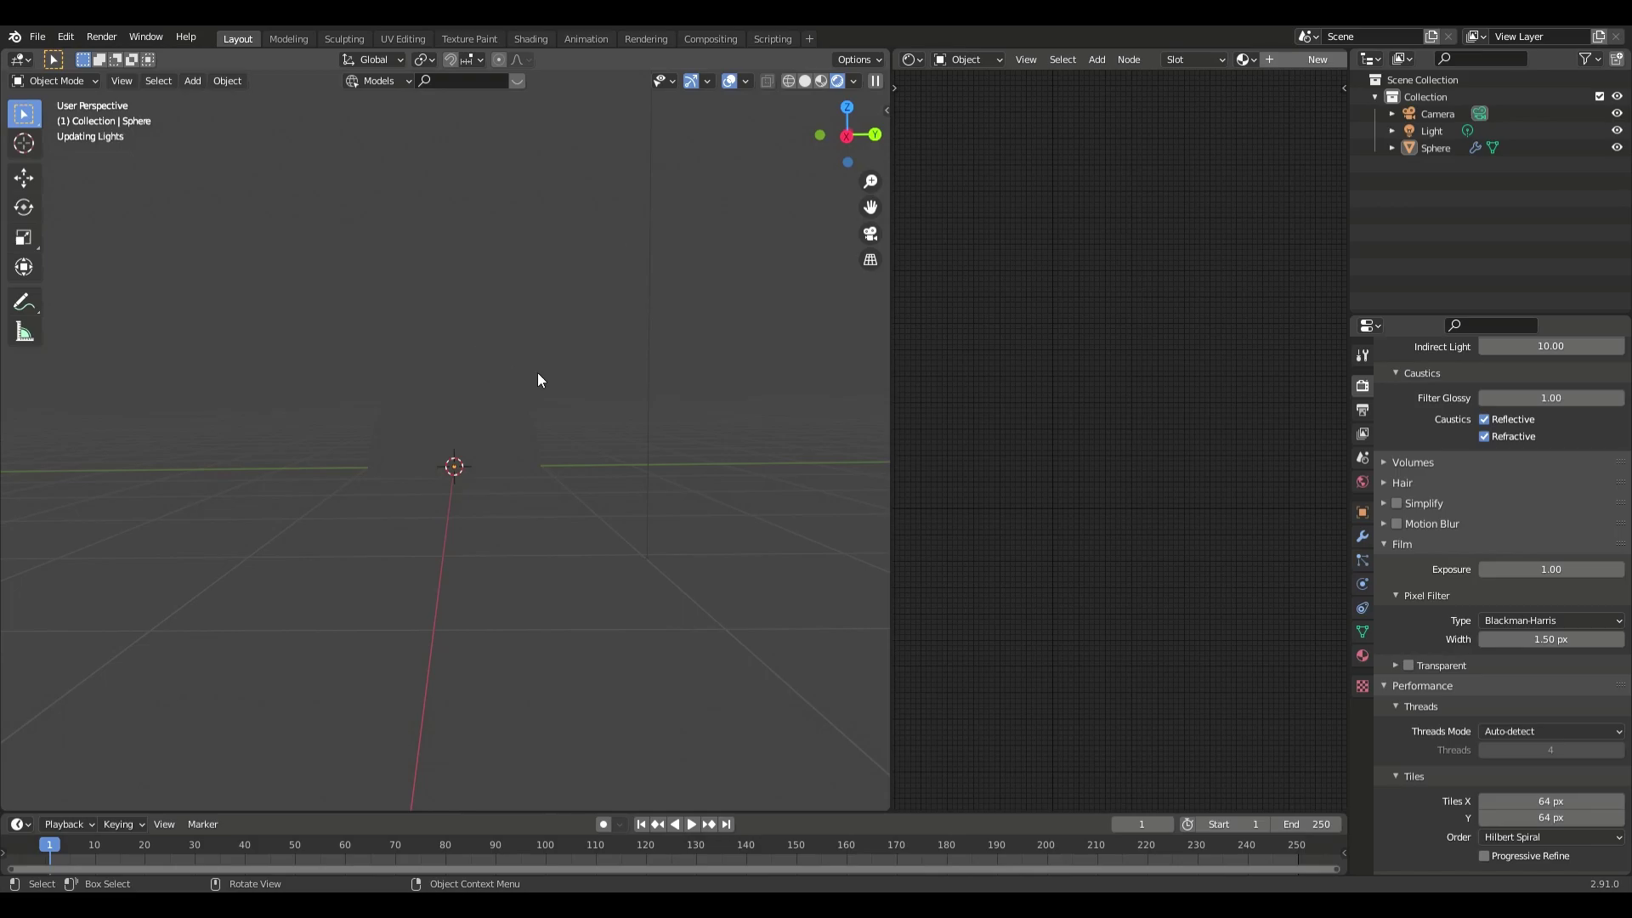
scroll(up, 3)
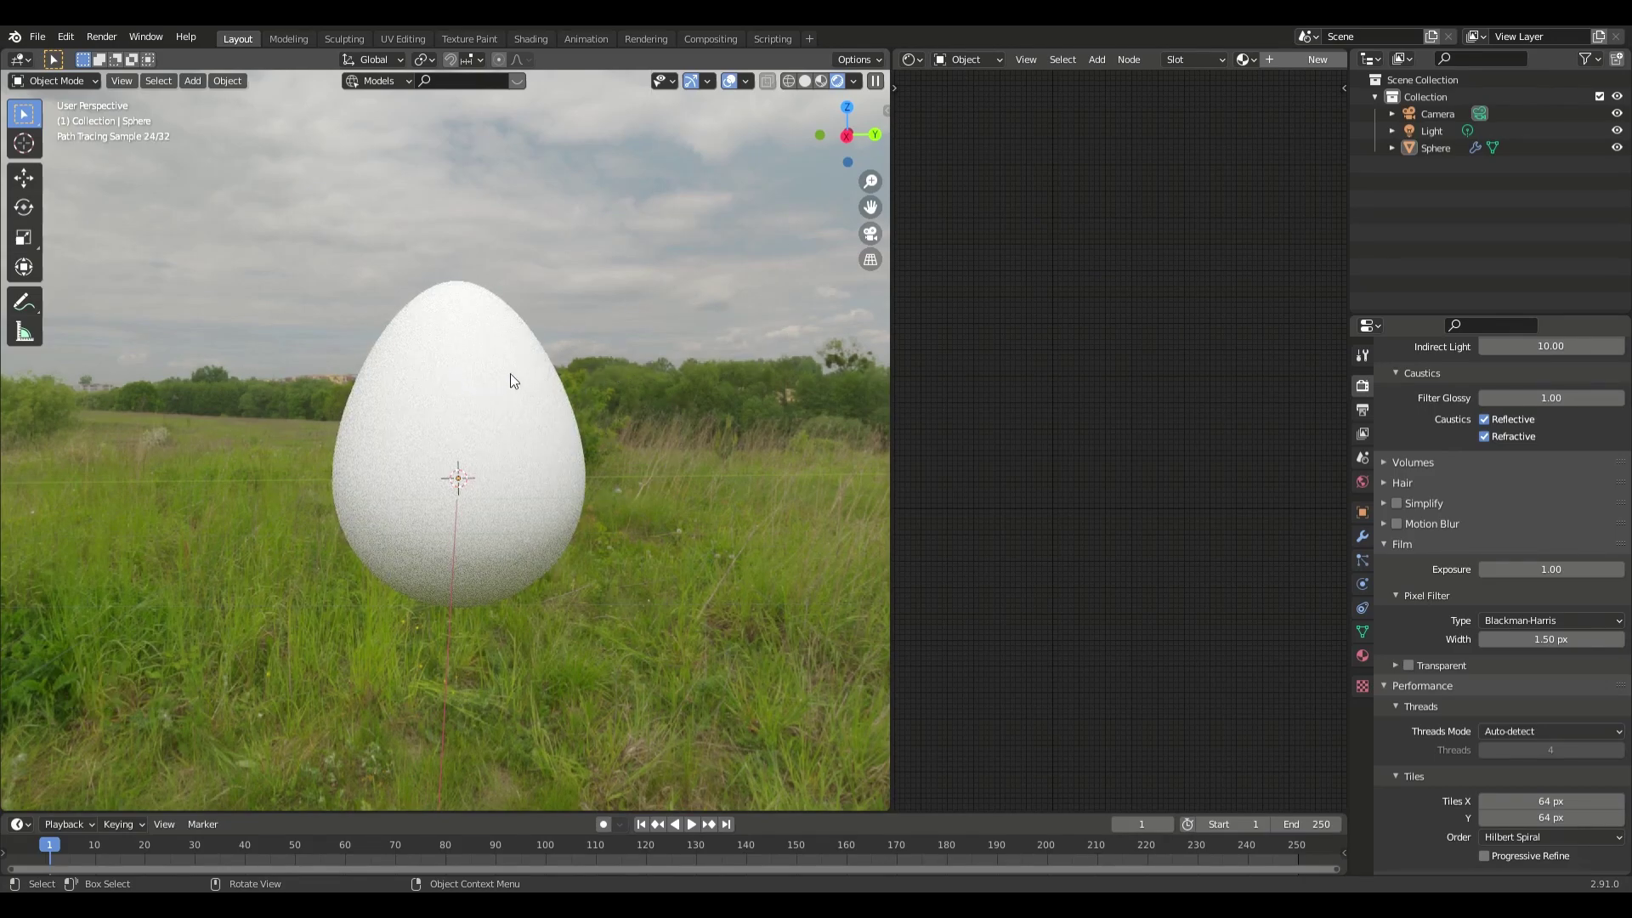
click(1415, 672)
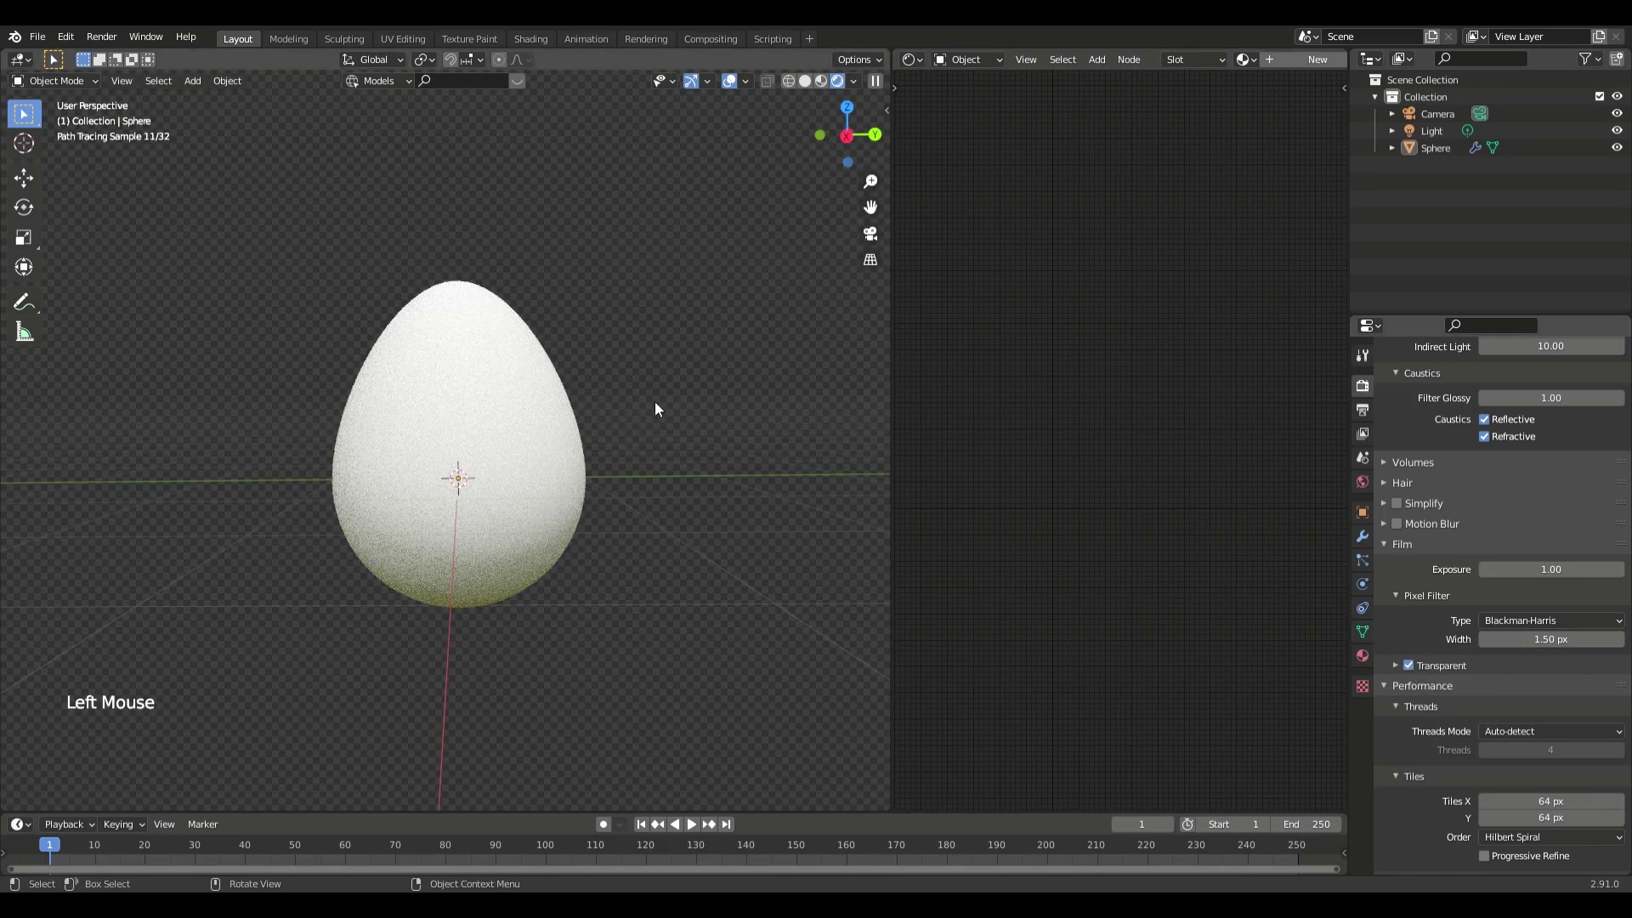
click(508, 396)
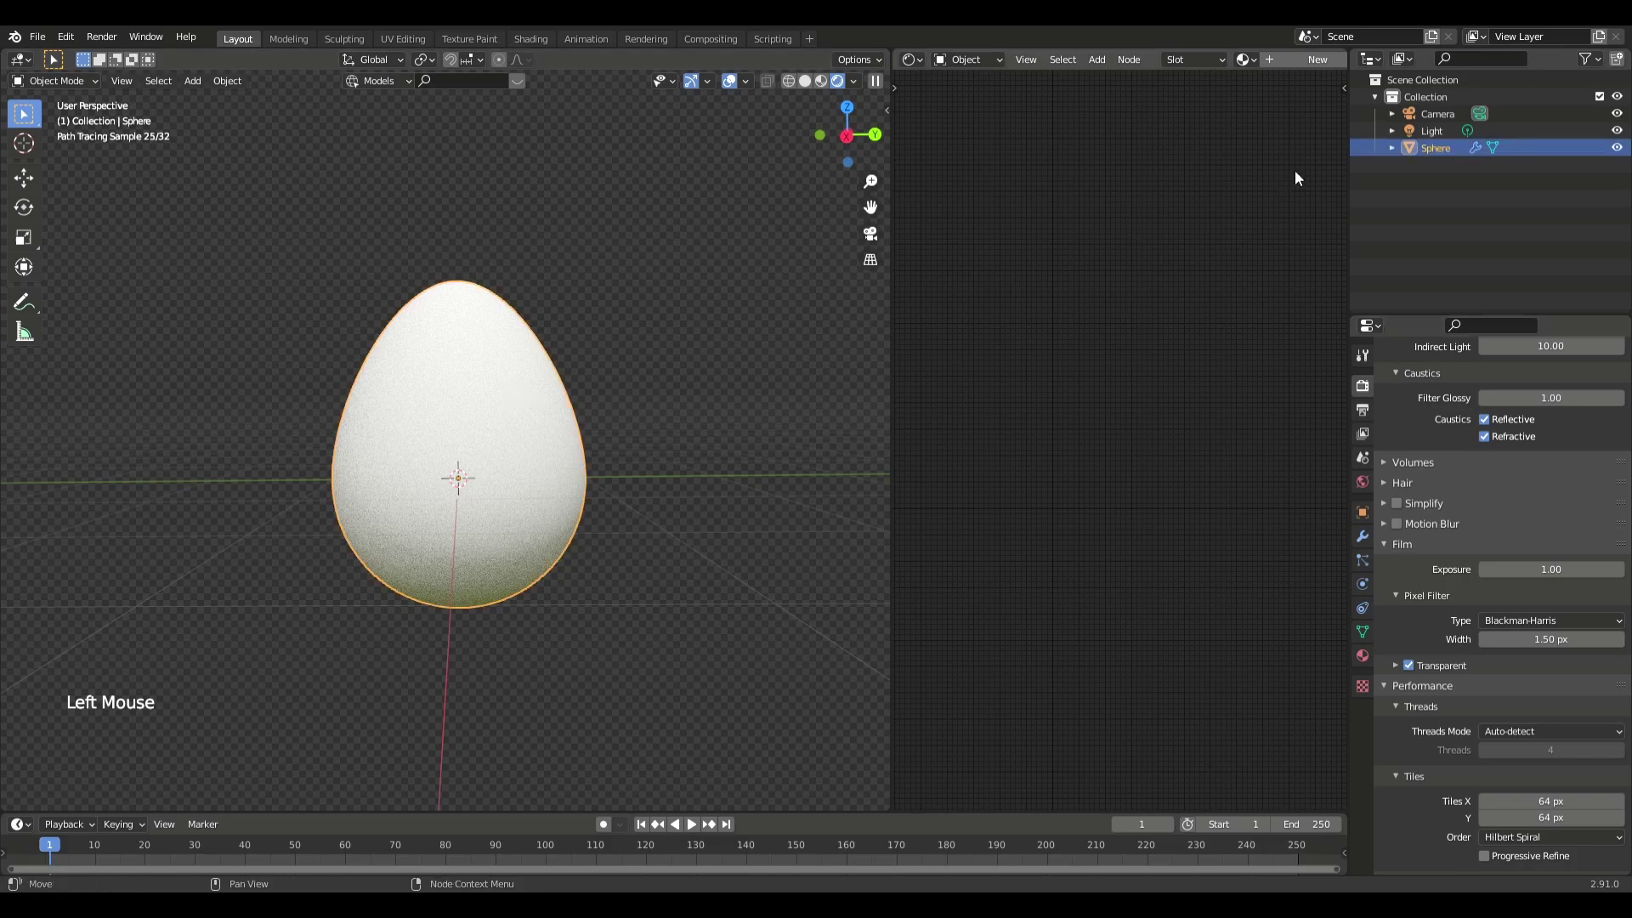
Create a new material and wire the Voronoi Distance into the Principled BSDF base colour
click(1290, 65)
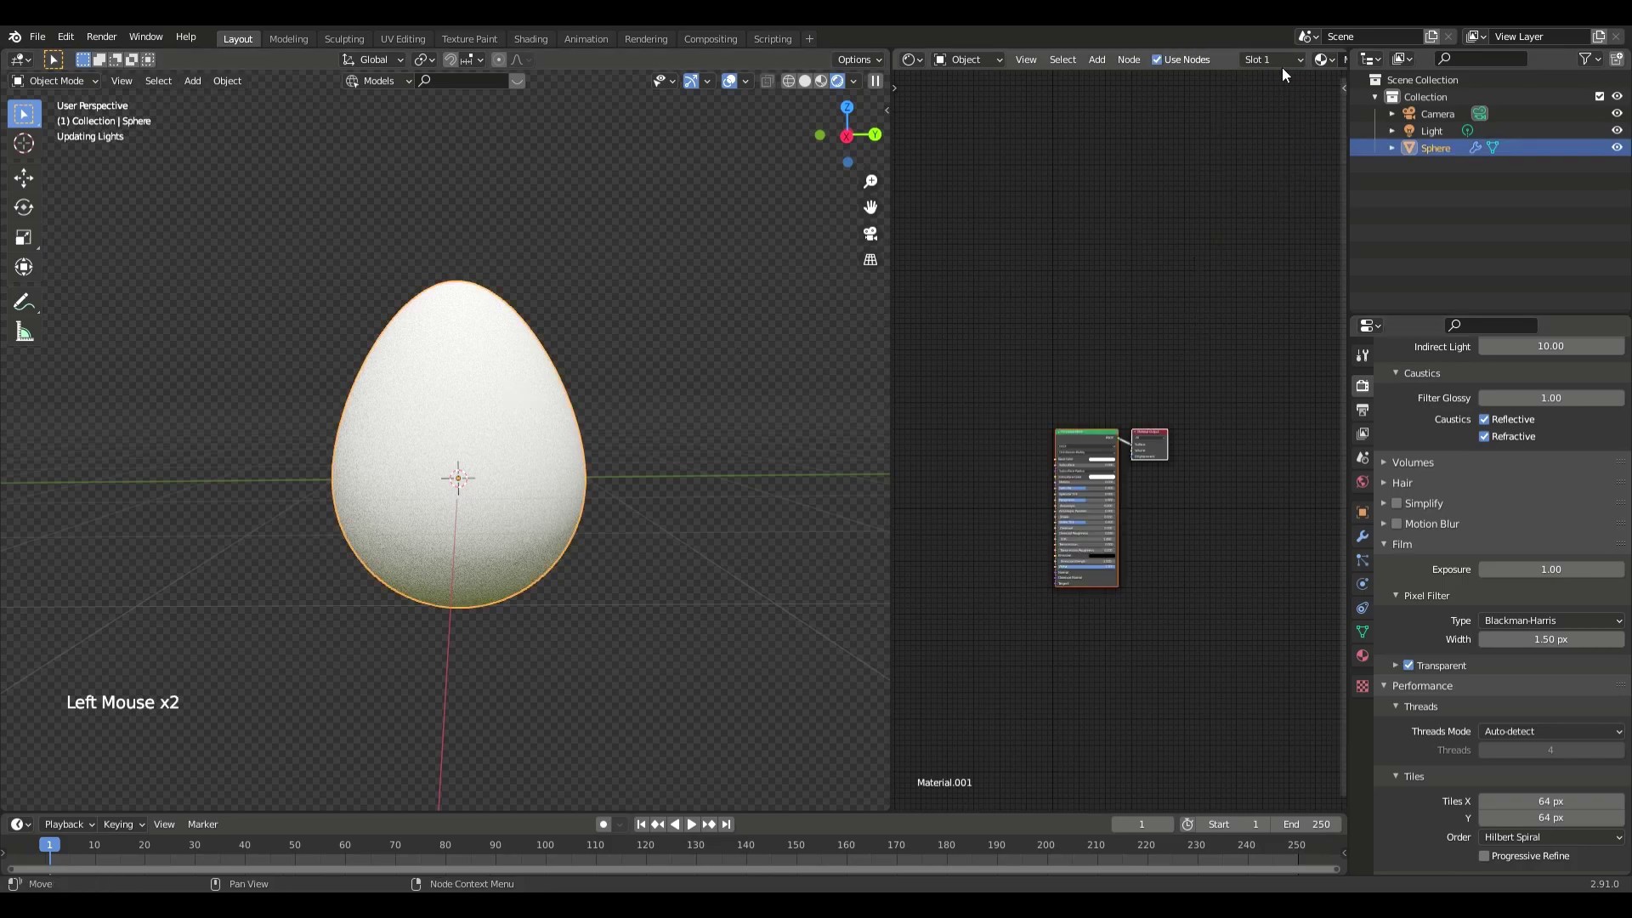
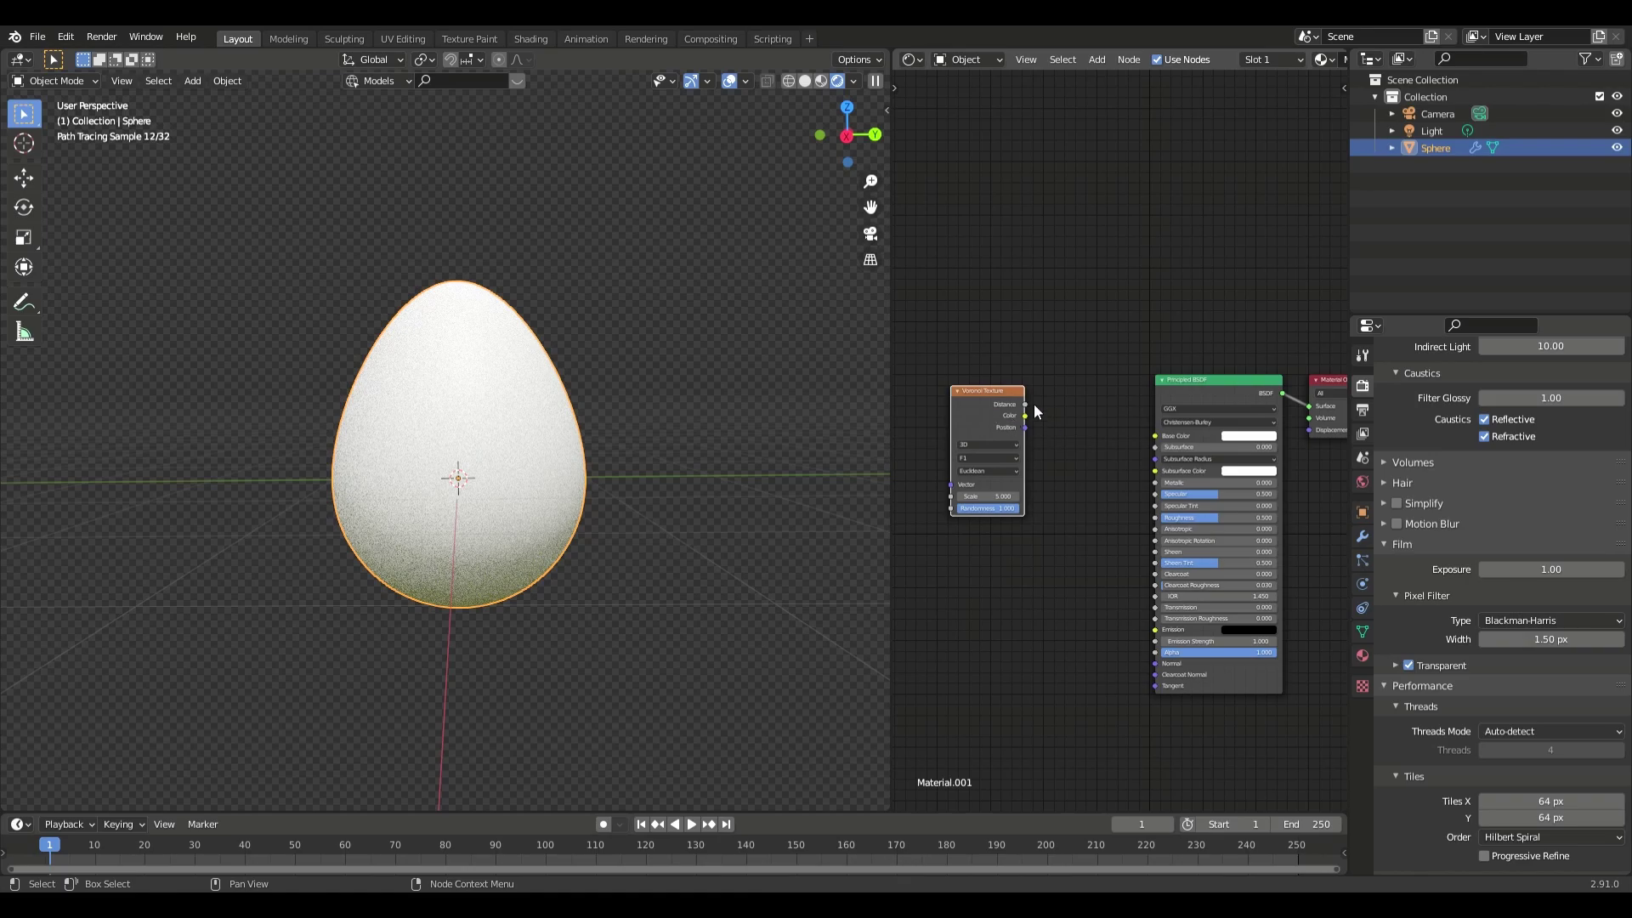
click(1032, 406)
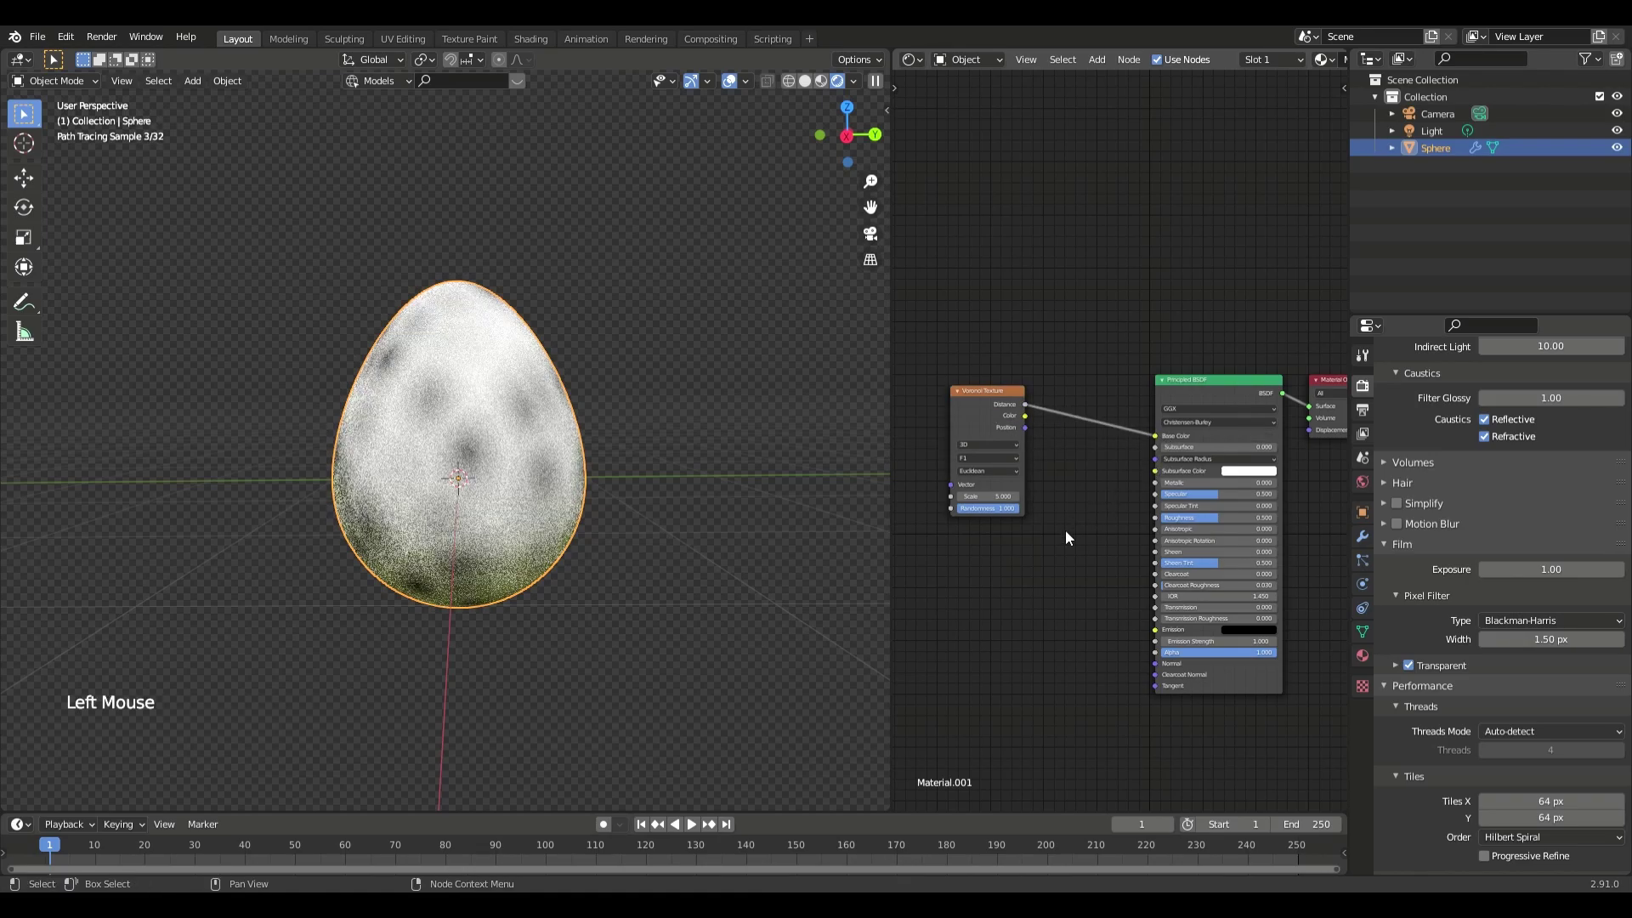
middle_click(1061, 546)
click(1071, 407)
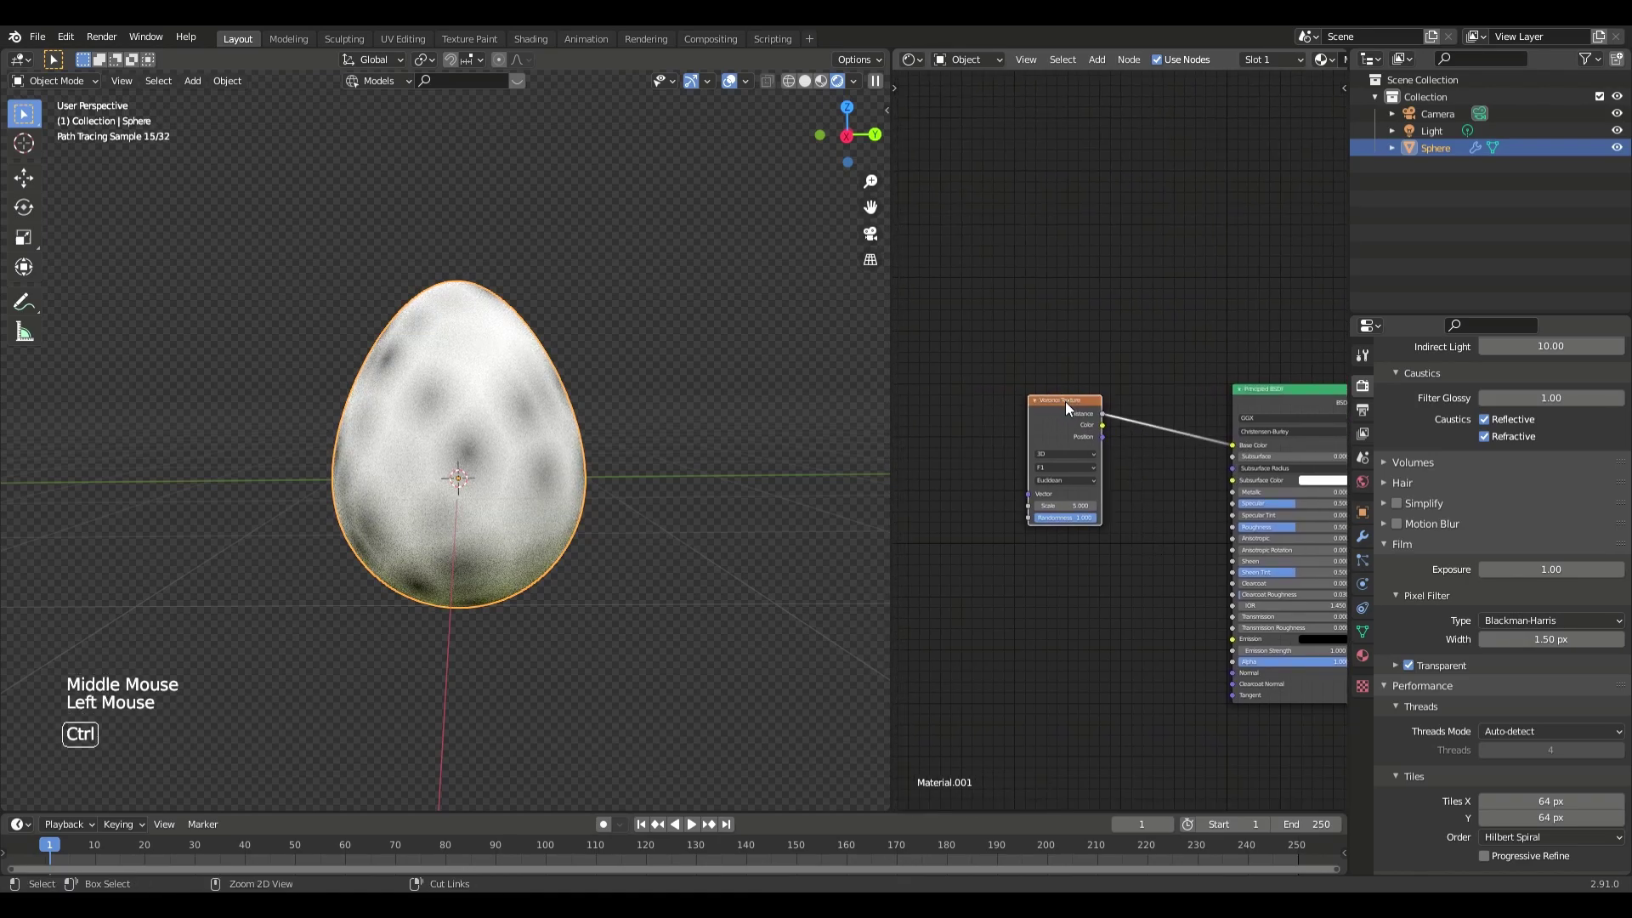
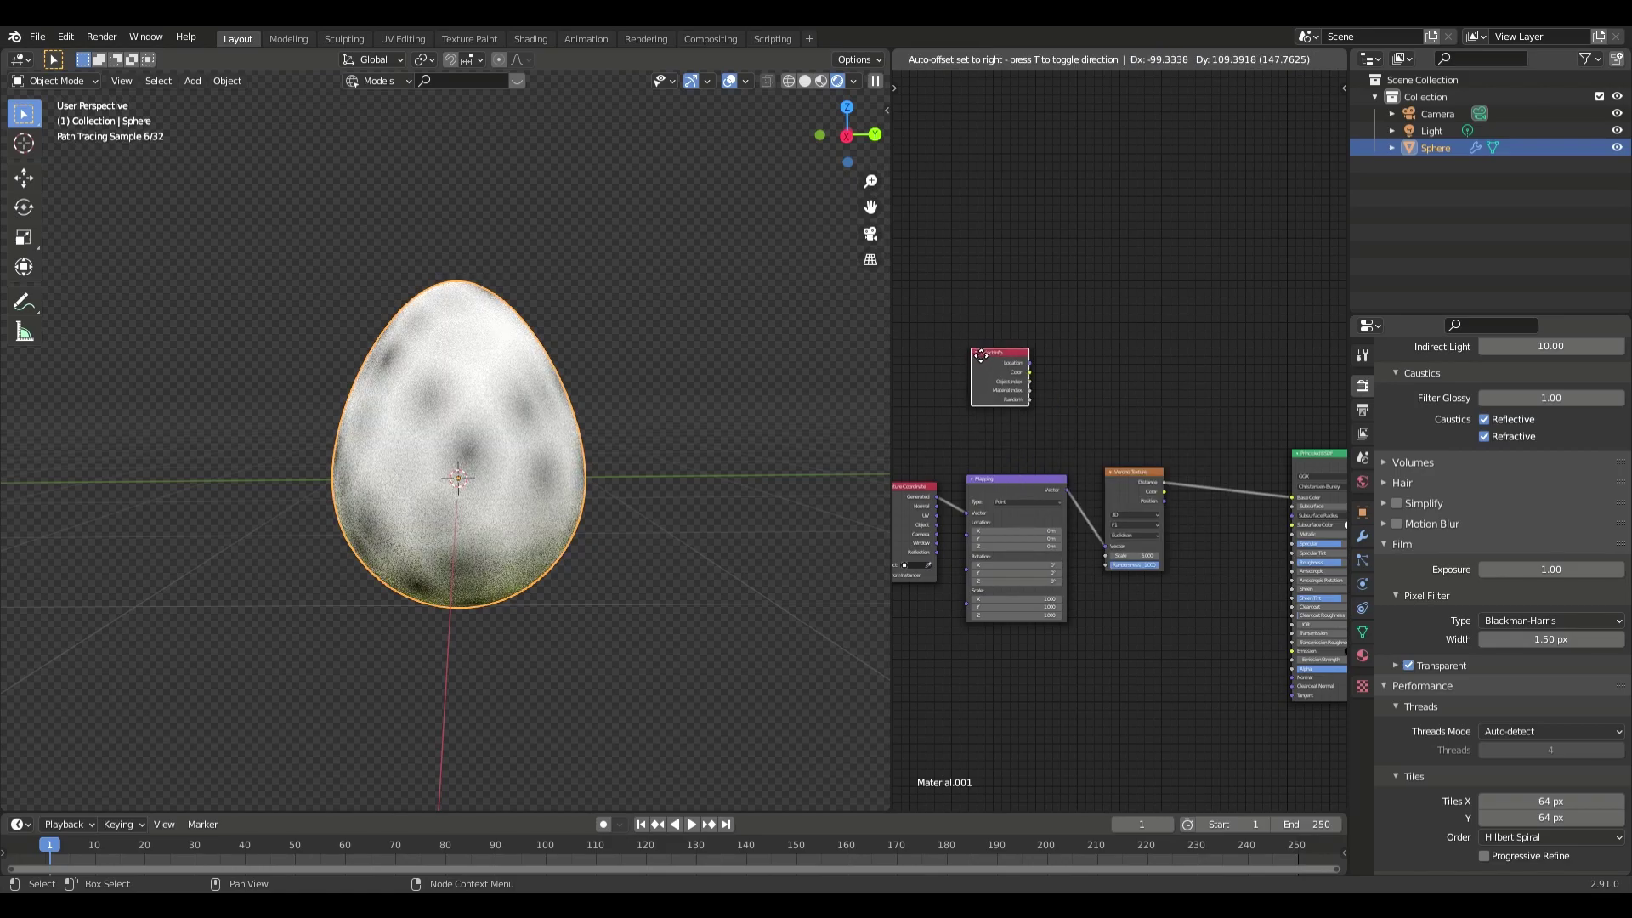
Place an Object Info node and add a MixRGB node driven by its Random output
scroll(up, 3)
click(1139, 375)
key(shift+a)
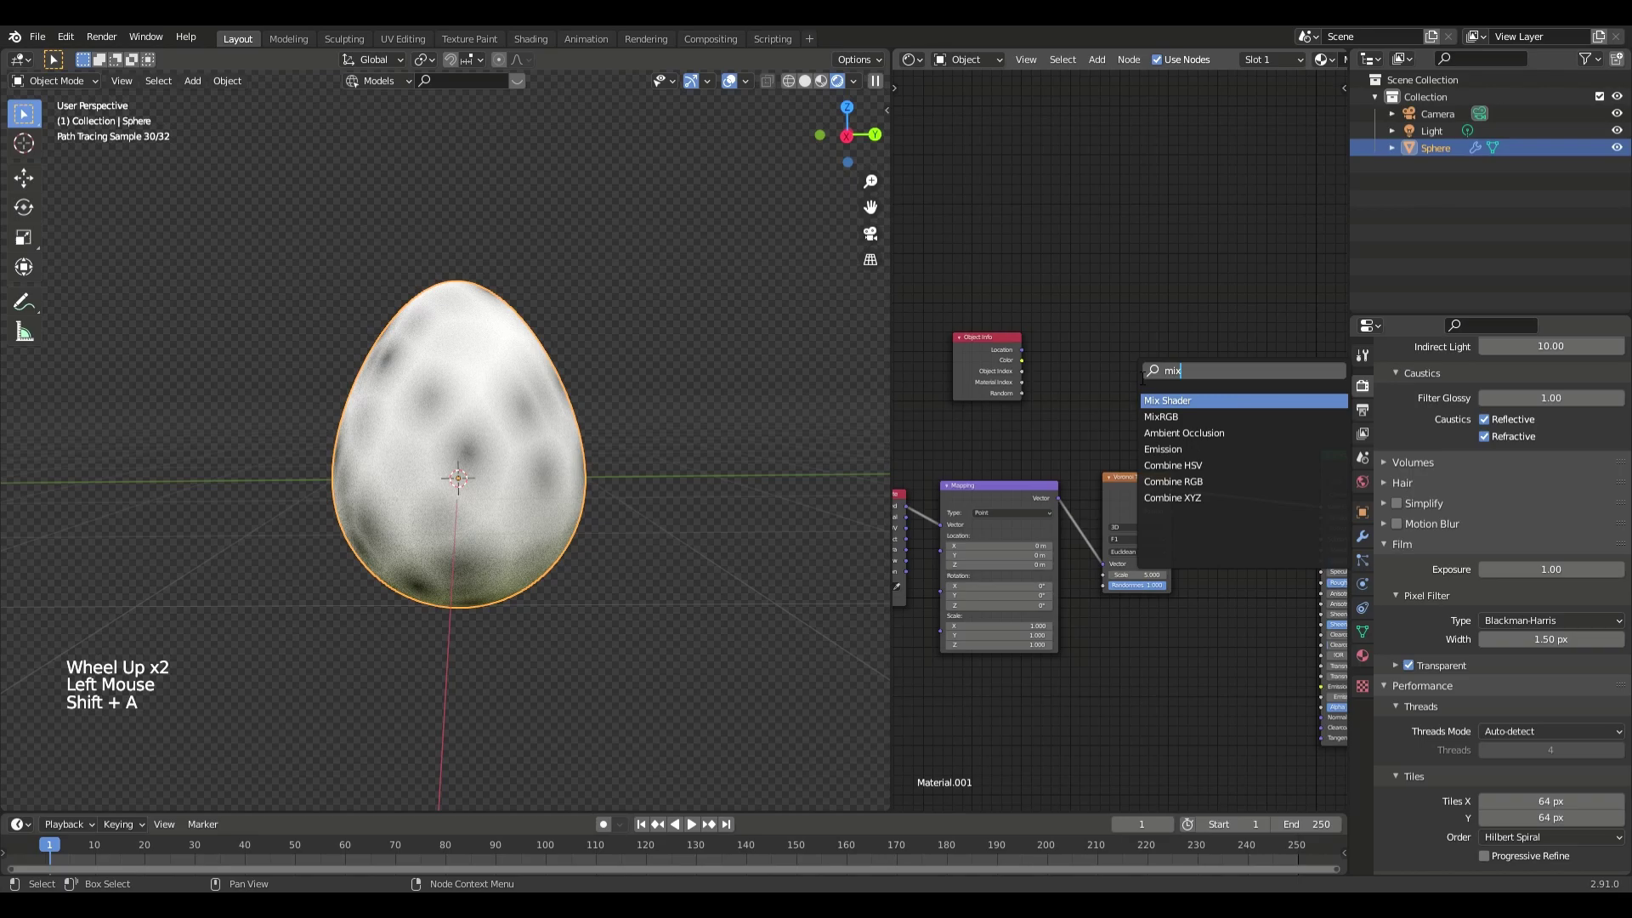
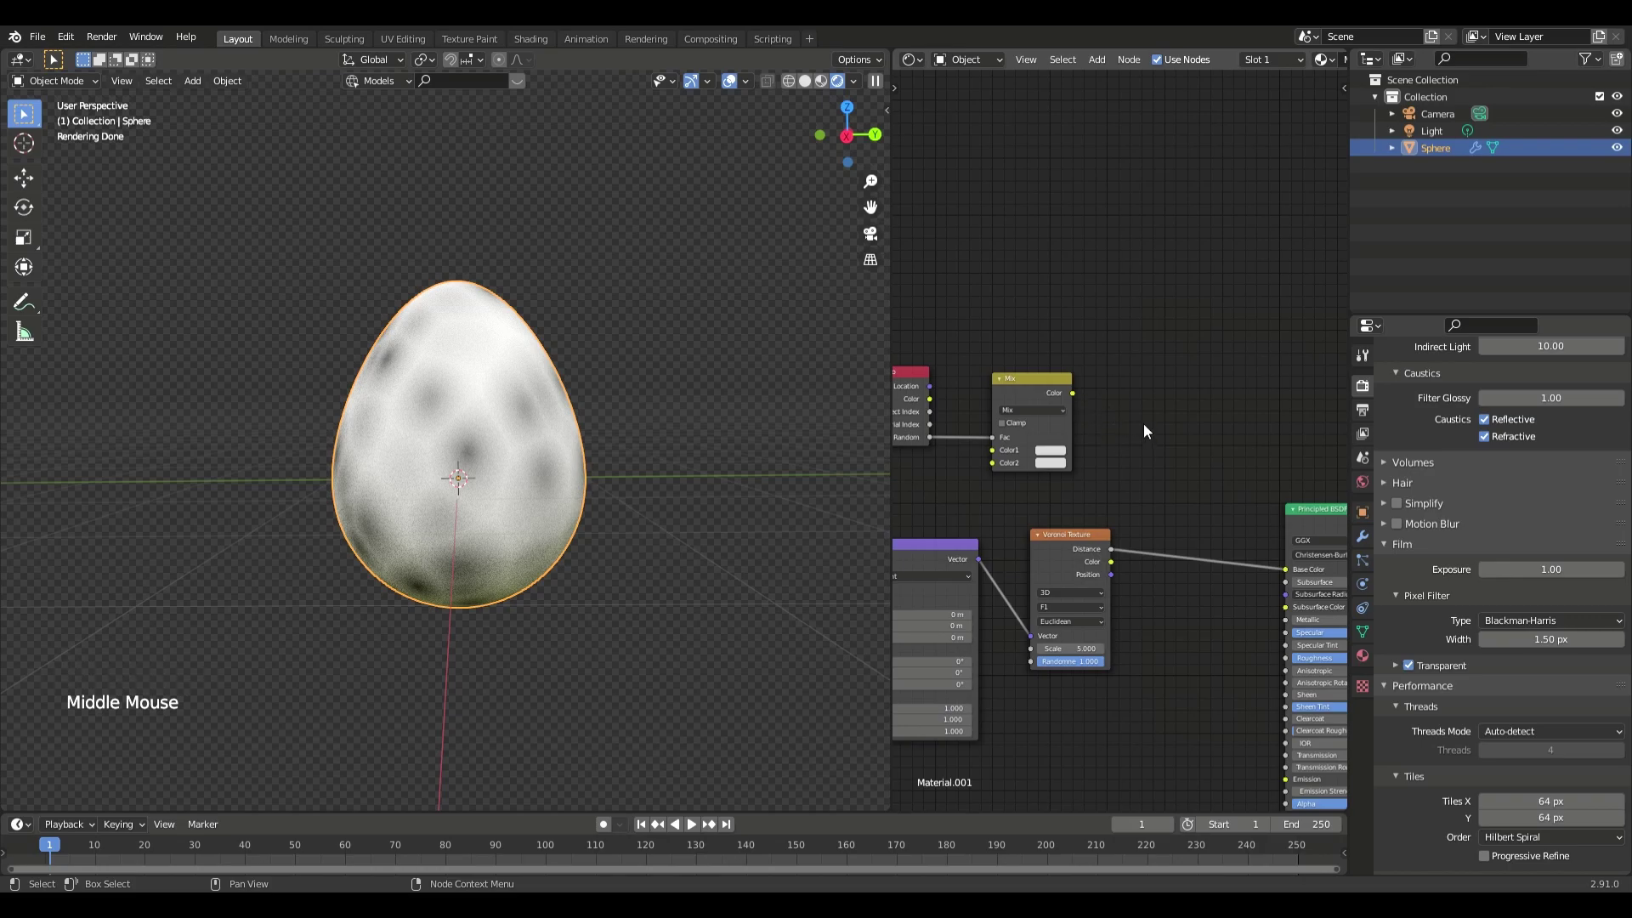
key(shift+a)
scroll(up, 3)
Set the Mix node's Color1 and Color2 to two slightly different orange shades
click(1039, 457)
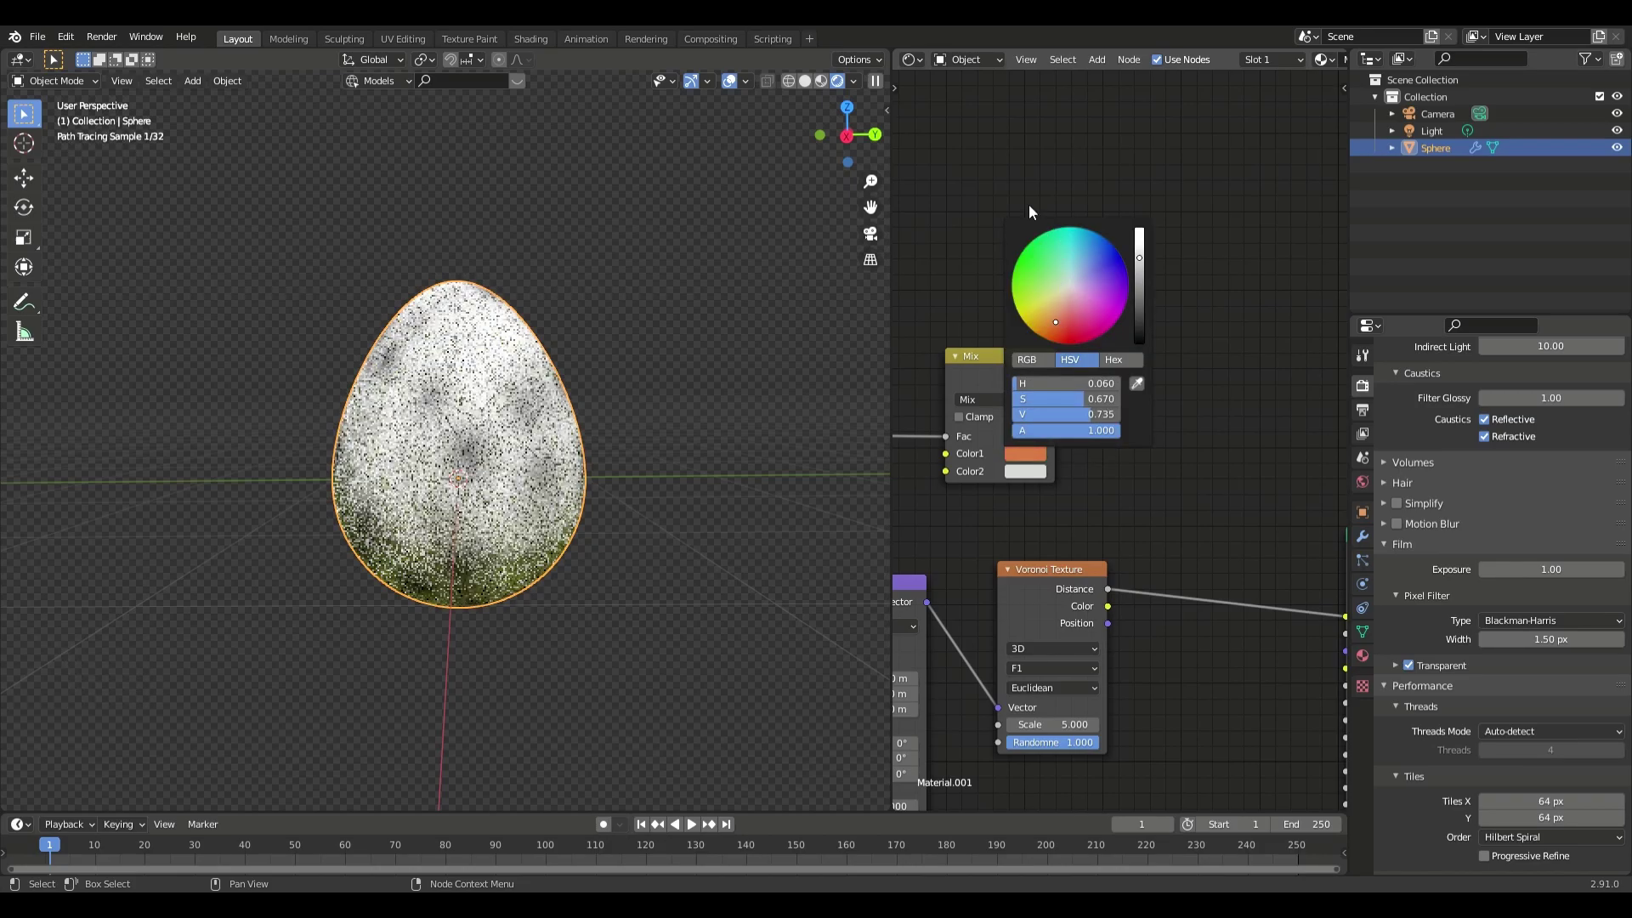
click(1031, 474)
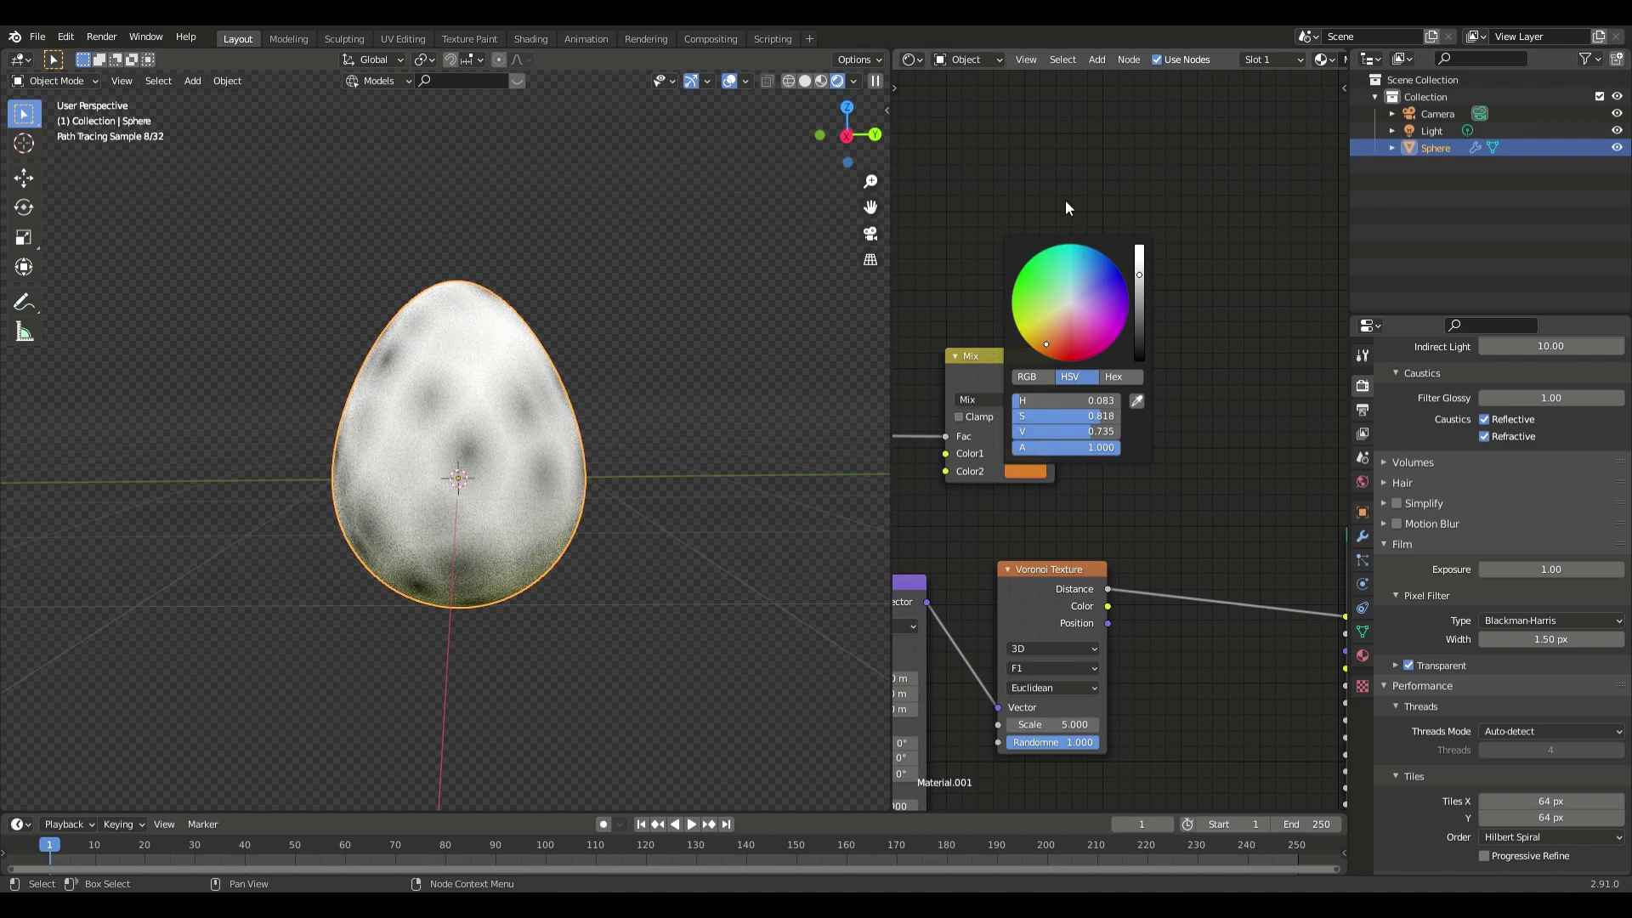
click(1042, 460)
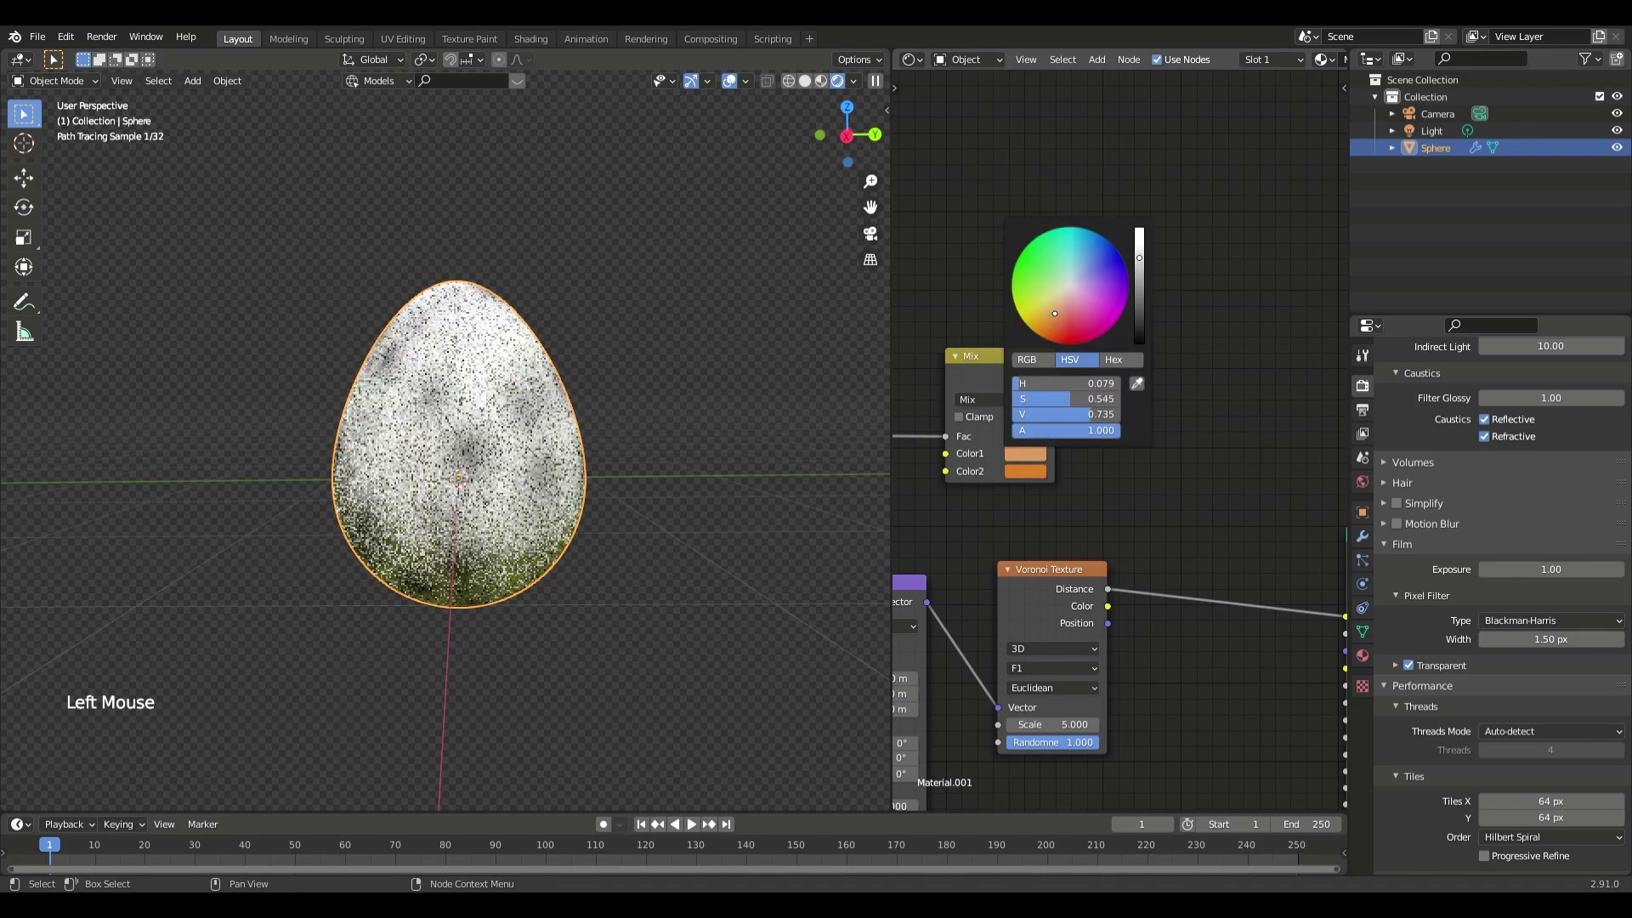
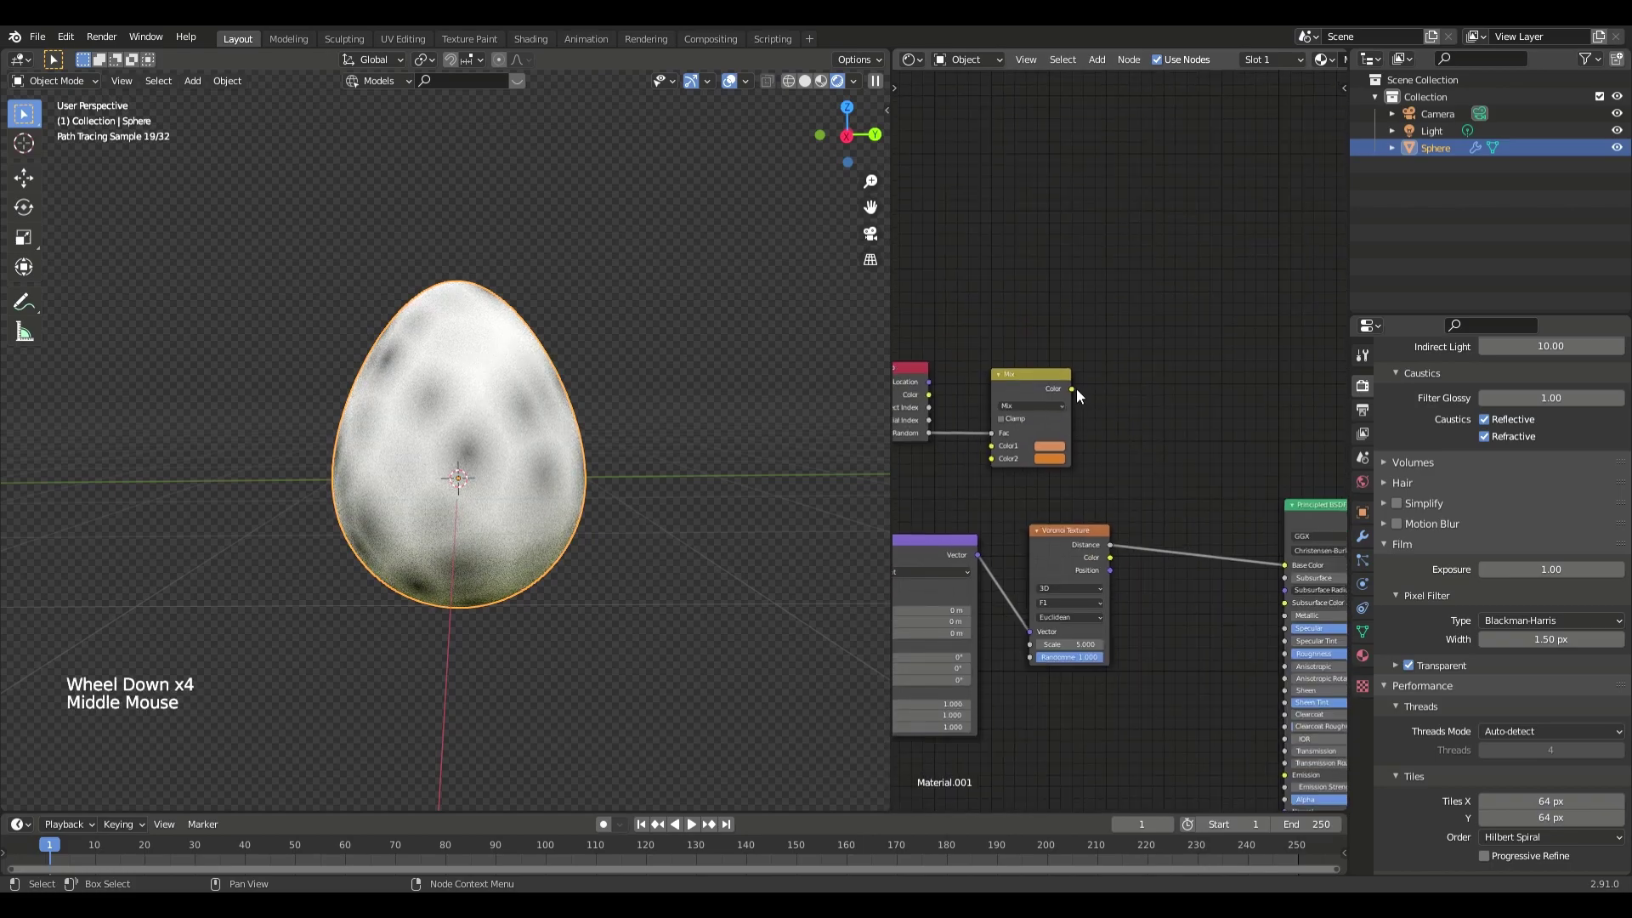
Connect the Mix colour output to the Principled base colour and view the tan egg cleanly
click(1100, 406)
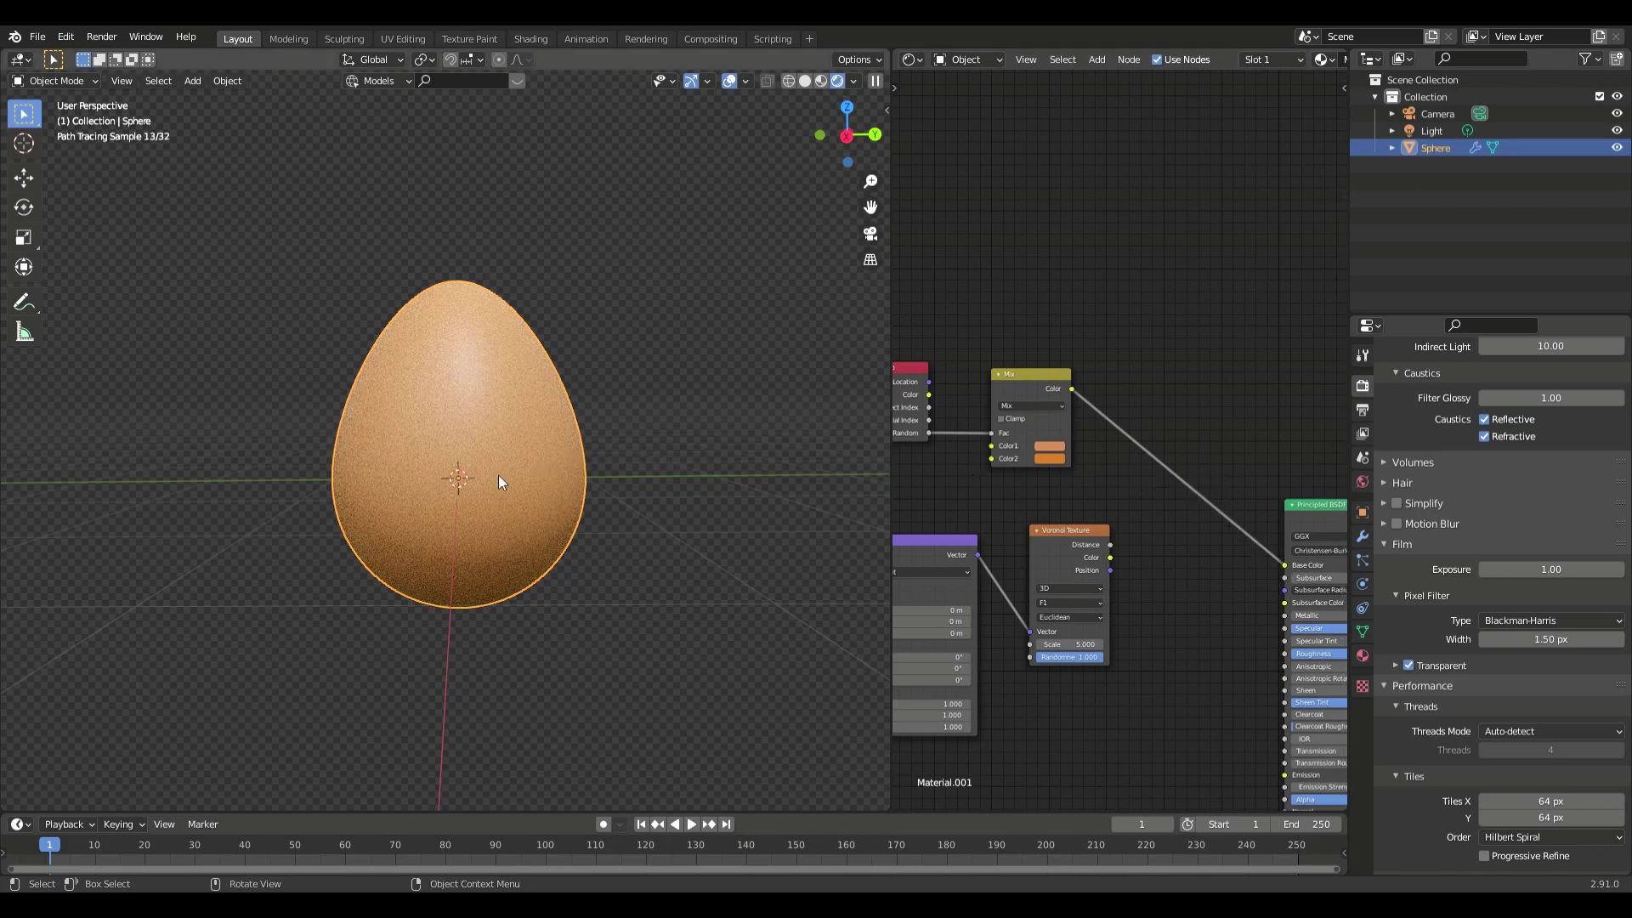
click(715, 372)
scroll(up, 3)
scroll(down, 3)
scroll(up, 3)
Refine Color1 and Color2 of the Mix node using exact hex values for a light-brown shell
click(1085, 354)
click(1055, 451)
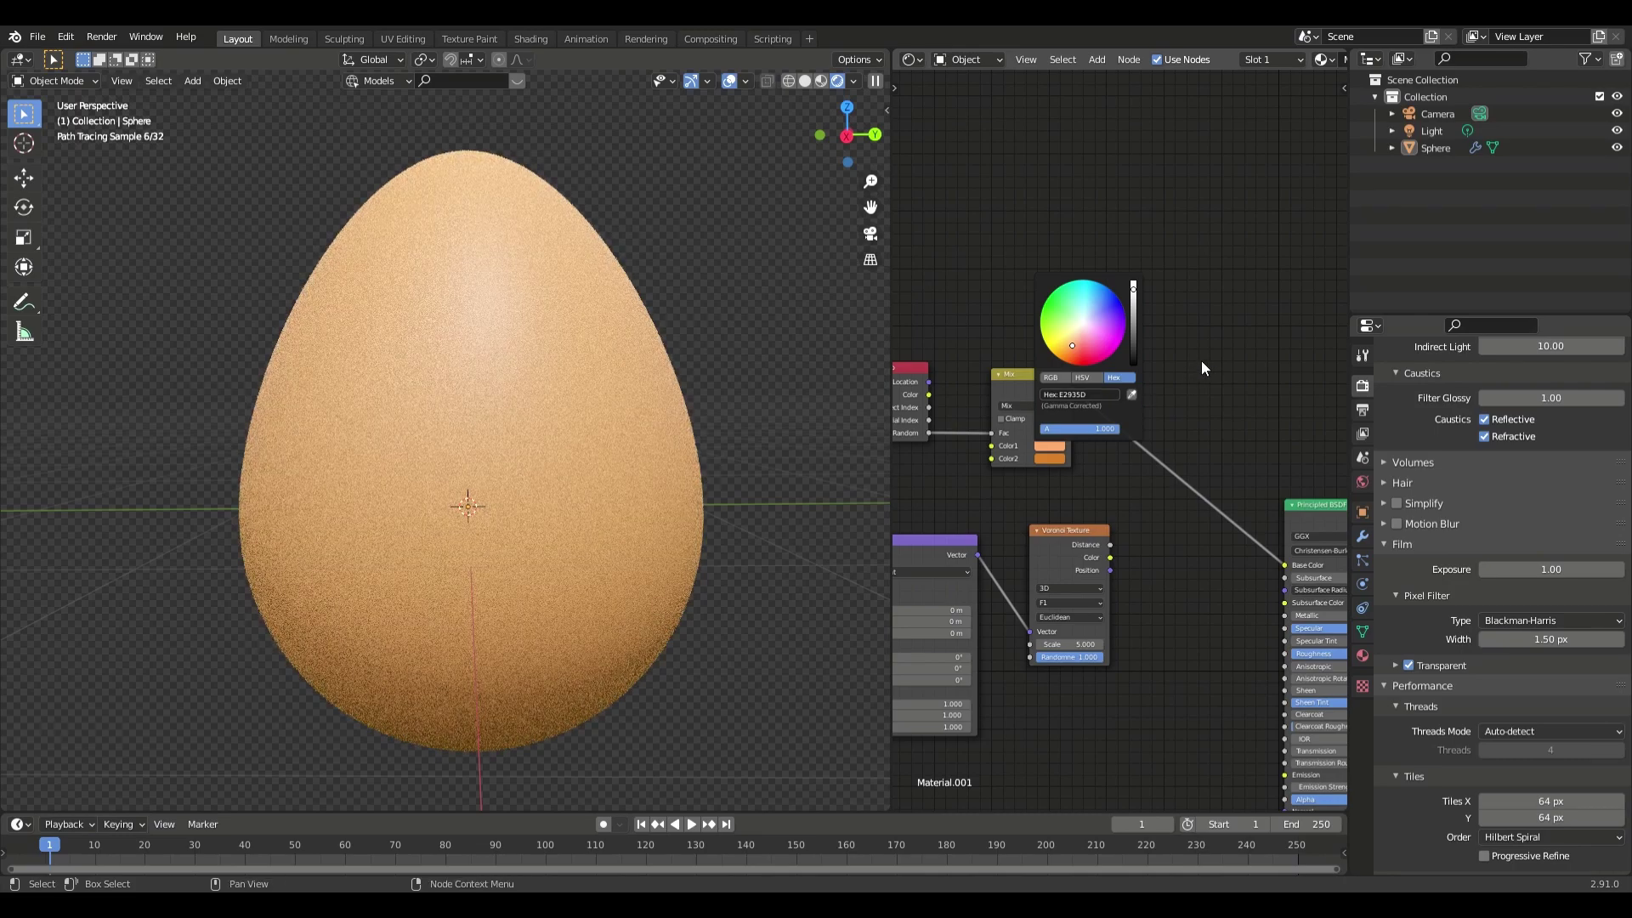
scroll(up, 3)
key(ctrl+z)
click(1037, 453)
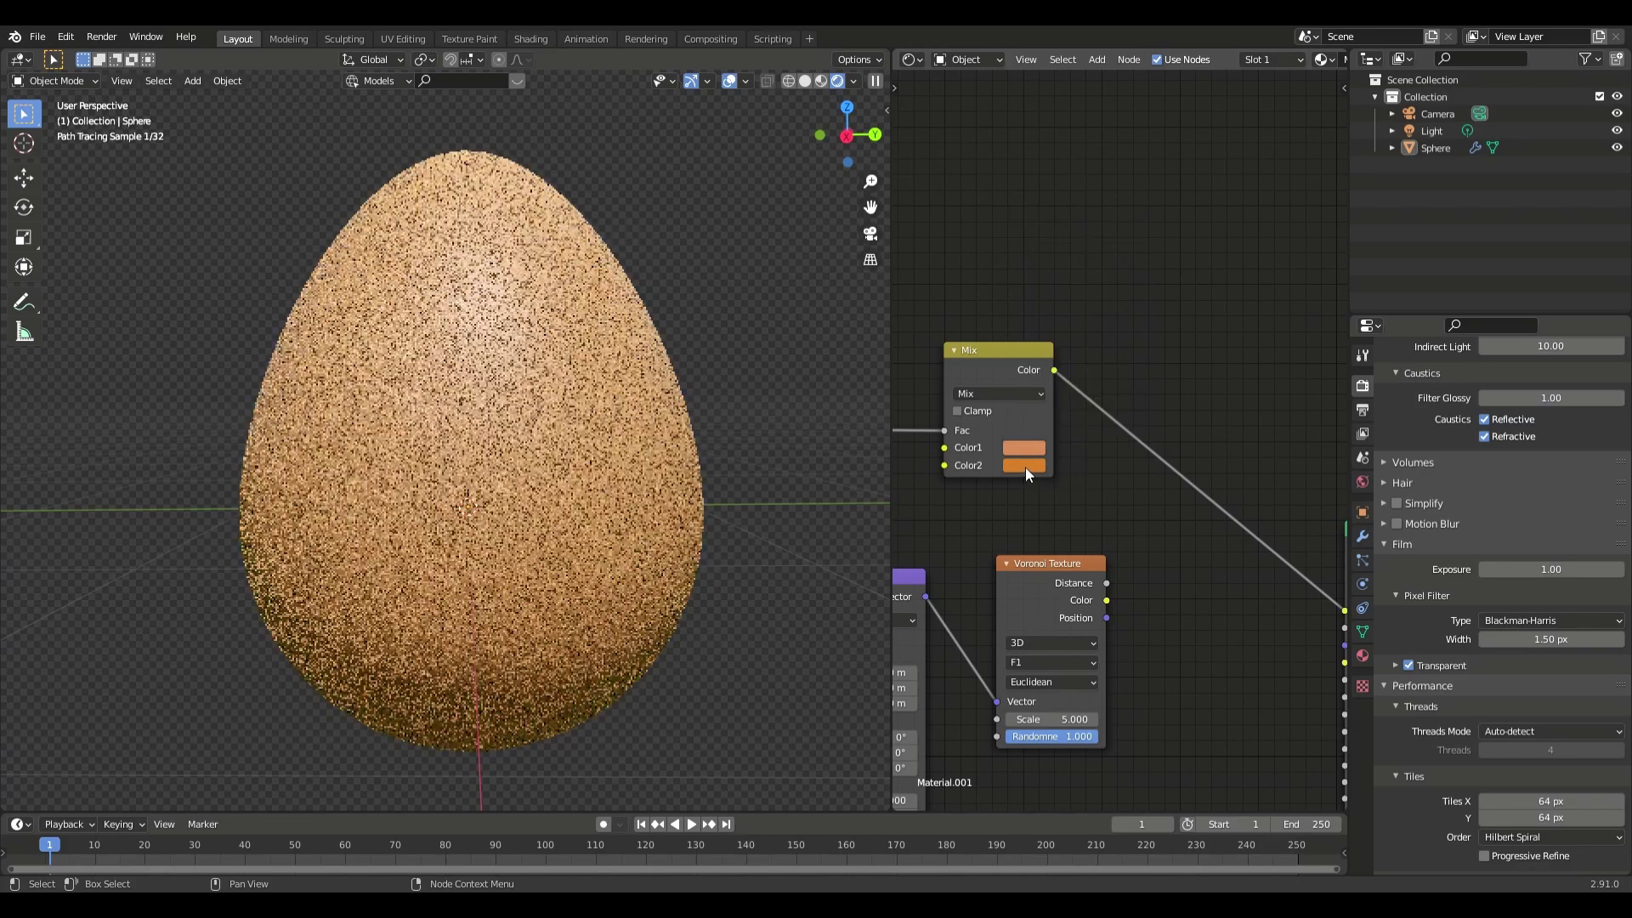
click(1027, 471)
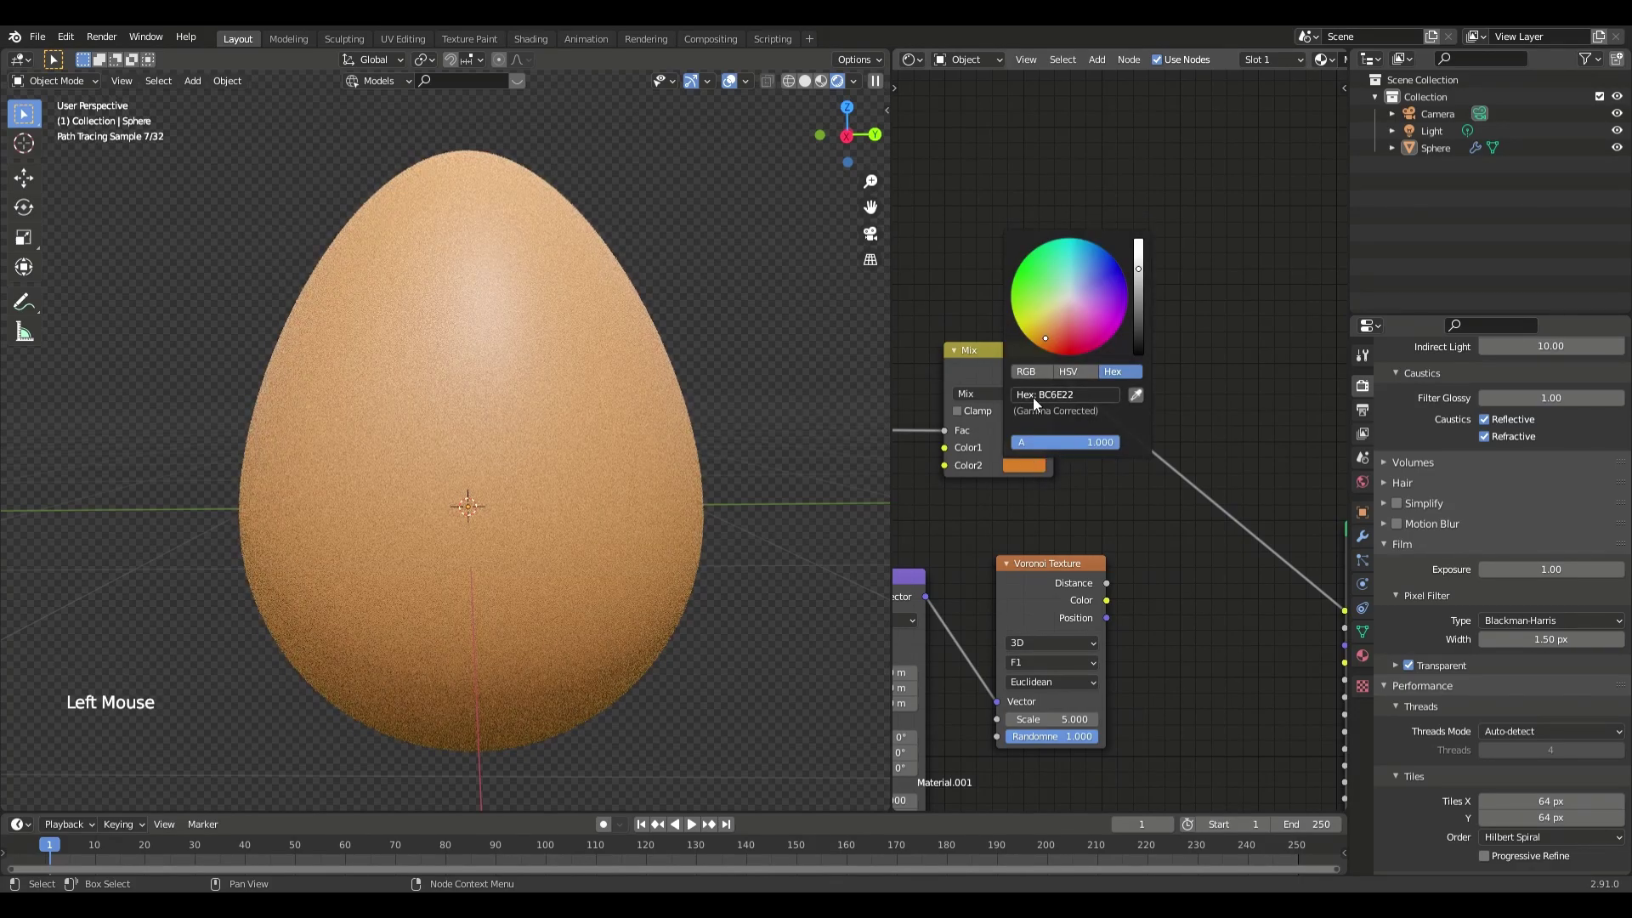
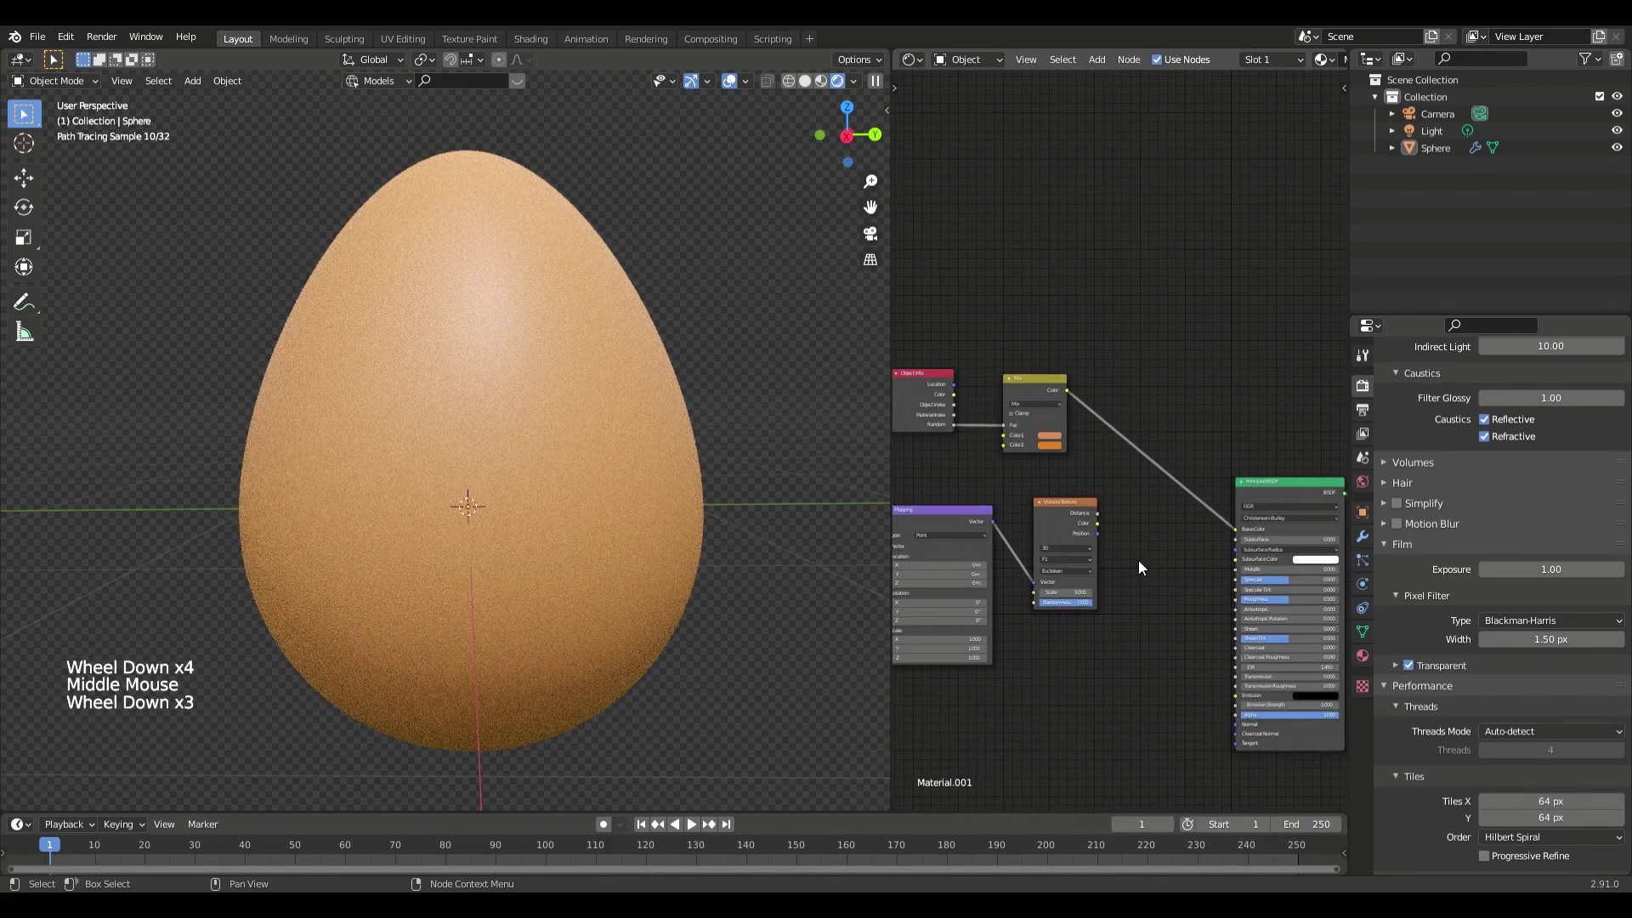
Add a ColorRamp node and feed the Voronoi Distance into its factor input
key(shift+a)
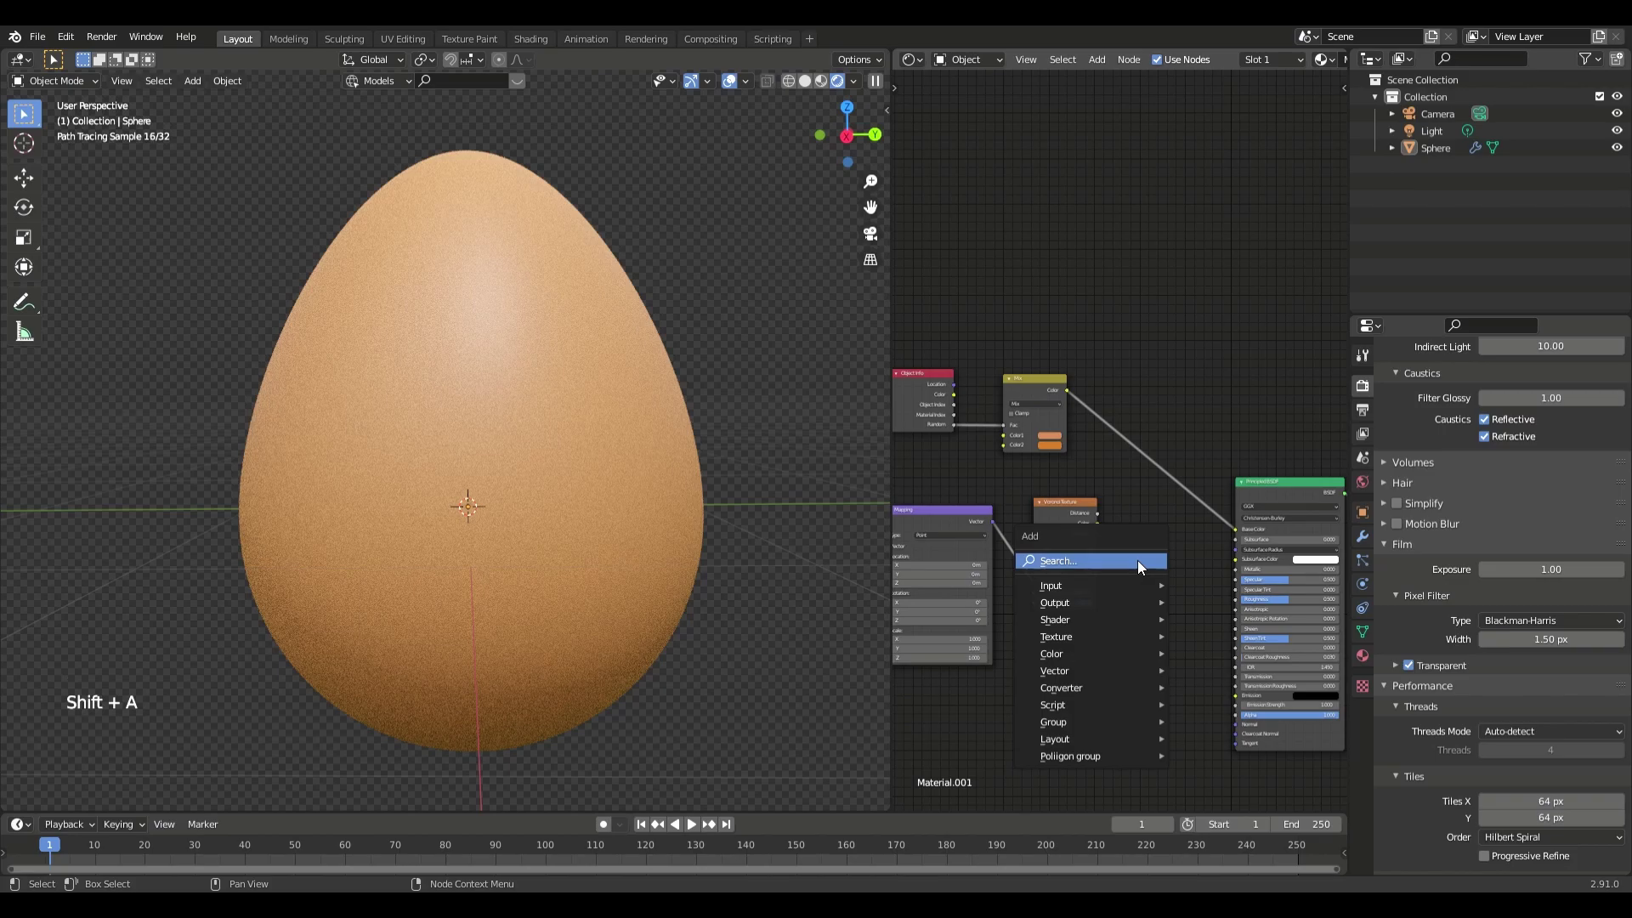
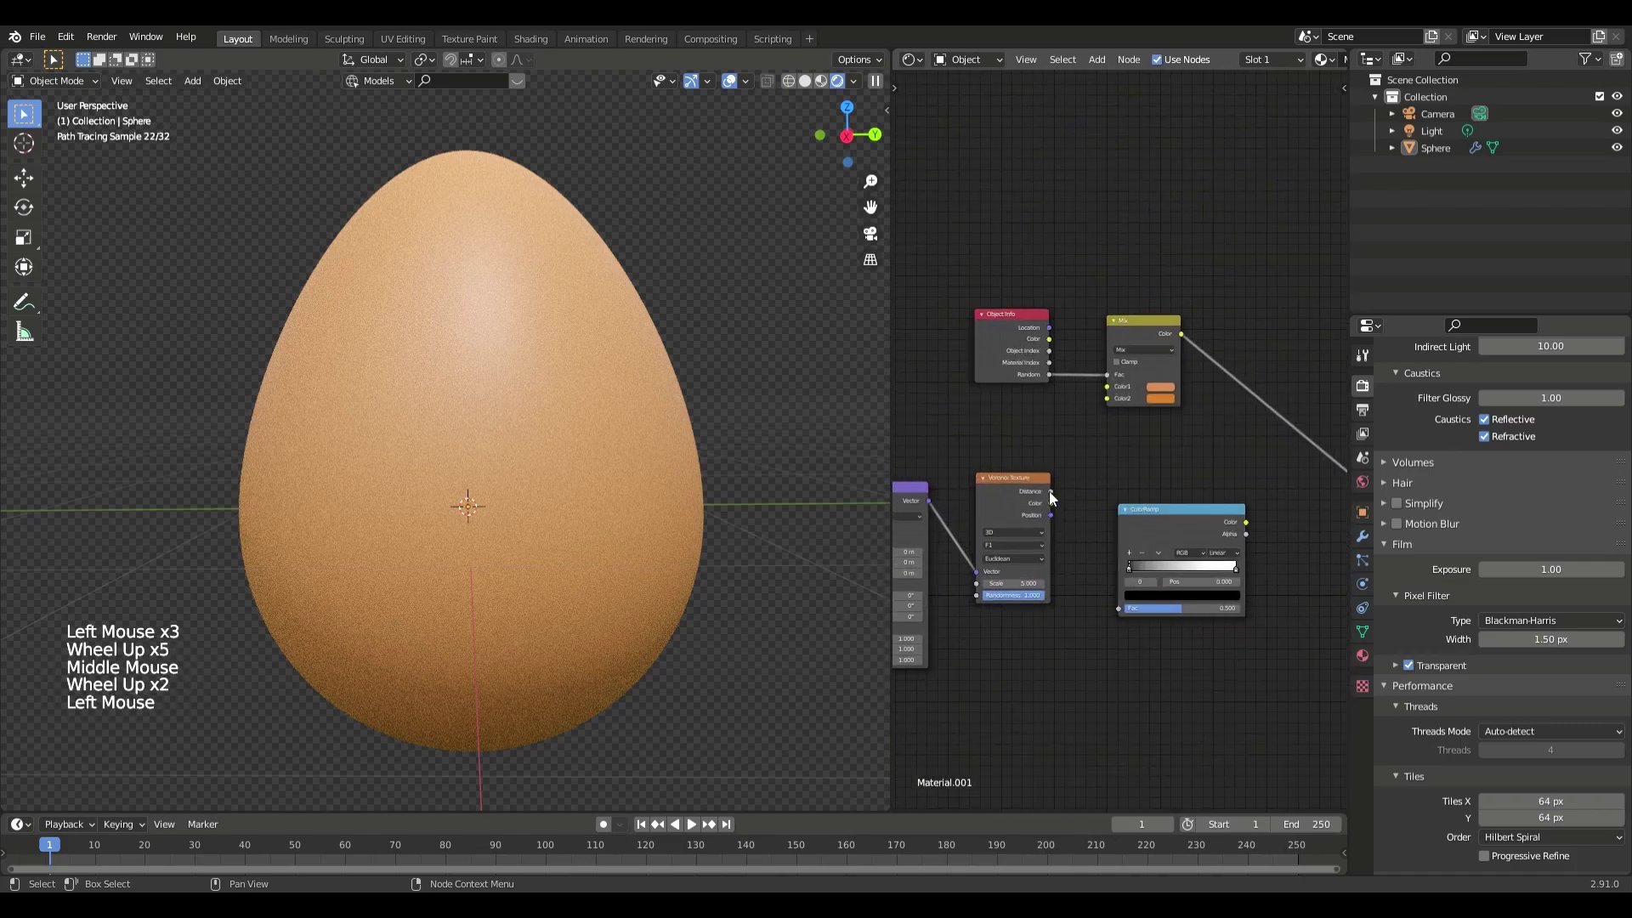
click(1062, 502)
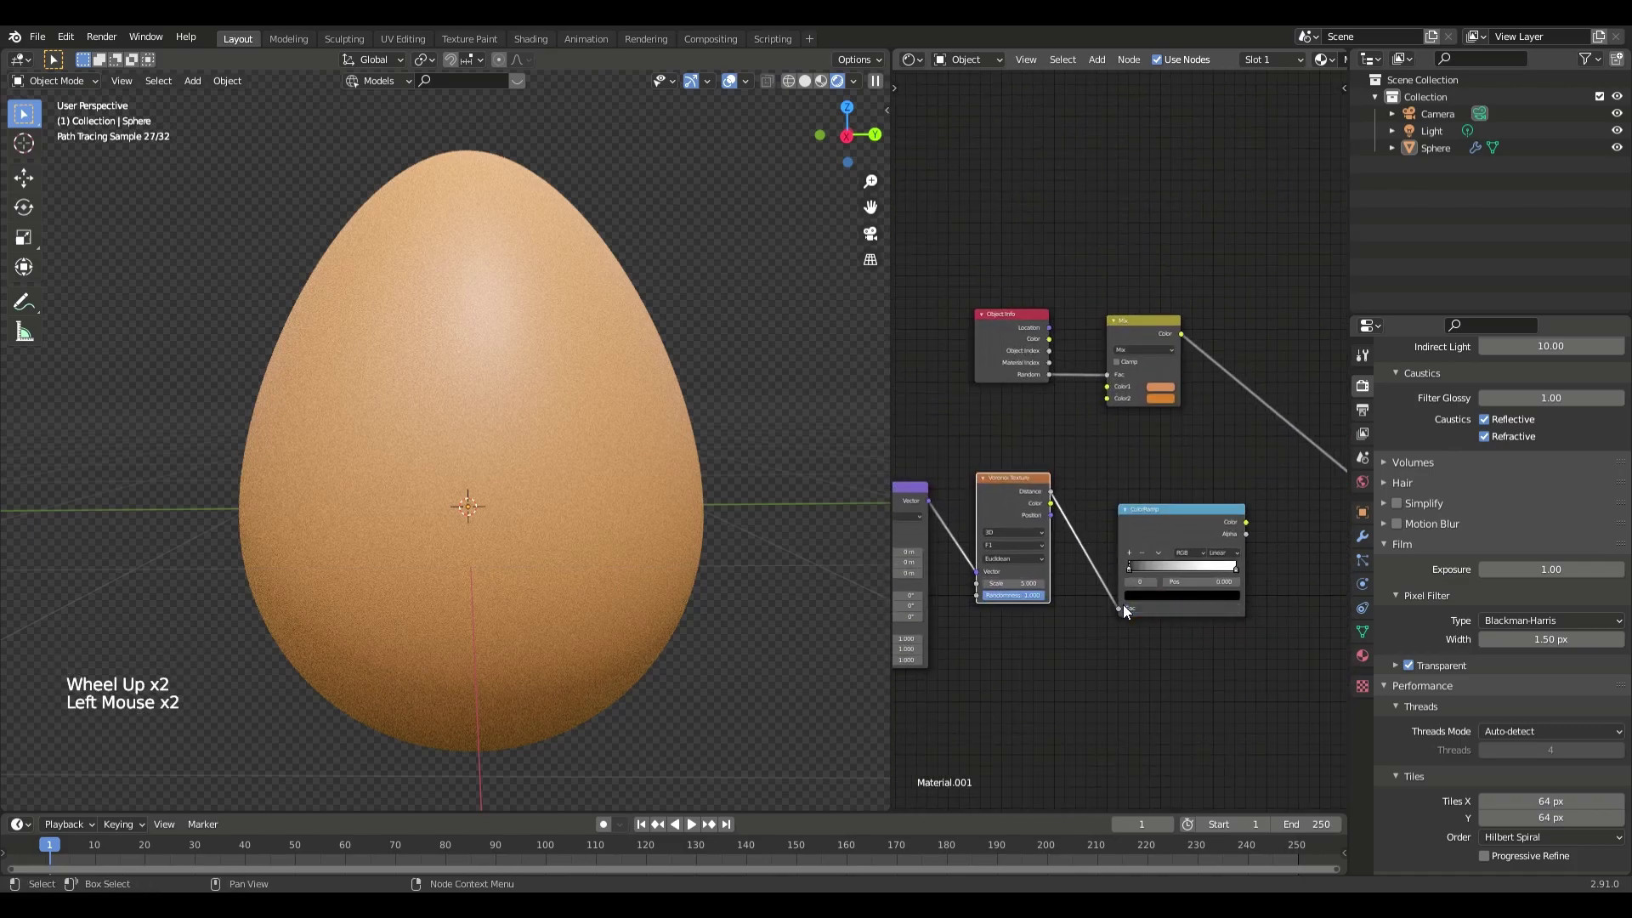
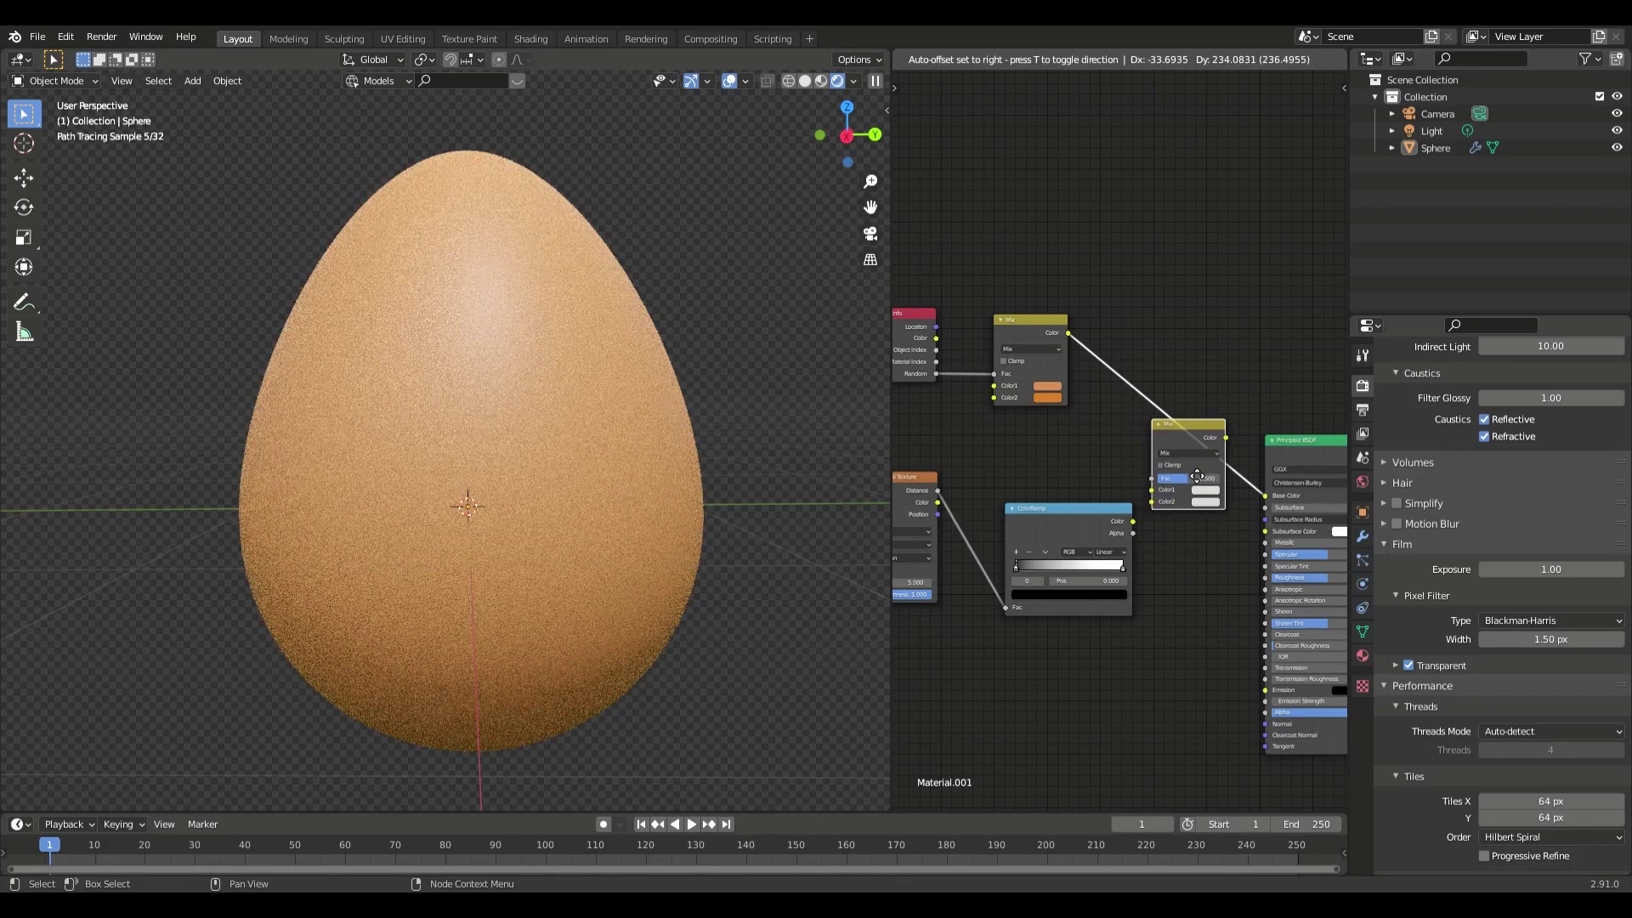
Wire the ColorRamp into the second Mix factor with the original egg colour in Color1 and orange as Color2
click(1081, 520)
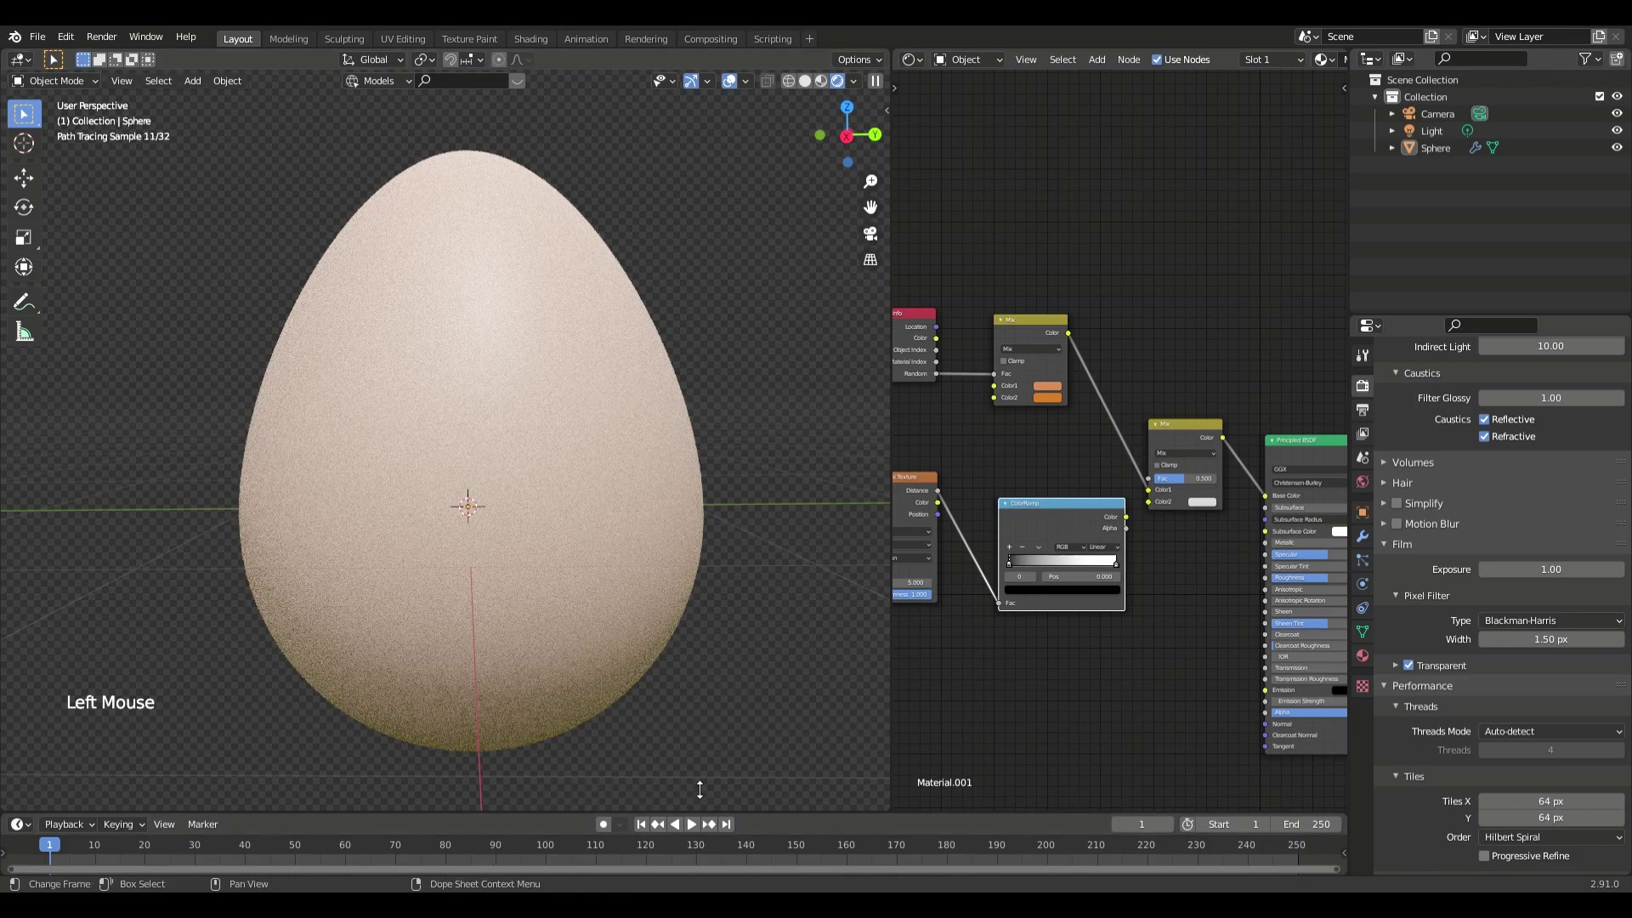
click(1120, 372)
click(1090, 356)
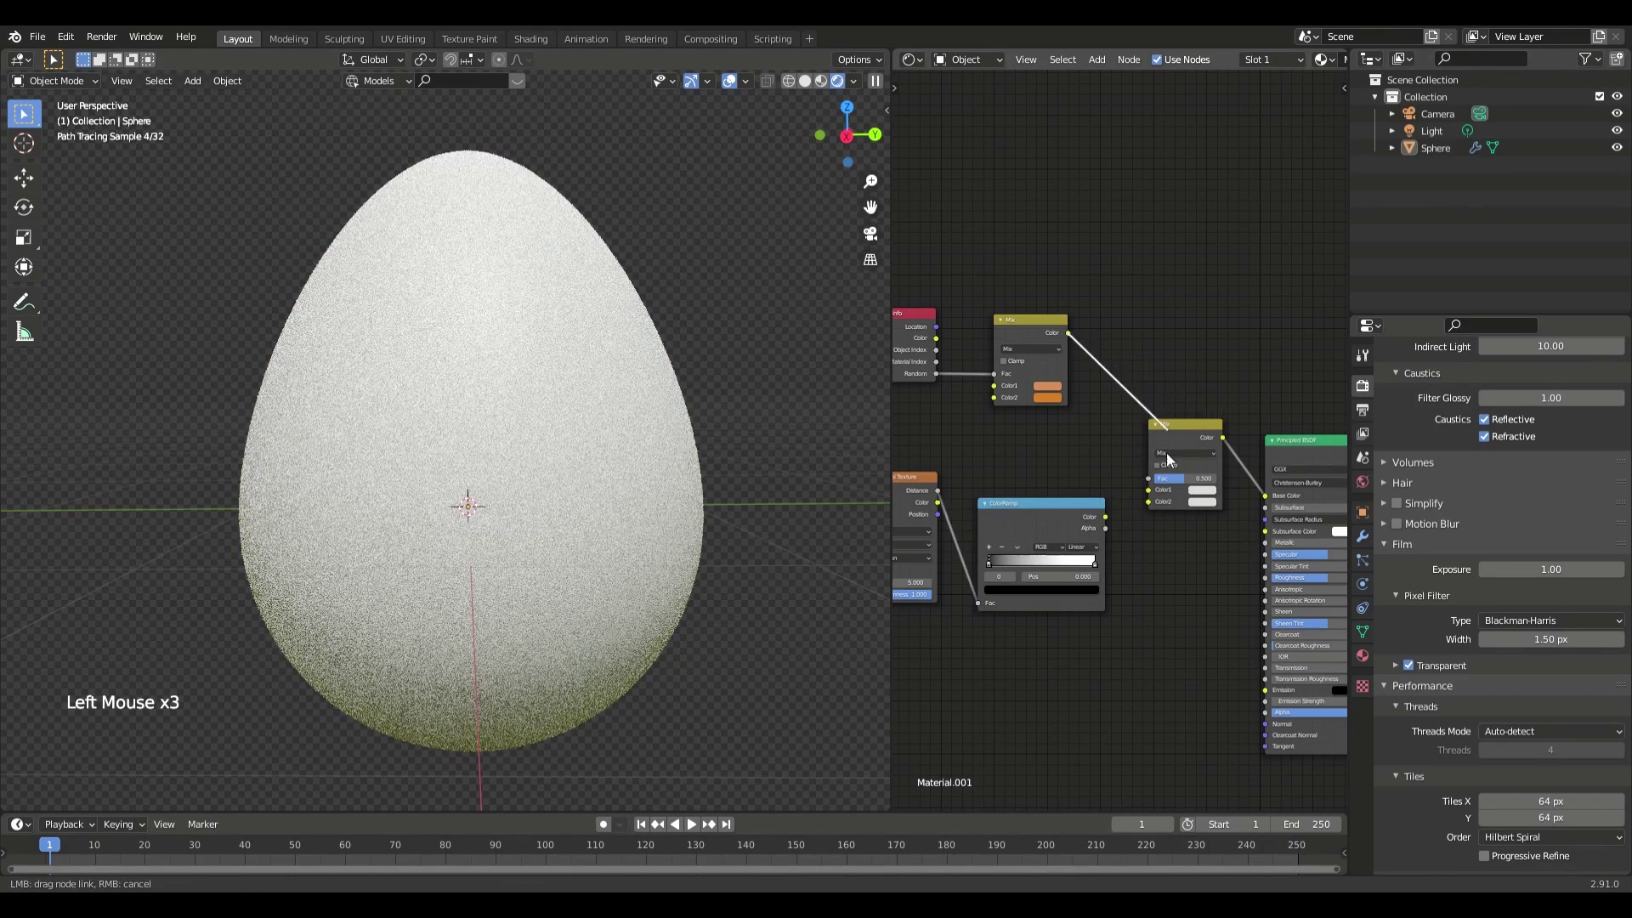
click(1117, 518)
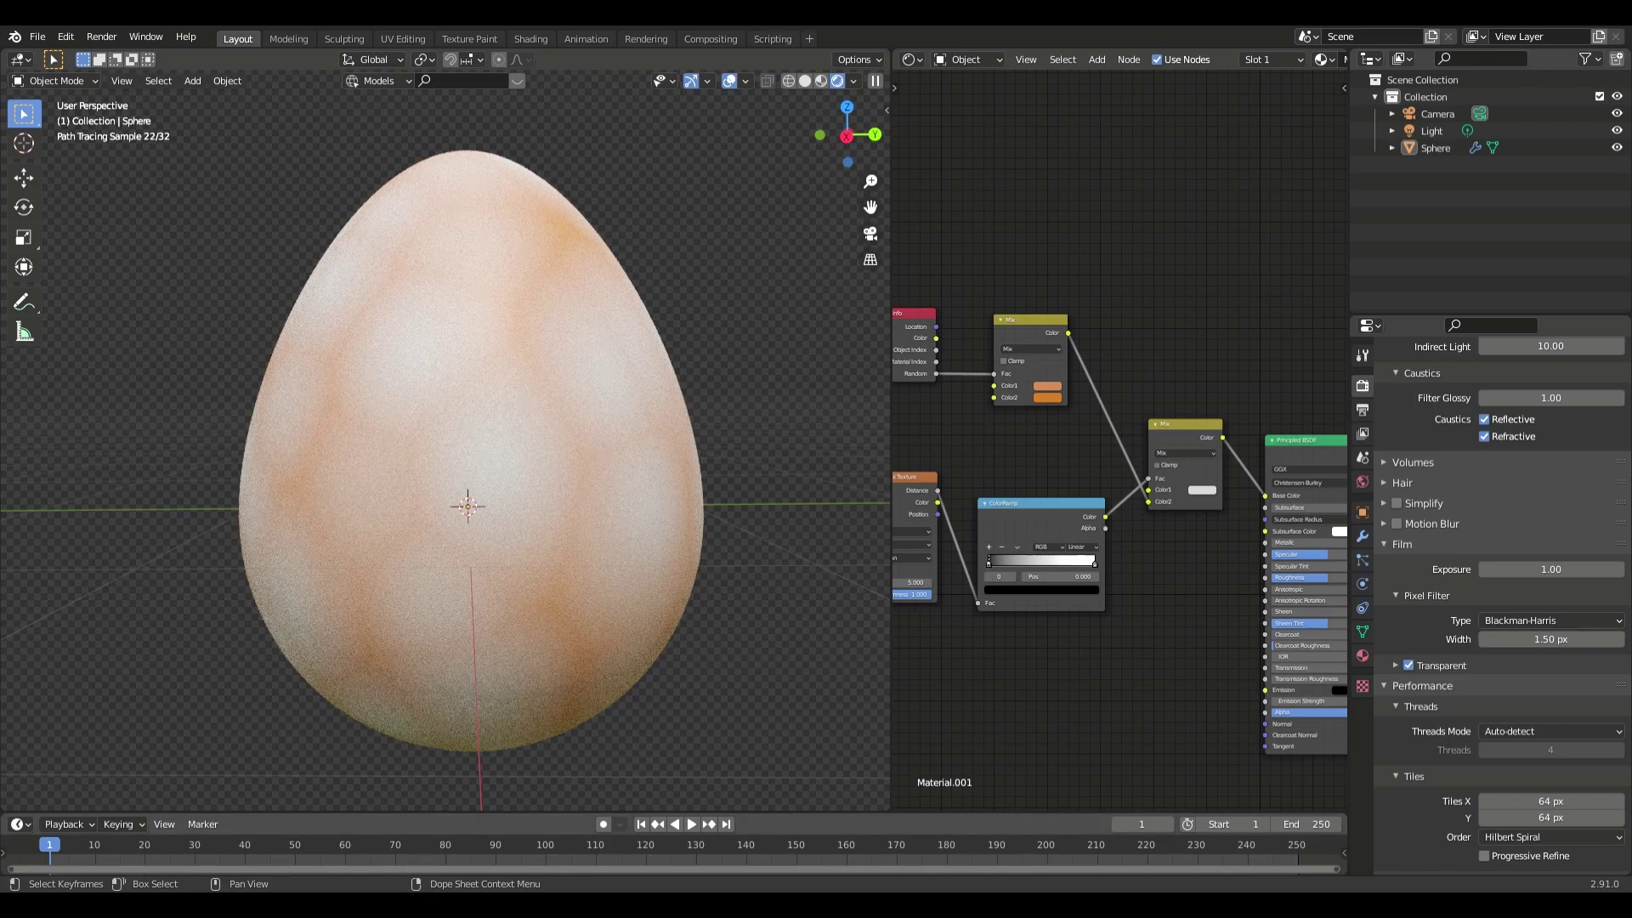
click(1055, 400)
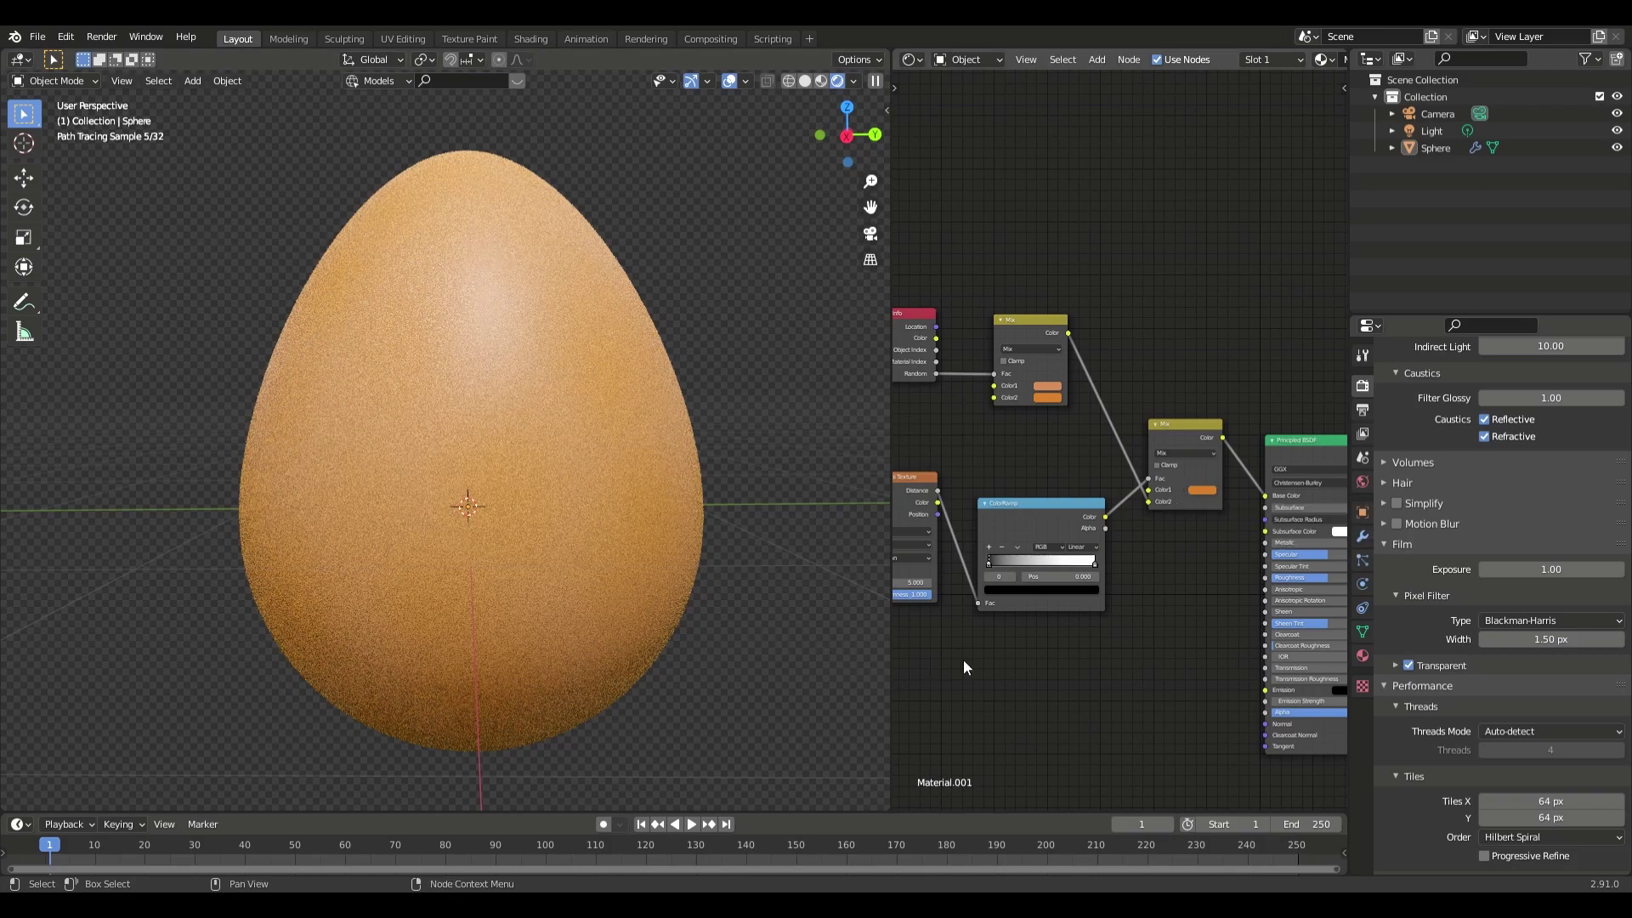
Tighten the ColorRamp stops so dark speckles cover the egg, checking it in the viewport
click(1100, 570)
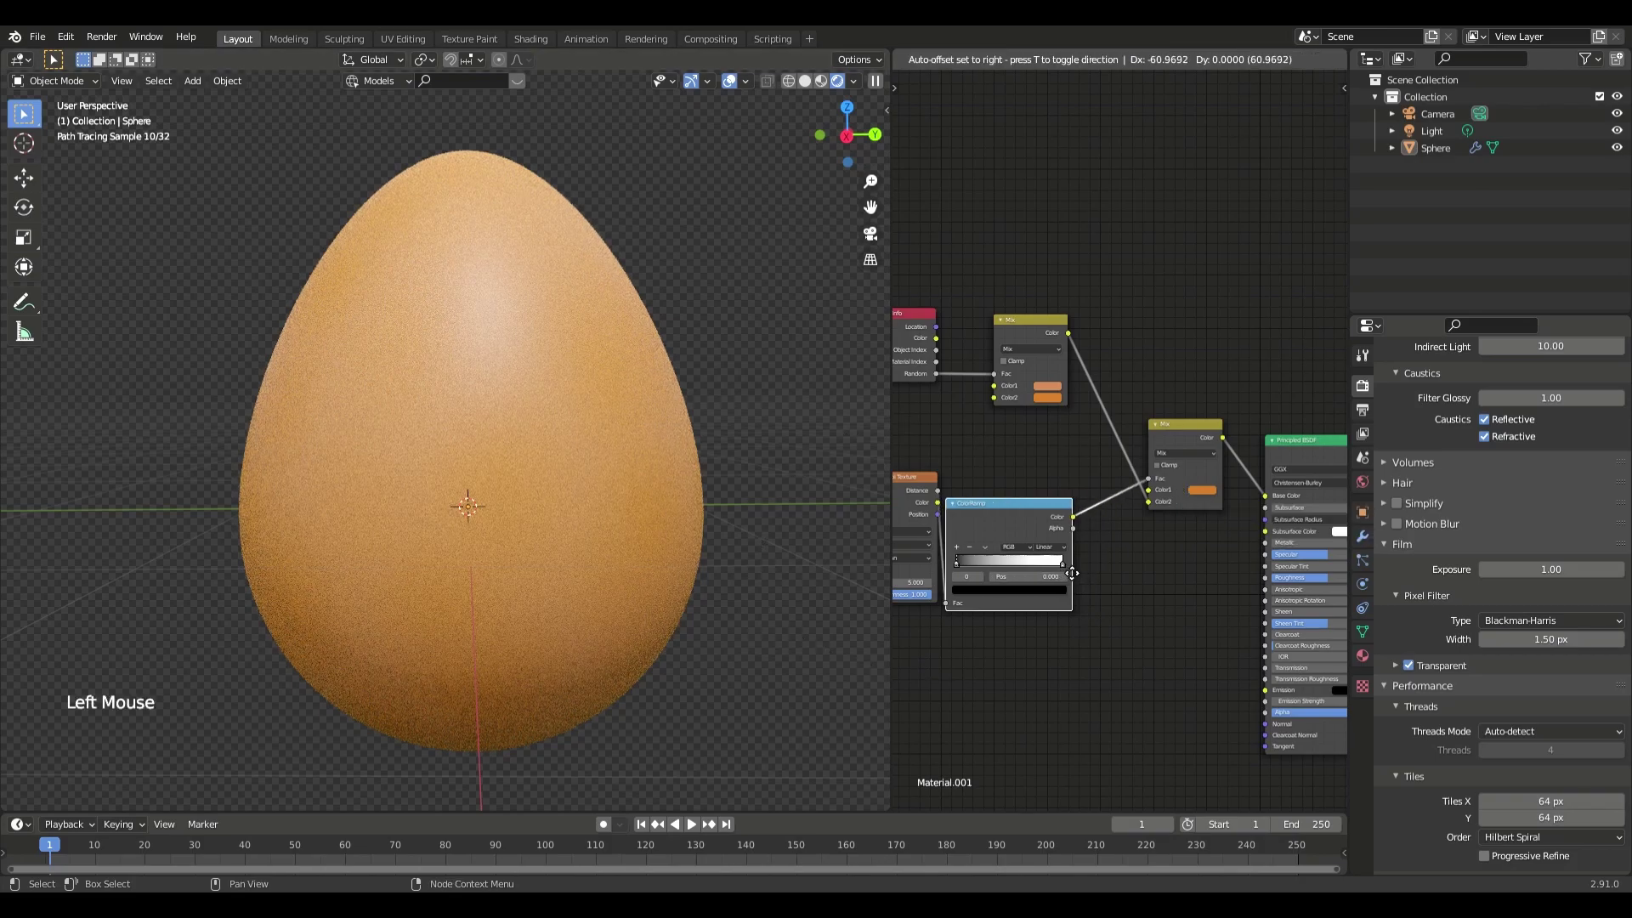
click(1088, 568)
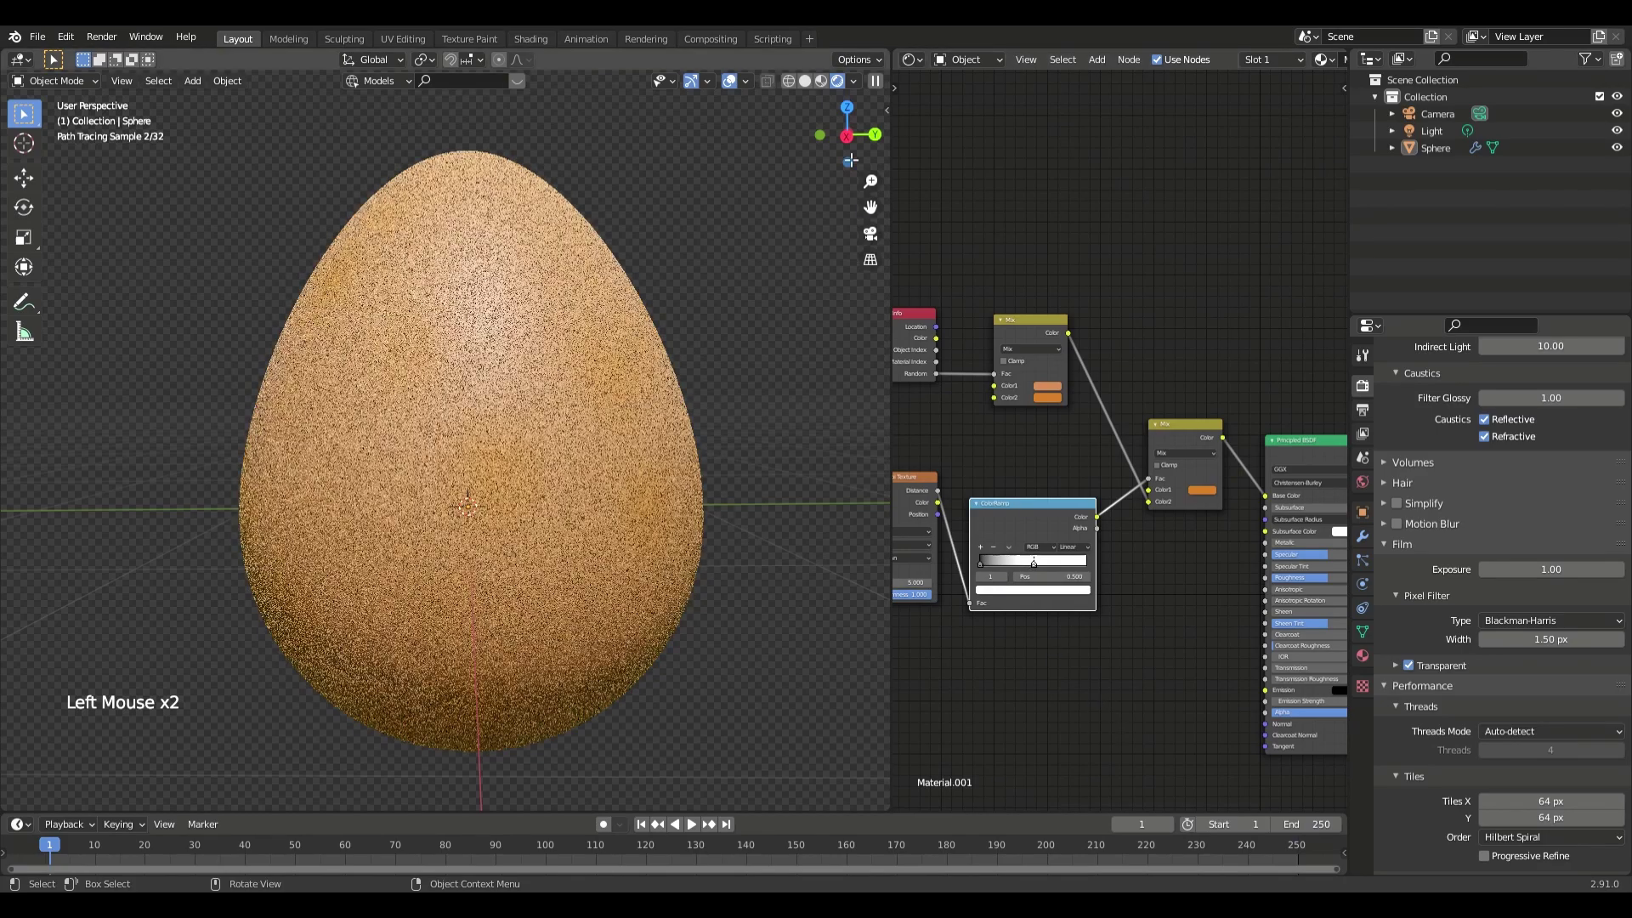
click(824, 89)
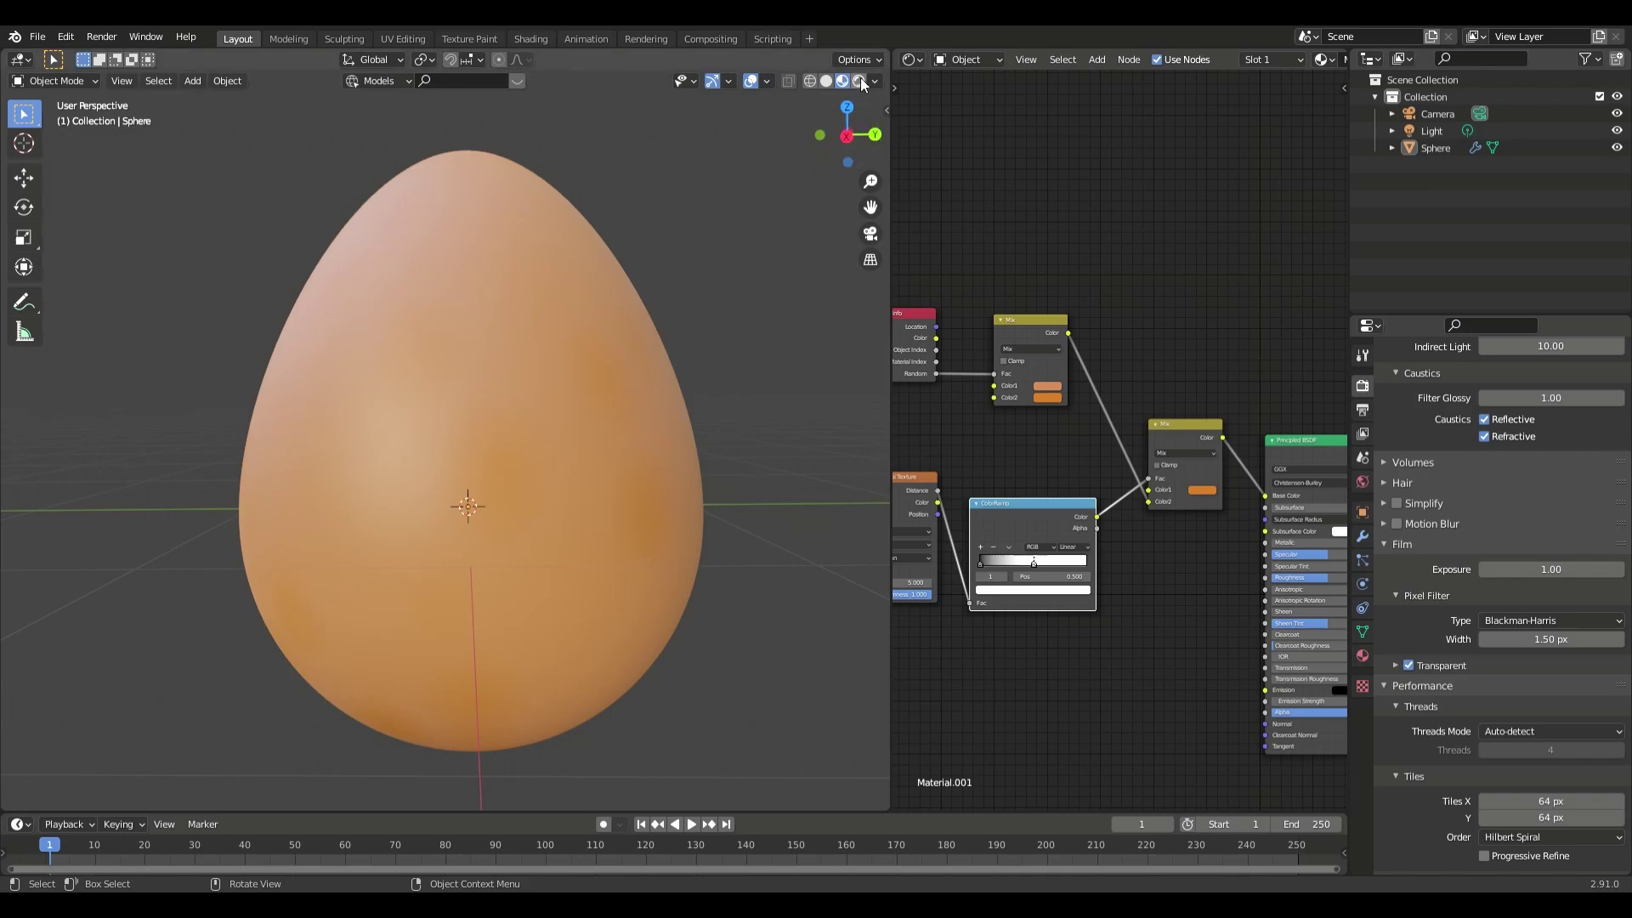
click(866, 82)
click(1112, 690)
Add a Bump node from the ColorRamp into the Principled BSDF normal with strength about 0.1
key(shift+a)
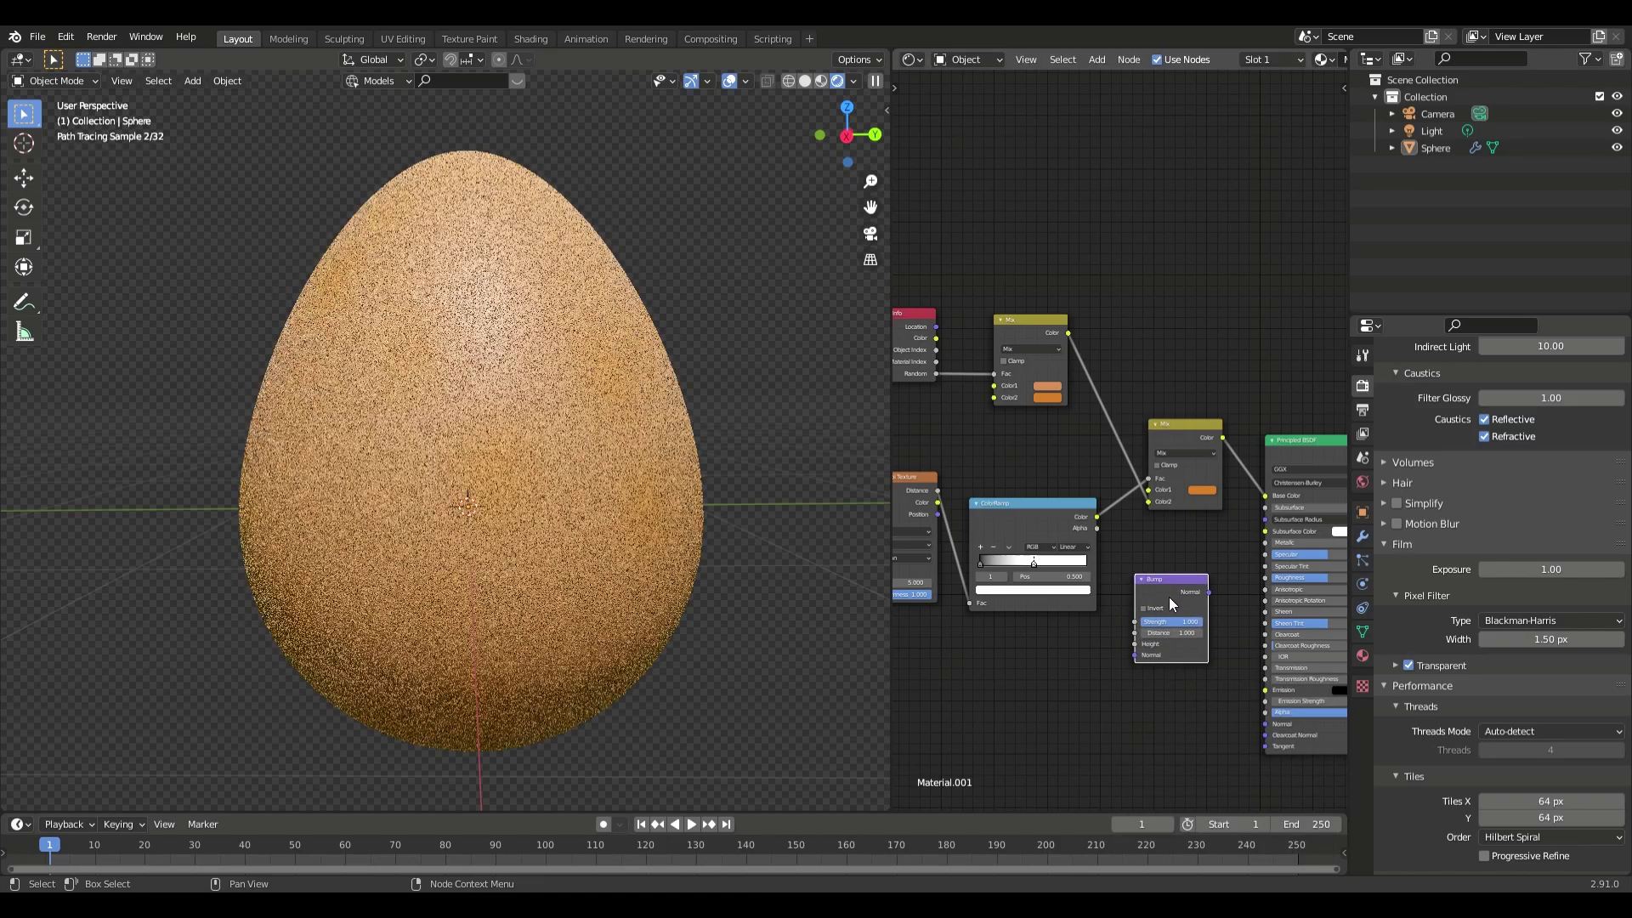
click(1168, 586)
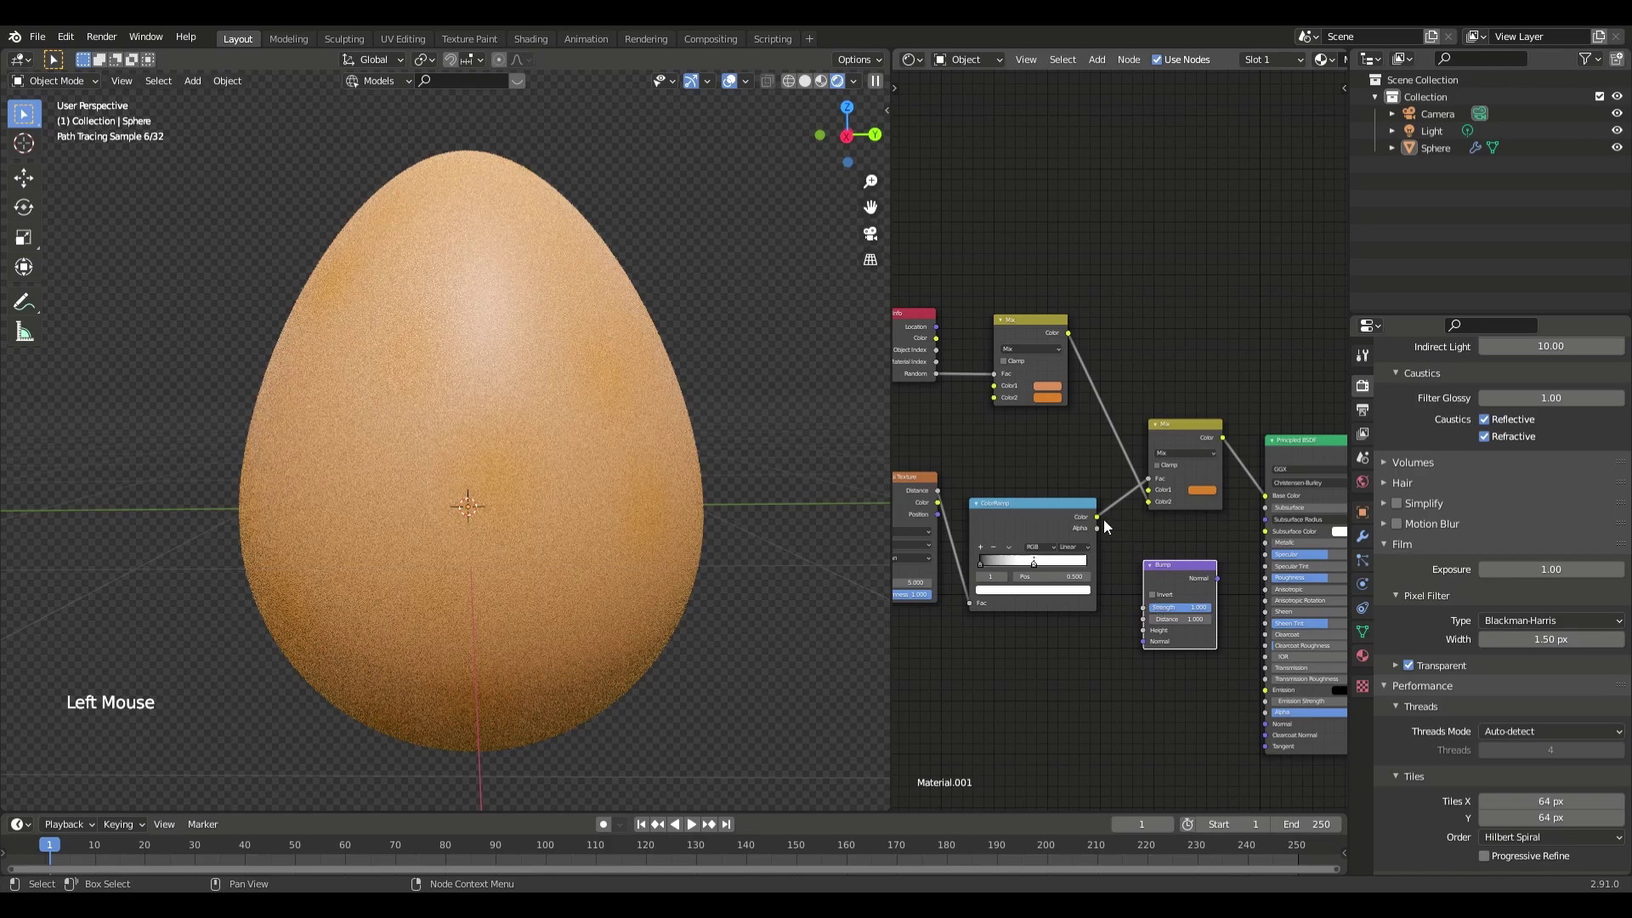
click(1106, 524)
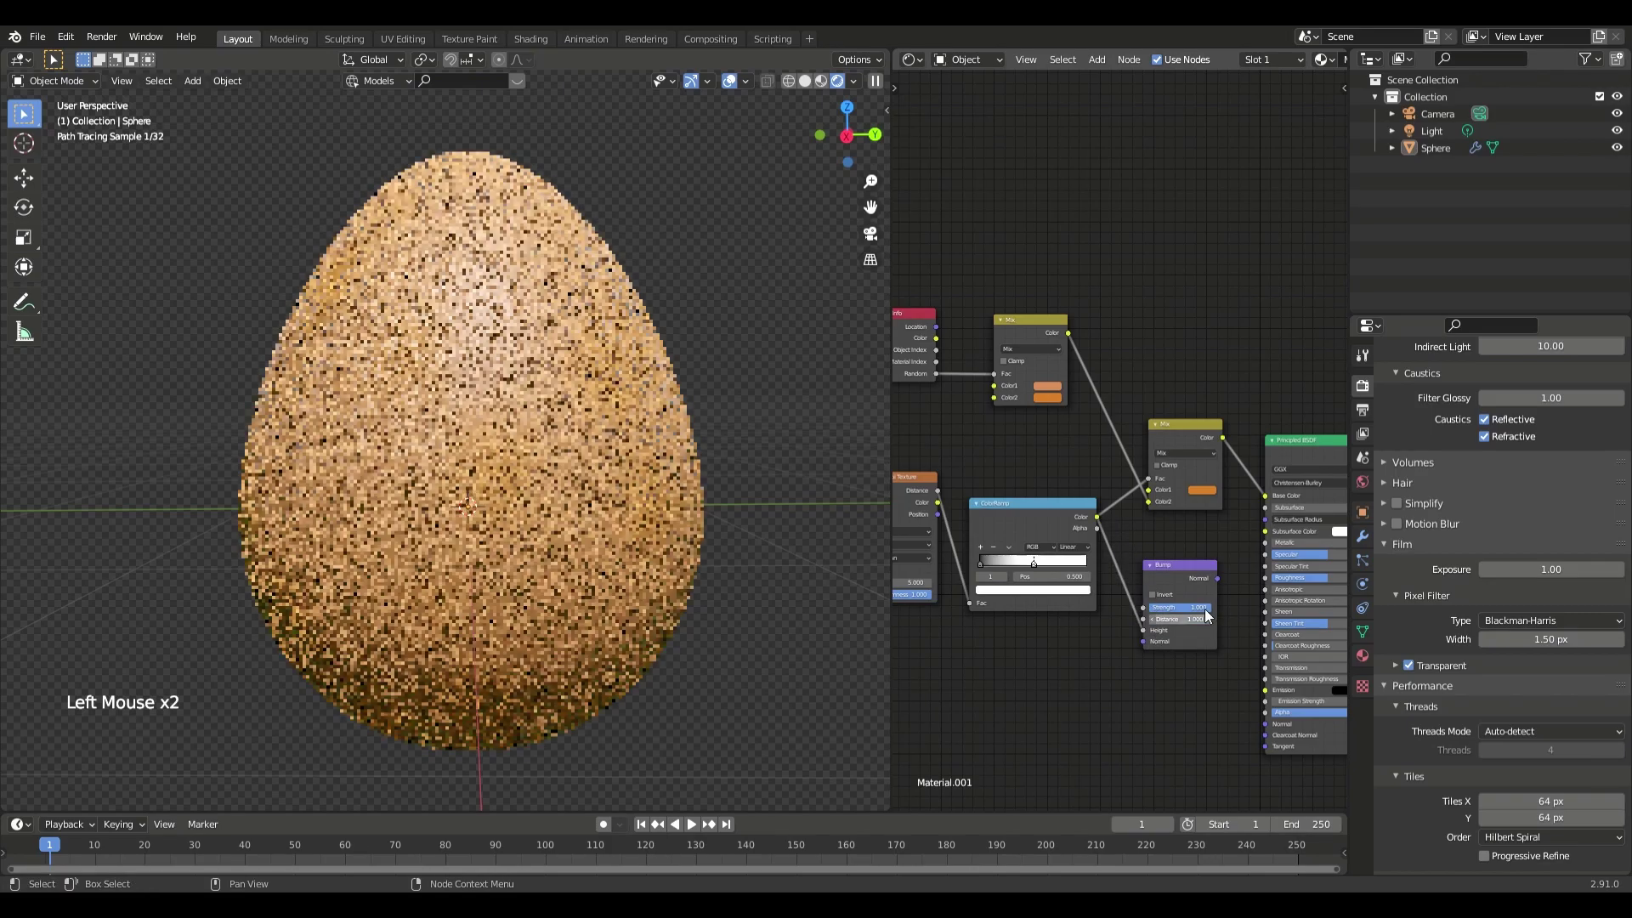
click(1224, 586)
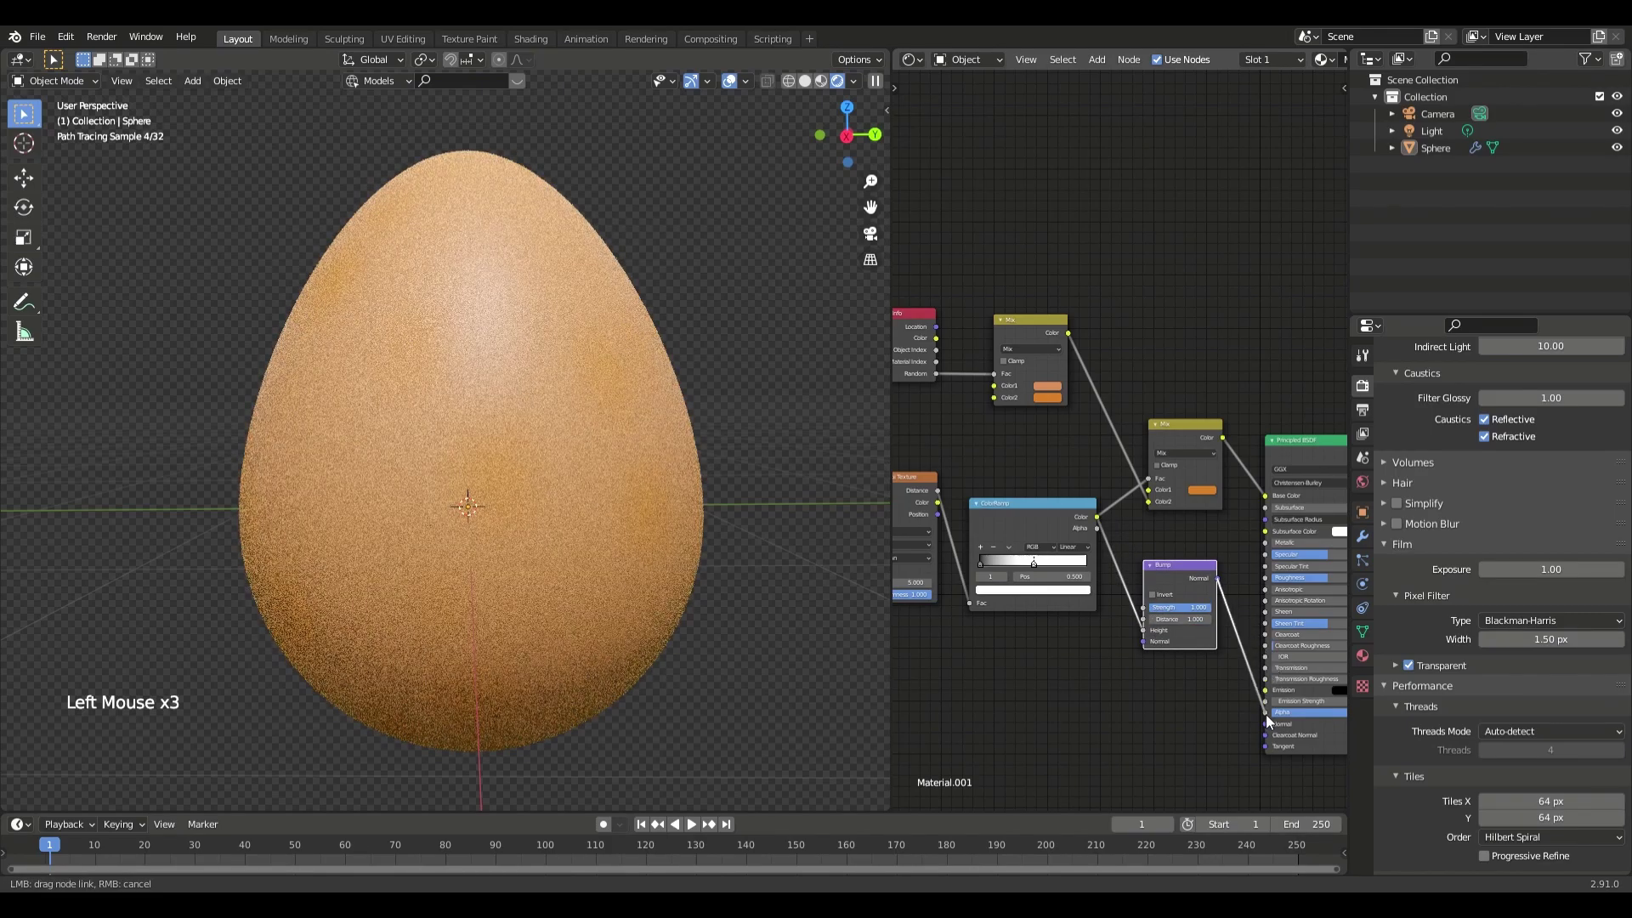
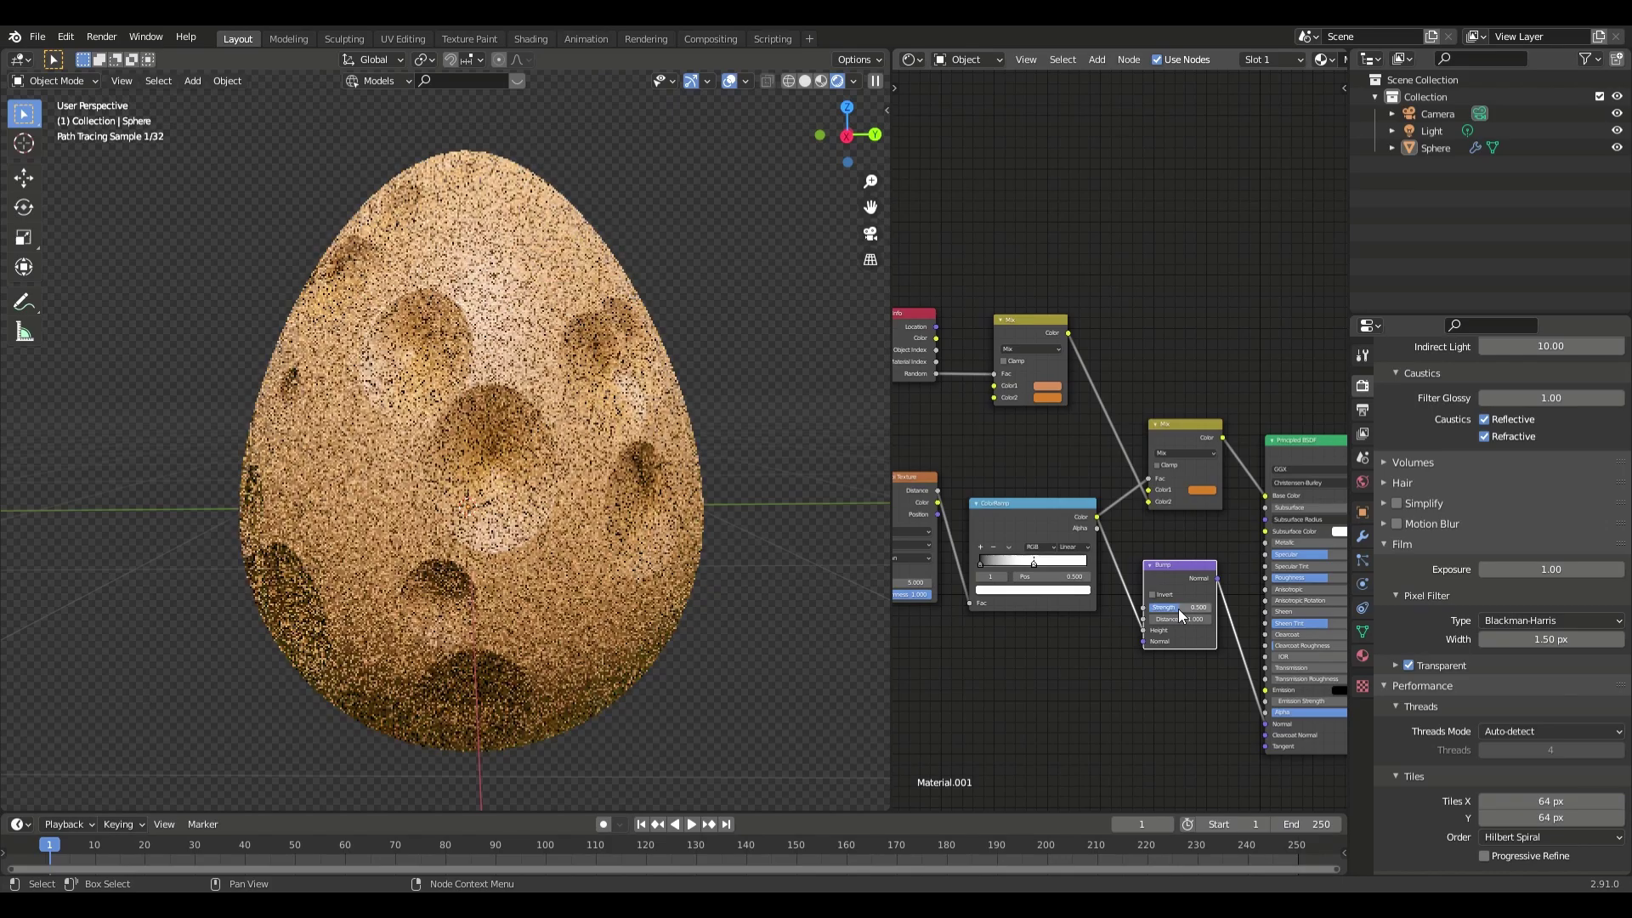
click(1182, 614)
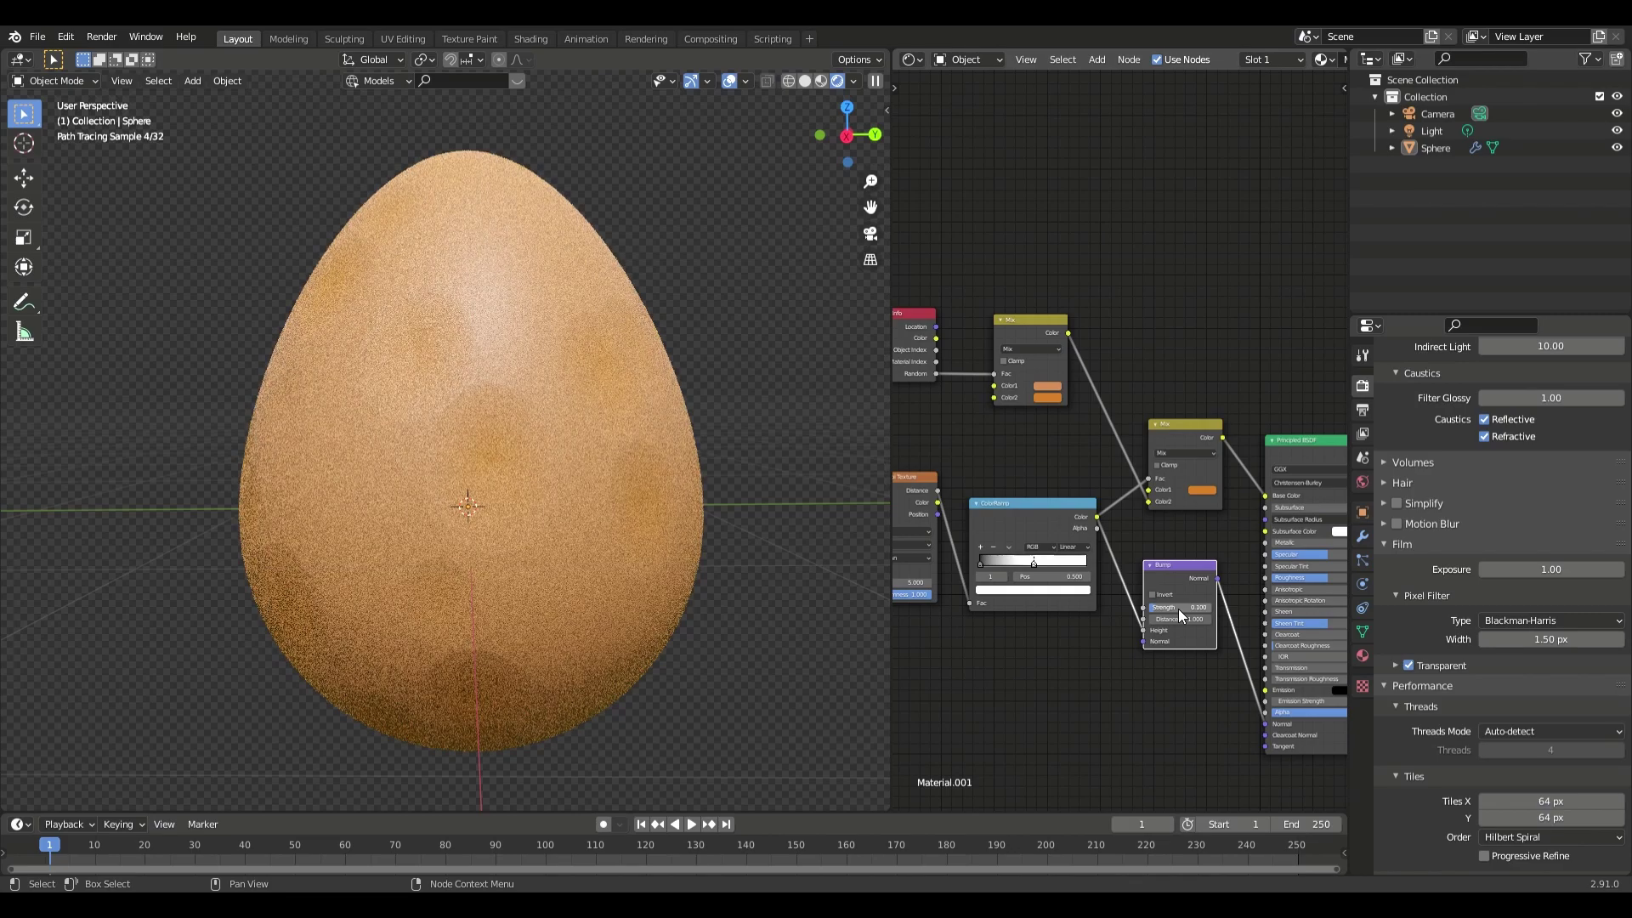
middle_click(974, 435)
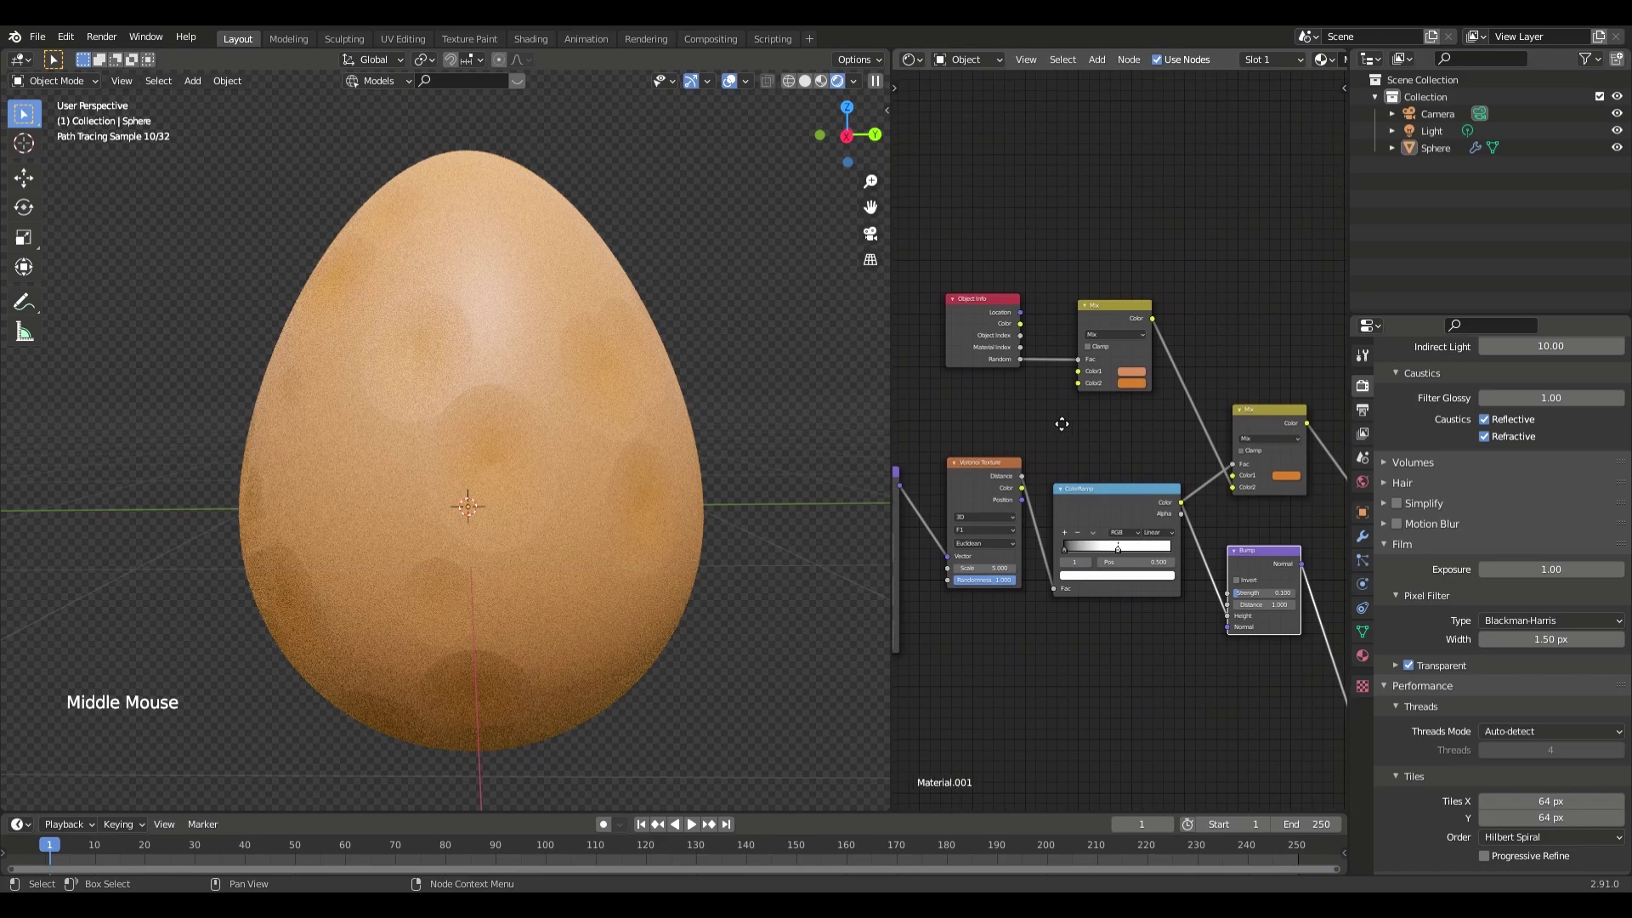
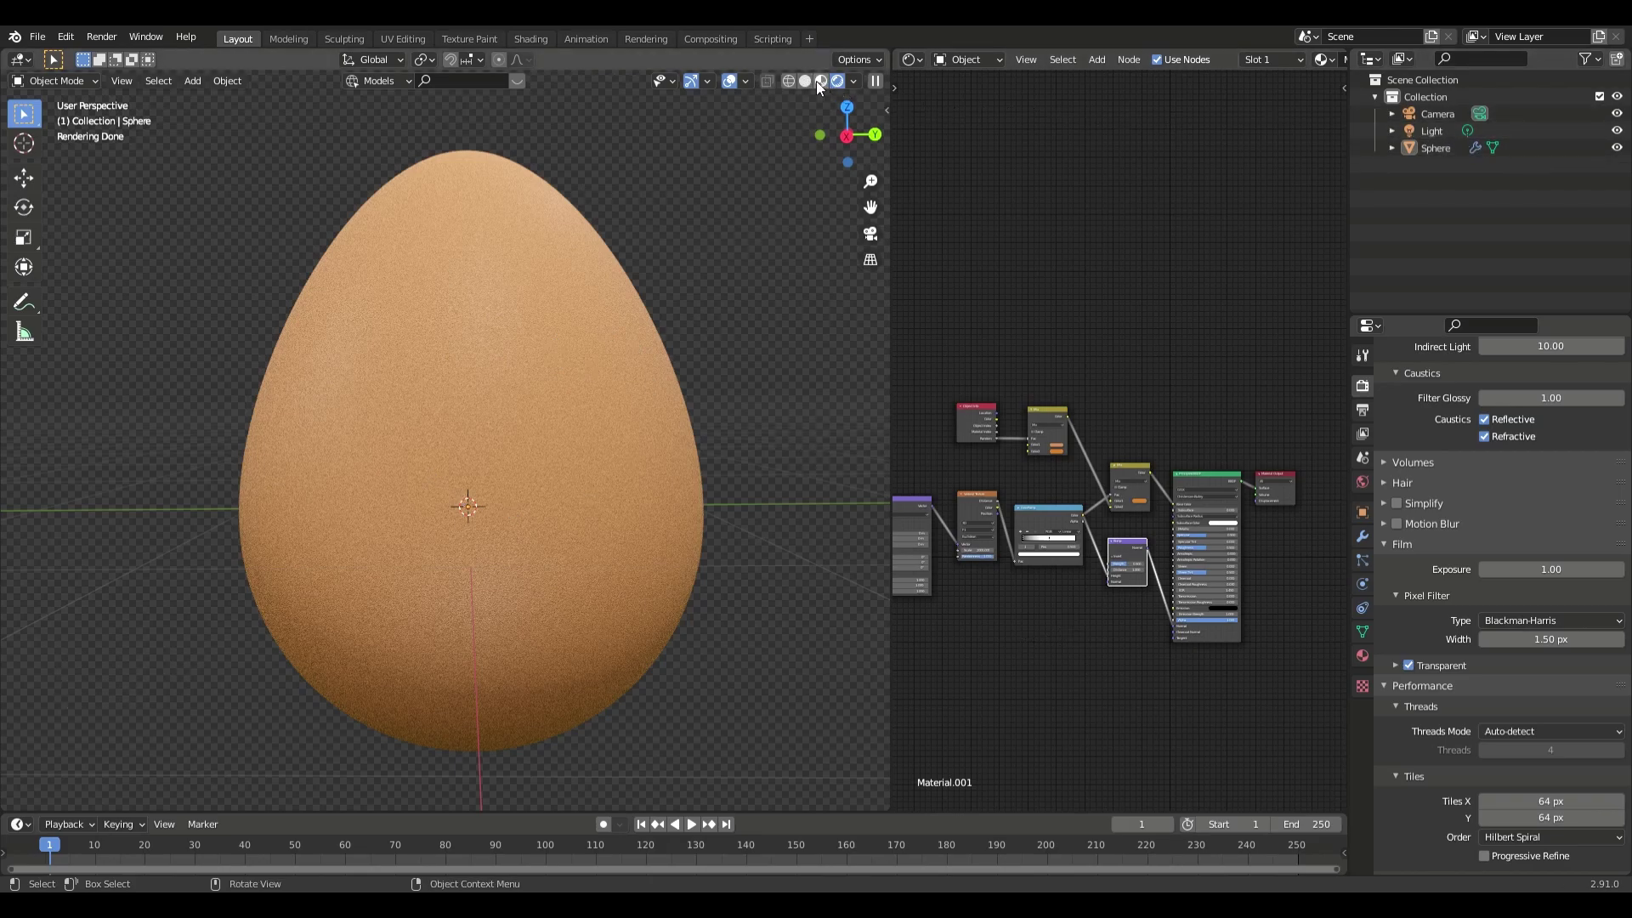
Switch through solid and material preview shading and orbit around the speckled egg to inspect it
click(822, 87)
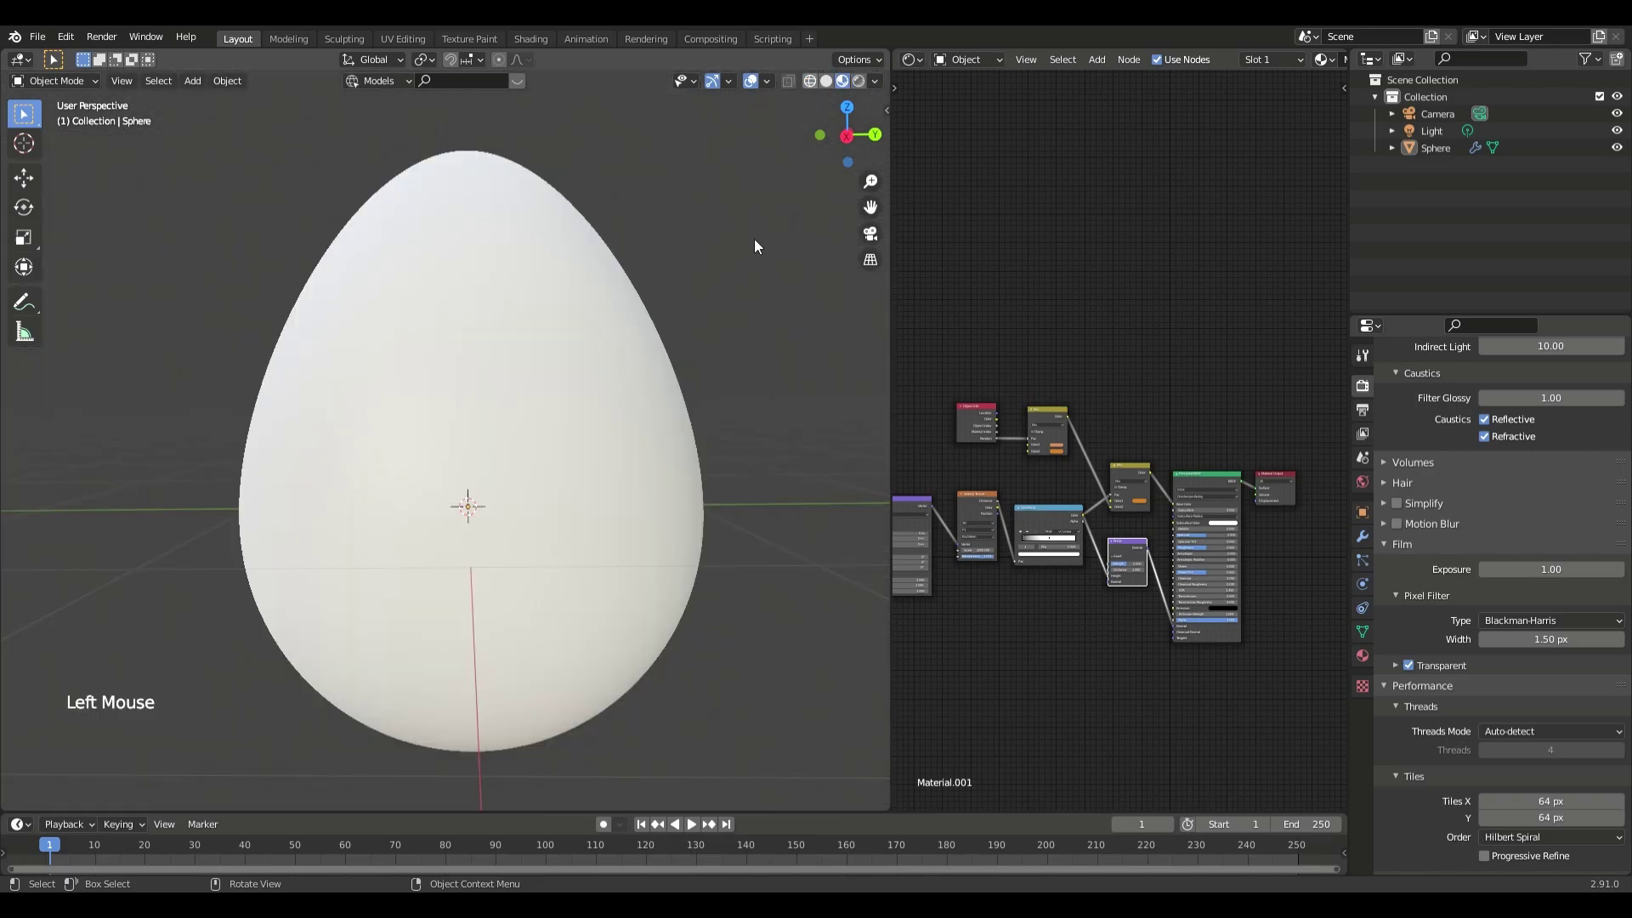
scroll(up, 3)
click(756, 88)
middle_click(712, 338)
scroll(up, 3)
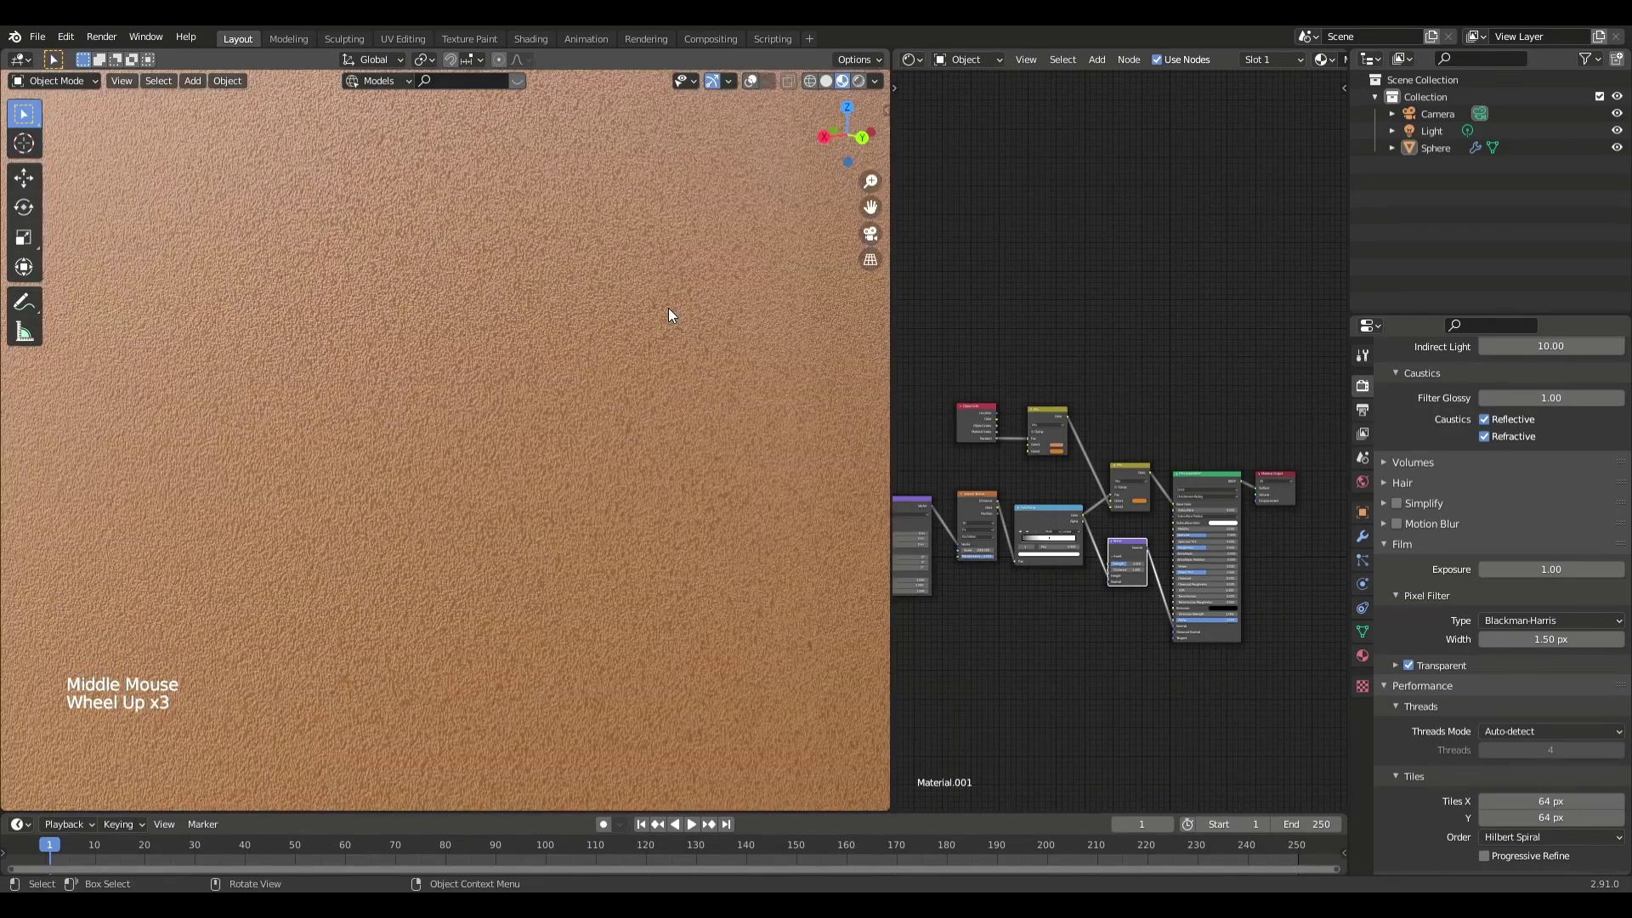
scroll(down, 3)
middle_click(660, 331)
middle_click(716, 333)
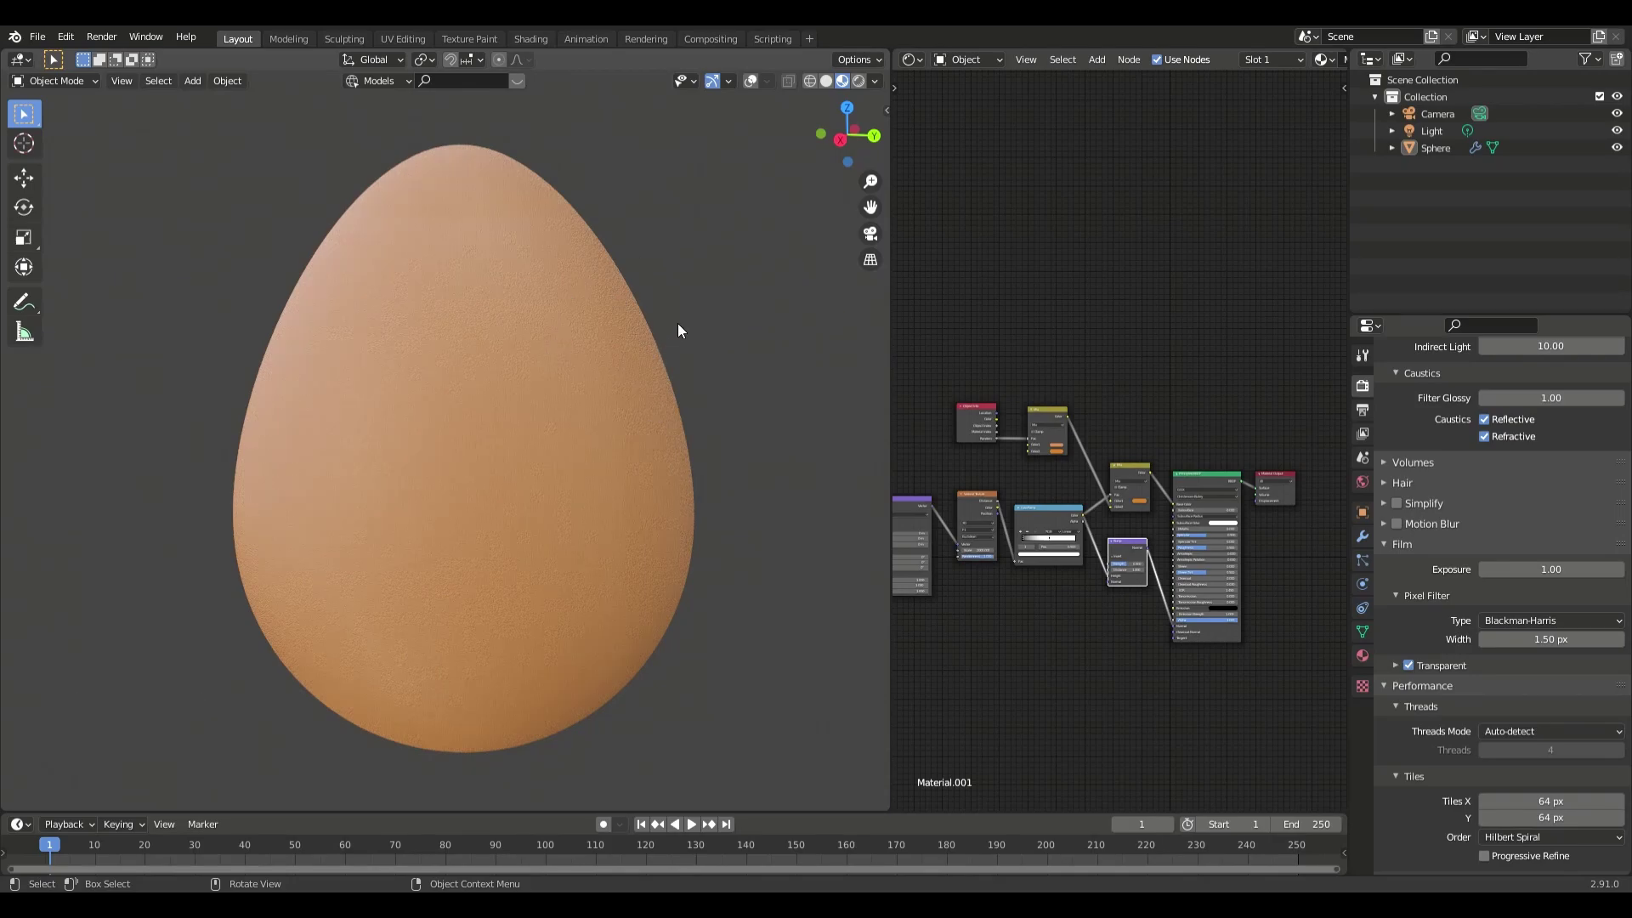
middle_click(632, 407)
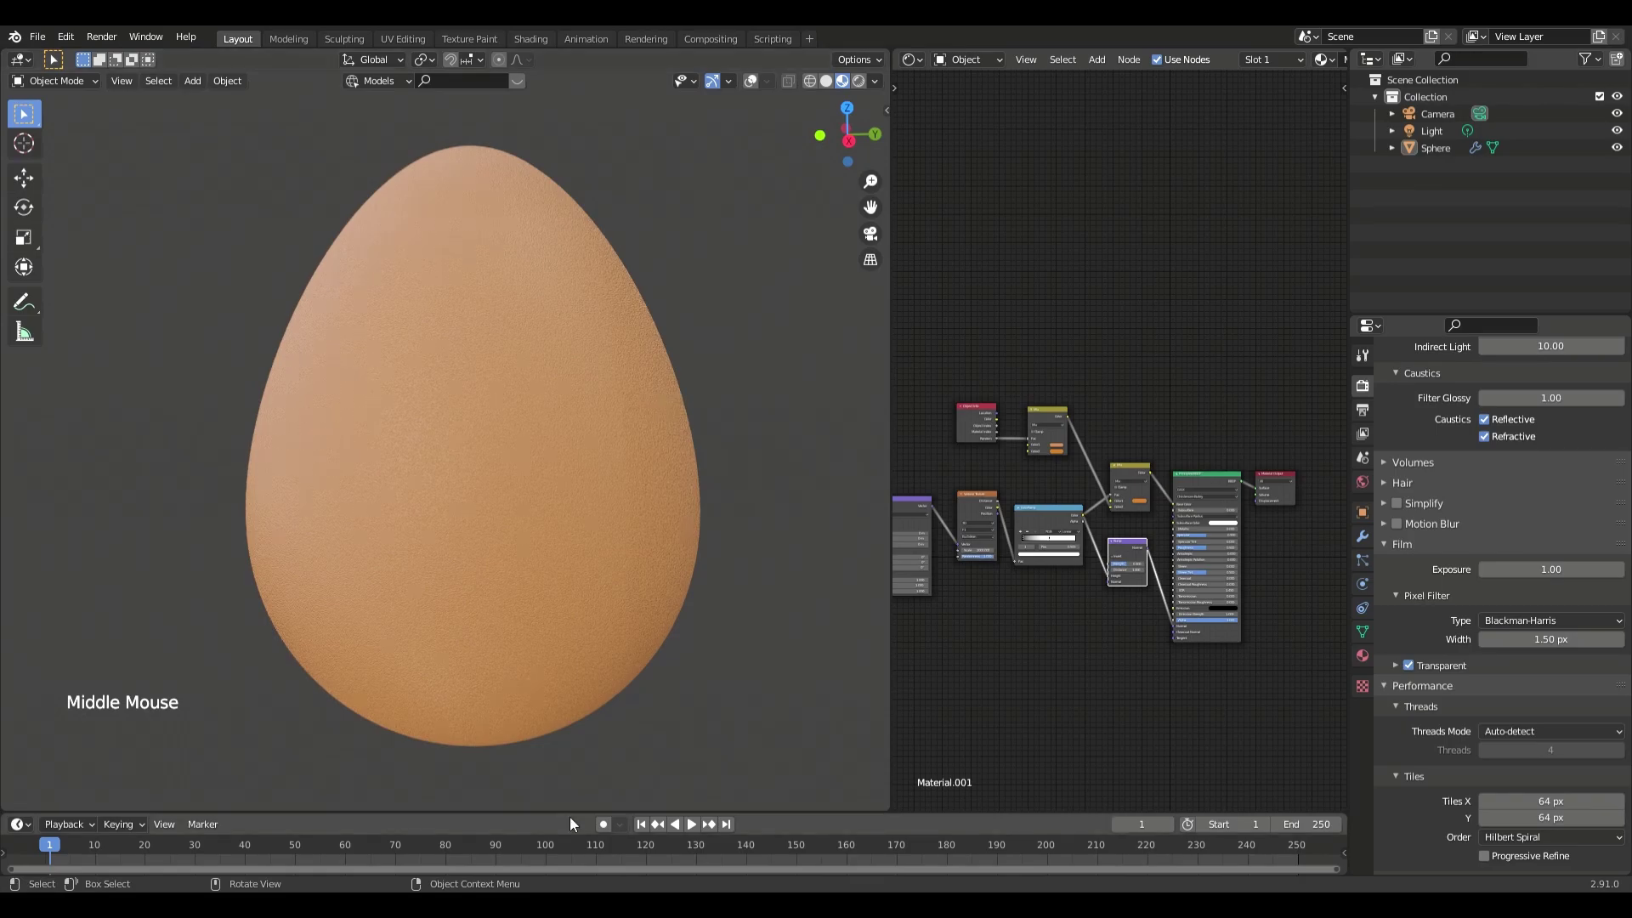